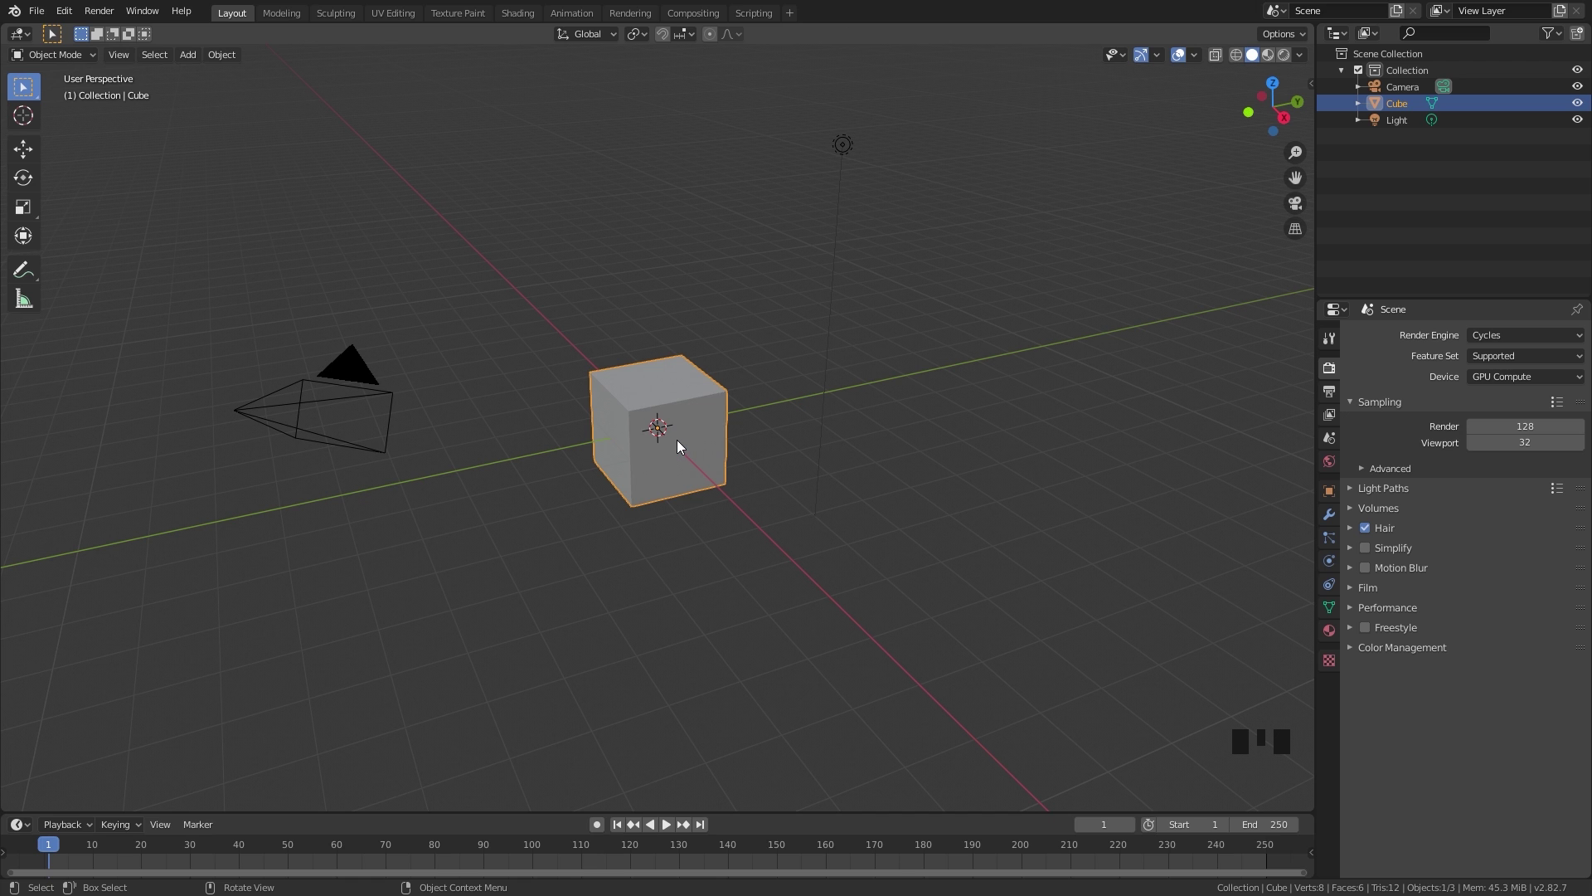
Scale the default cube along its axes into a large, wide box.
scroll("up", 3)
left_click_drag(598, 421, 713, 426)
scroll("down", 3)
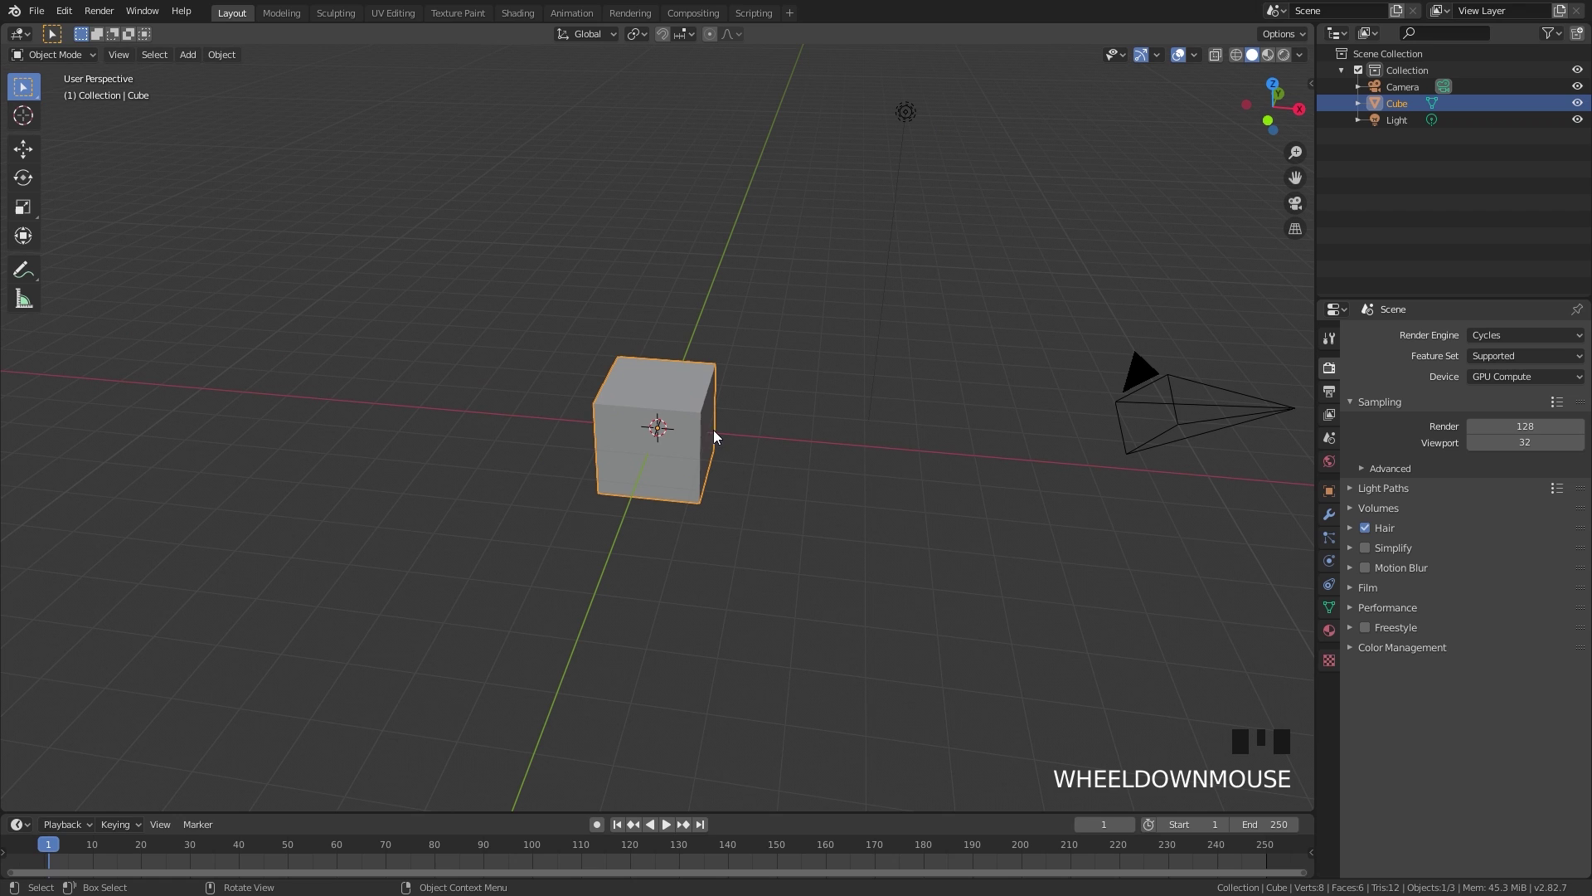
key("s")
key("g")
key("s")
left_click_drag(1014, 343, 890, 336)
Add a new cube and place it high inside the box as the inflow block, viewed from the front.
key("s")
left_click_drag(684, 398, 686, 342)
key("shift+a")
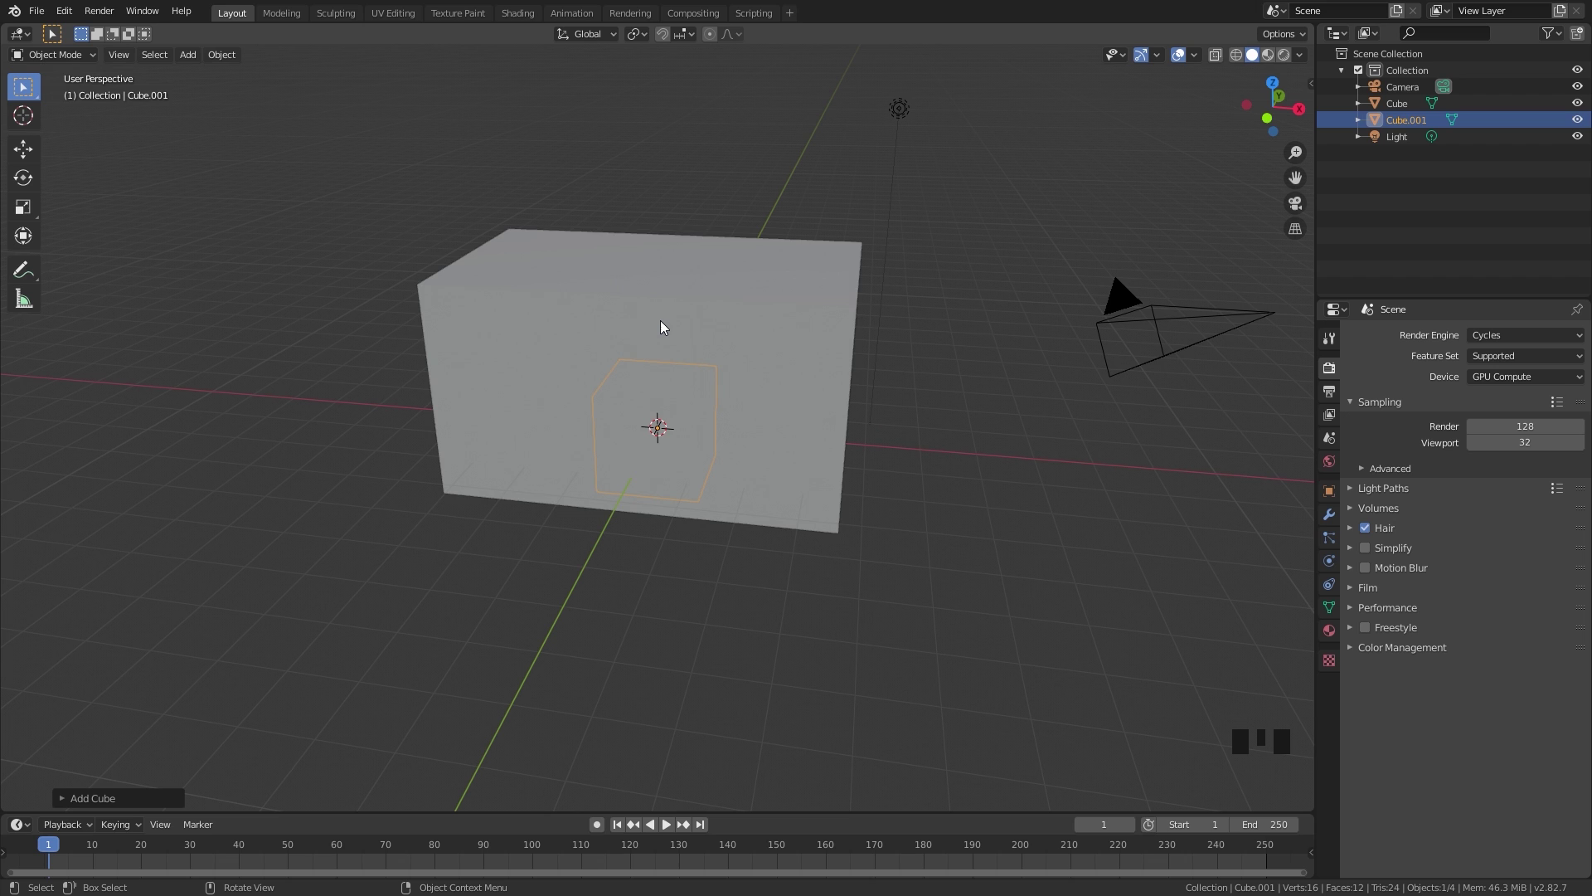
key("KP_1")
key("z")
scroll("up", 3)
left_click_drag(771, 364, 744, 541)
key("g")
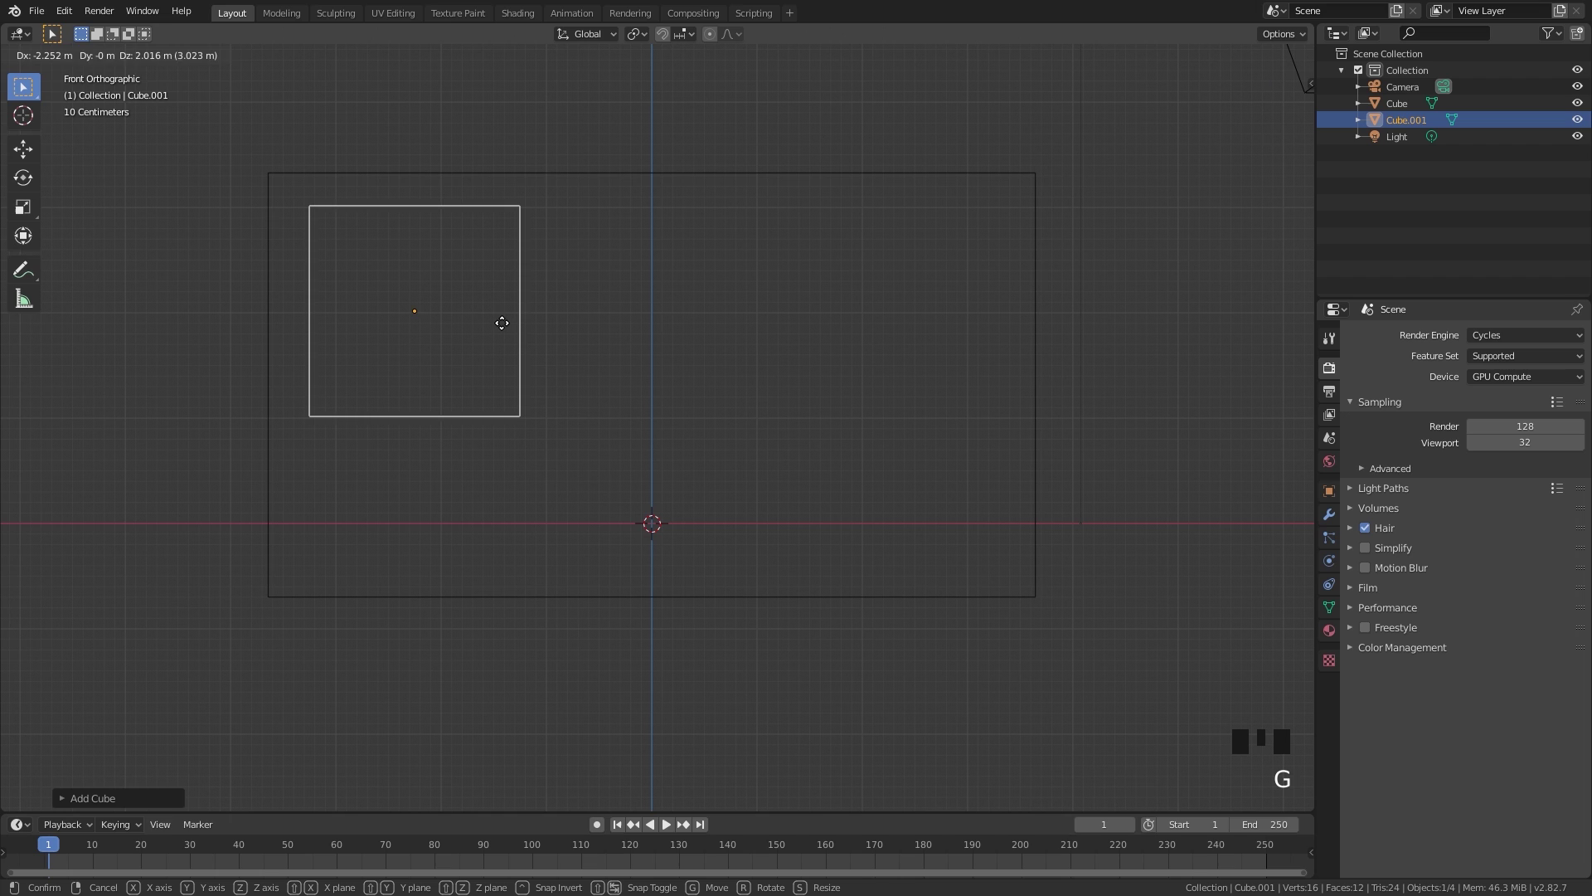
key("g")
key("g")
key("s")
key("g")
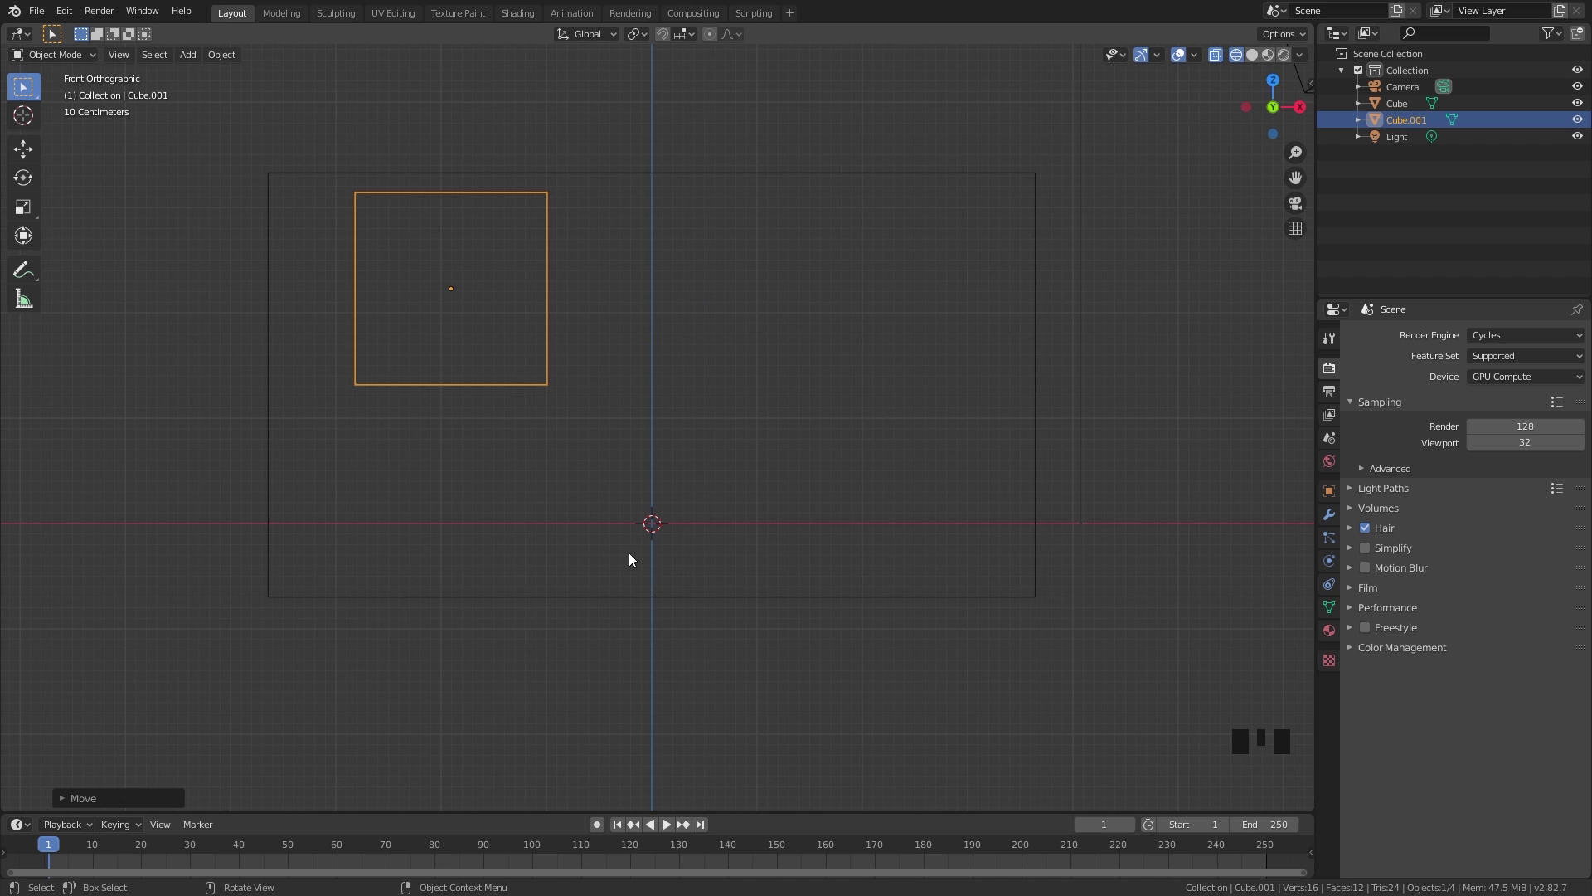
Duplicate the cube three times into a tall pillar and two low blocks spread along the floor.
scroll("up", 3)
key("shift+d")
key("s")
middle_click(806, 441)
key("KP_1")
key("g")
key("shift+d")
key("s")
key("g")
key("s")
key("g")
key("shift+d")
key("s")
key("g")
key("g")
key("g")
Fine-tune the small cubes' positions in wireframe view and reselect the big box.
scroll("down", 3)
left_click_drag(728, 461, 670, 453)
left_click_drag(670, 453, 670, 446)
left_click_drag(700, 477, 685, 457)
left_click(685, 458)
scroll("up", 3)
left_click(700, 454)
key("g")
double_click(791, 637)
key("g")
key("g")
scroll("down", 3)
left_click_drag(614, 567, 720, 558)
key("a")
left_click_drag(710, 528, 701, 522)
key("KP_1")
left_click(561, 301)
key("g")
scroll("down", 3)
left_click_drag(671, 421, 708, 427)
scroll("up", 3)
middle_click(723, 437)
left_click(1128, 388)
middle_click(851, 448)
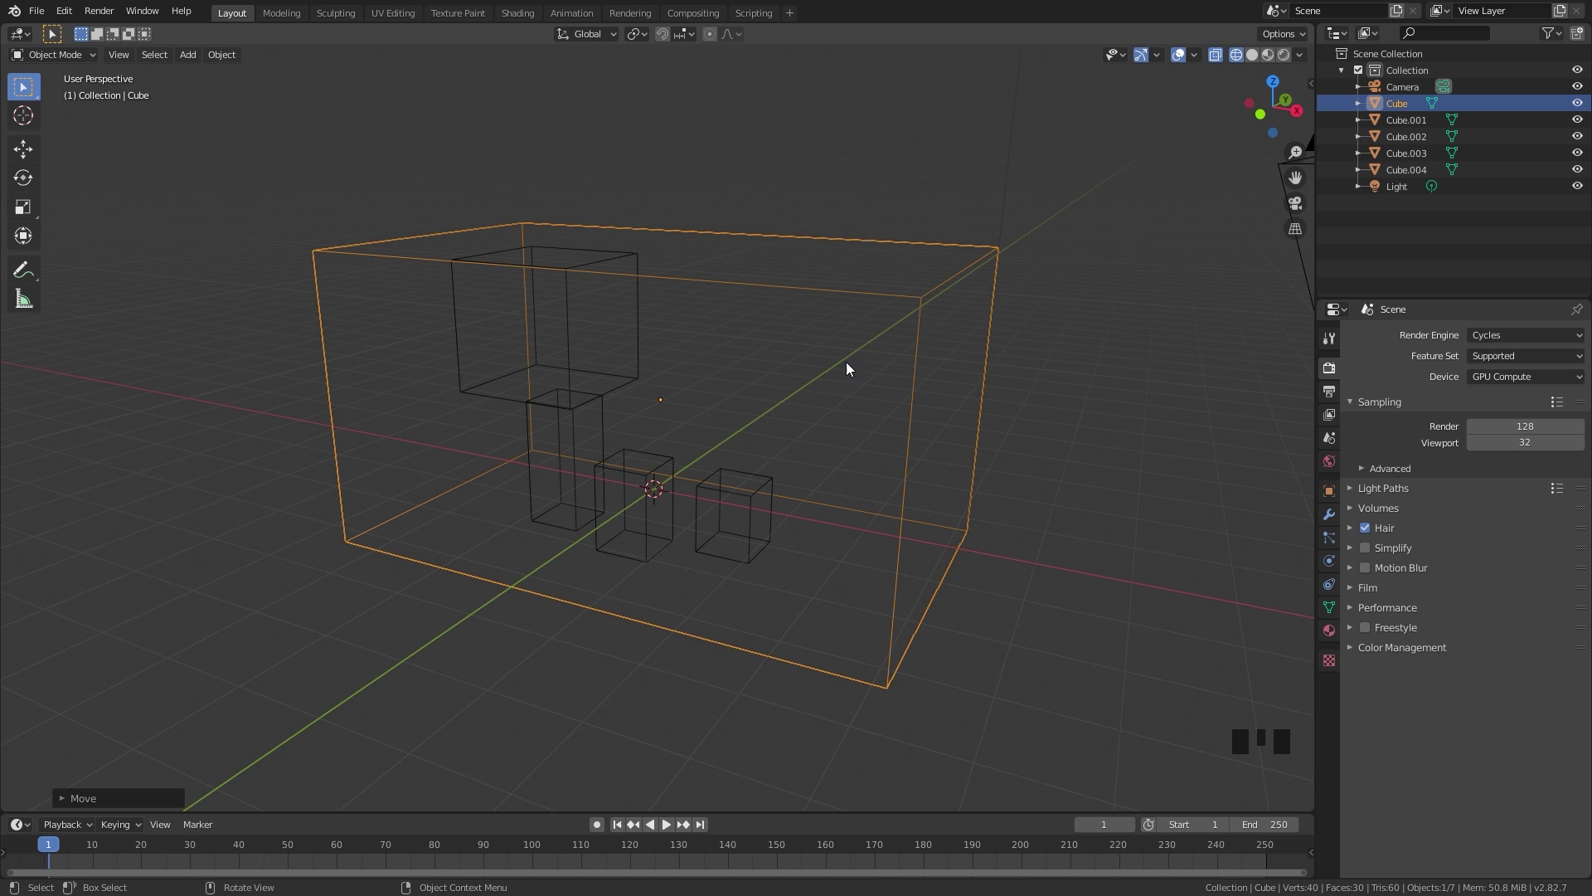
Give the big box Fluid physics as a liquid Domain.
left_click(1333, 569)
left_click_drag(1529, 378, 1579, 373)
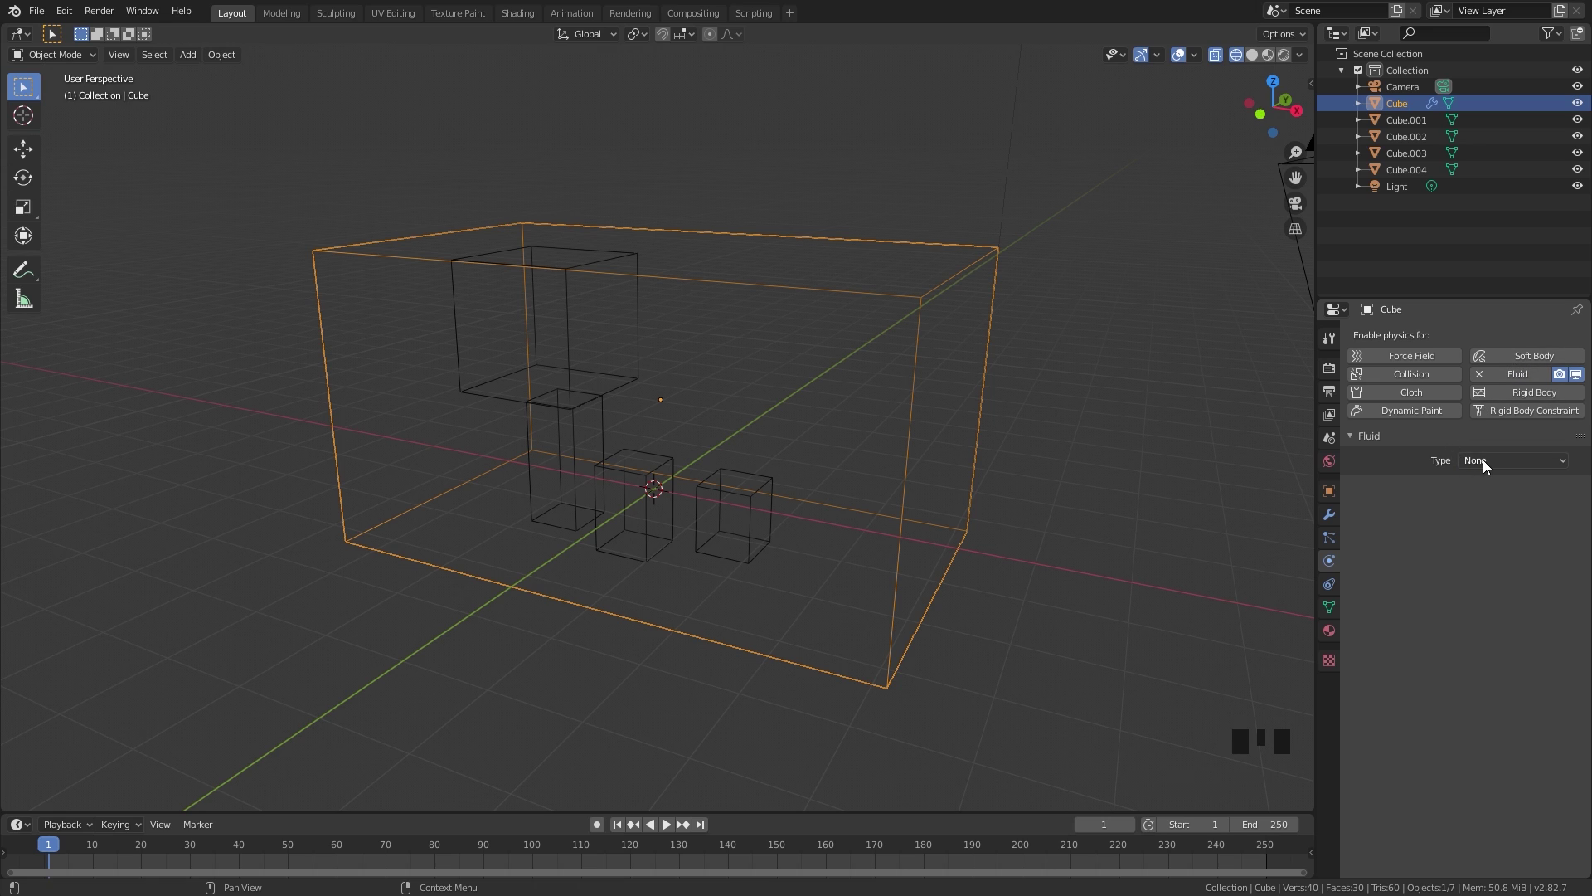
left_click_drag(1489, 462, 1478, 479)
left_click_drag(1499, 512, 619, 298)
Make the high cube a Fluid Flow object emitting liquid as a continuous Inflow.
left_click(620, 256)
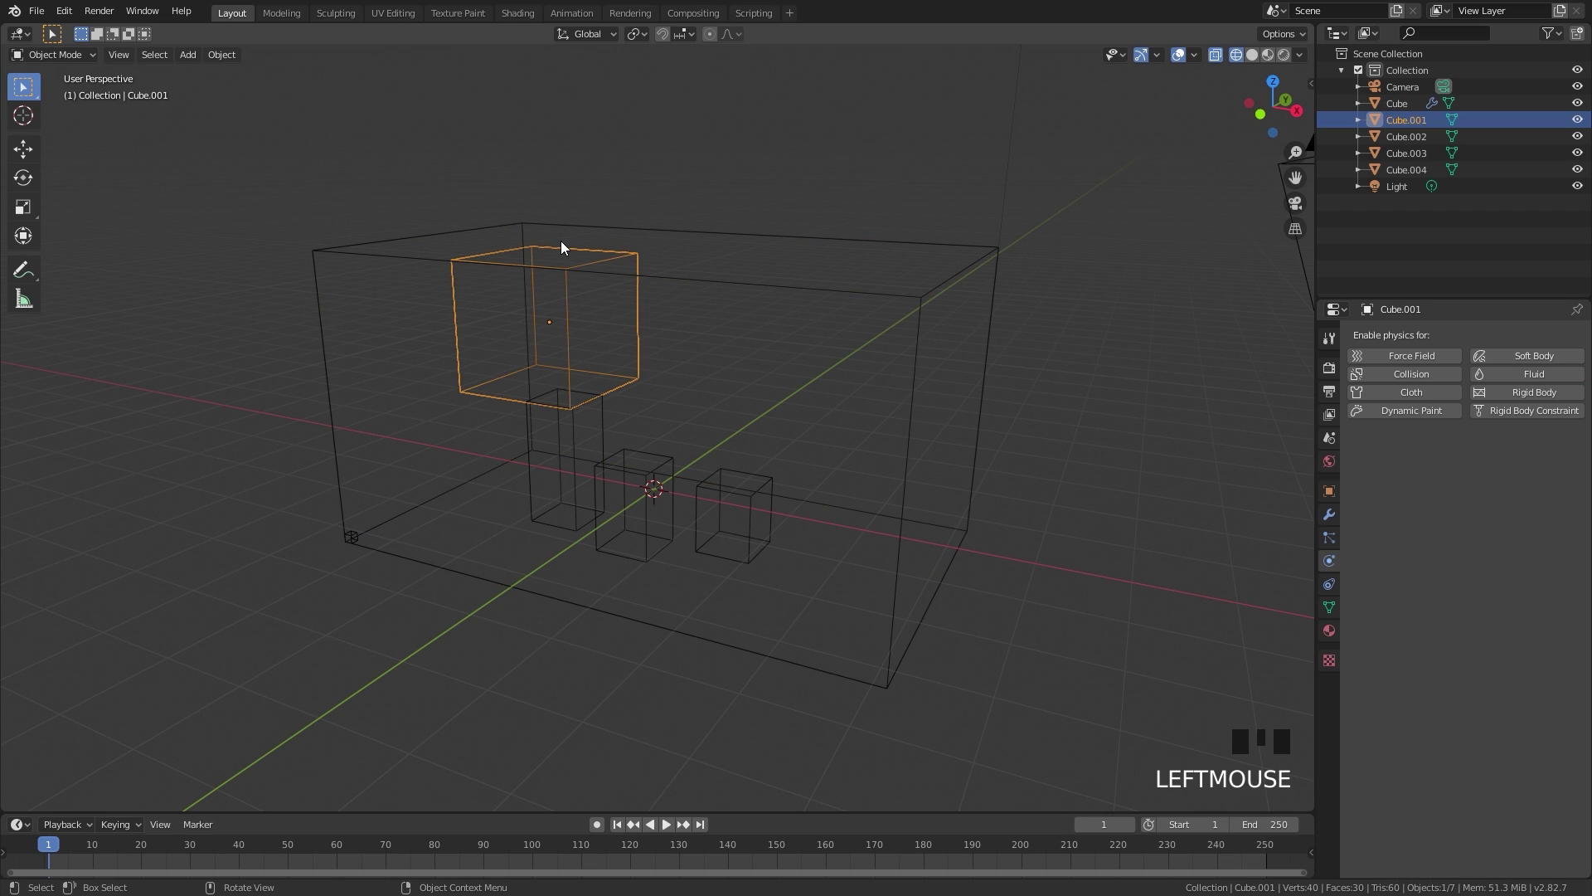
left_click_drag(1529, 380, 639, 329)
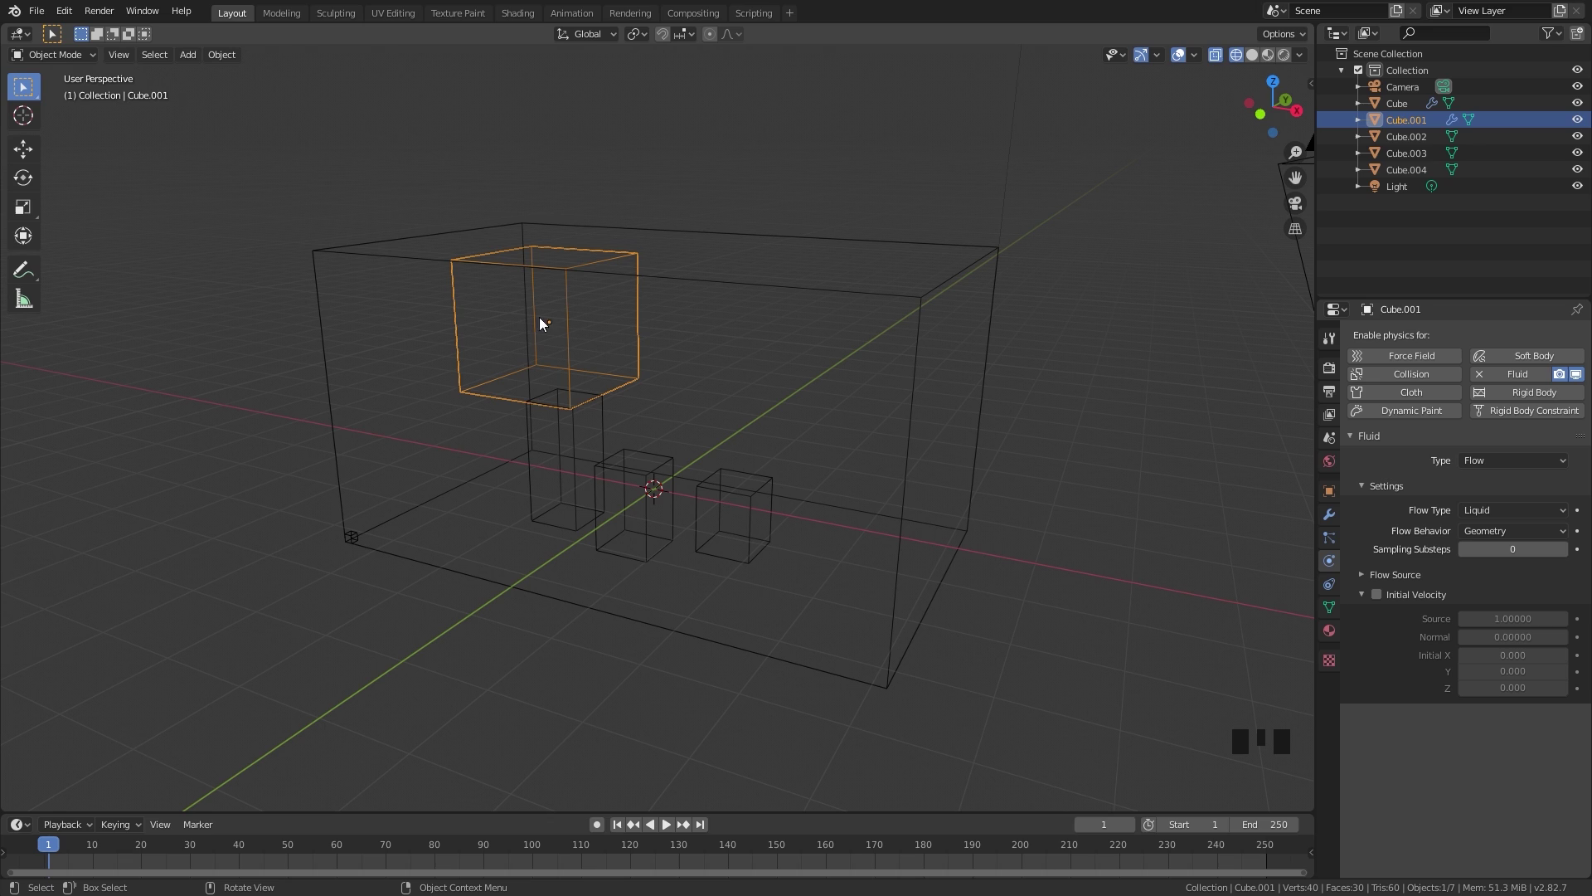
left_click_drag(1488, 534, 1325, 466)
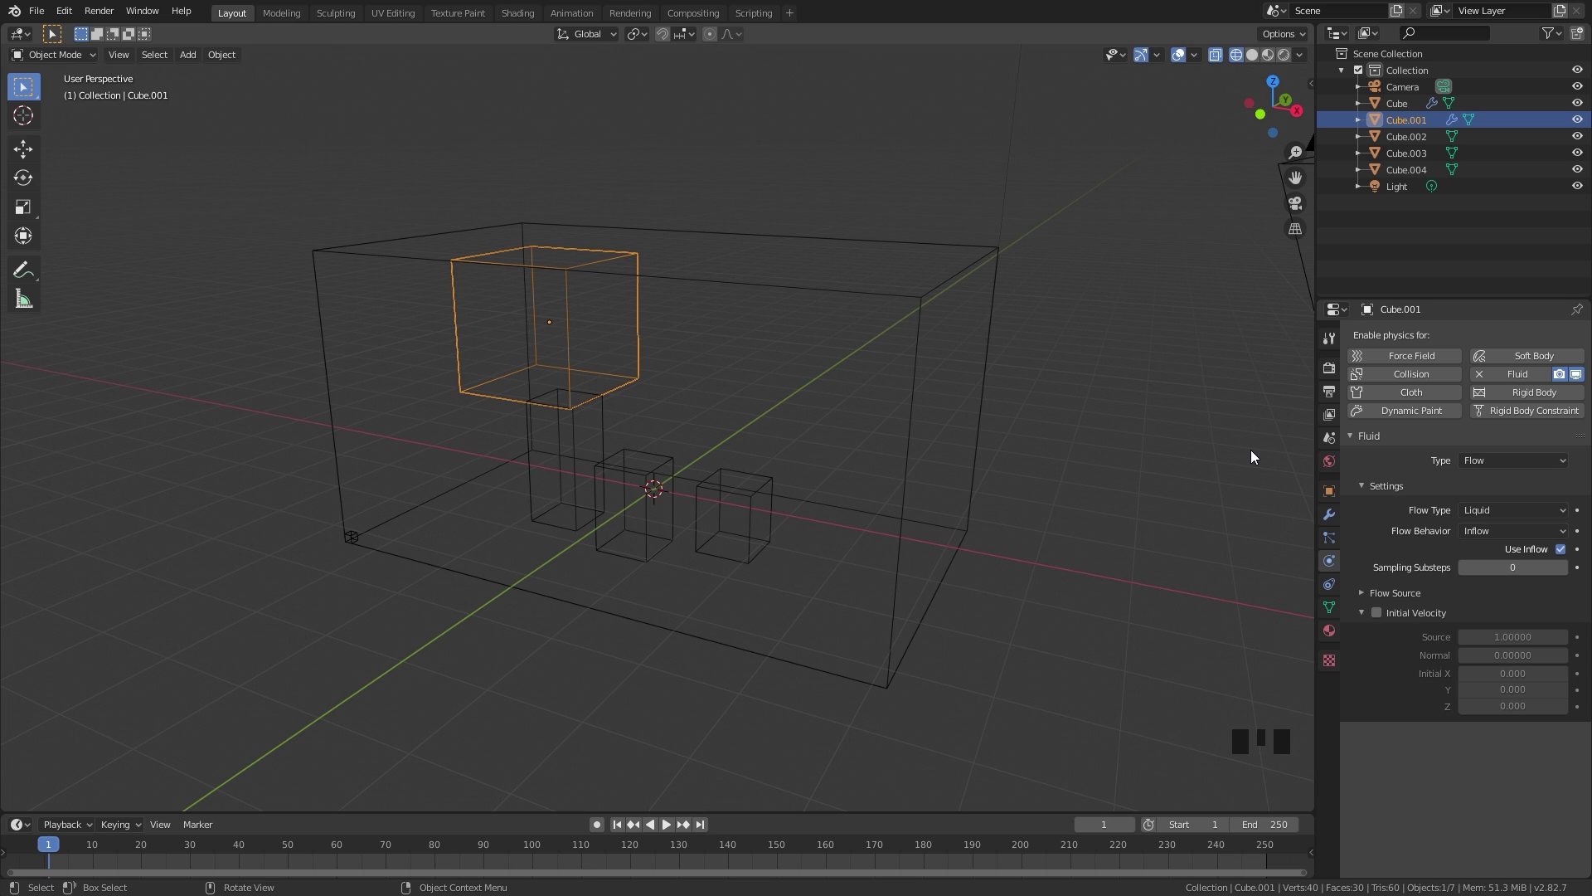
left_click_drag(1491, 592, 703, 369)
Set the remaining cubes as Fluid Effectors with Collision type.
left_click(602, 411)
left_click(1539, 377)
left_click_drag(1501, 461, 991, 519)
scroll("up", 3)
left_click(660, 463)
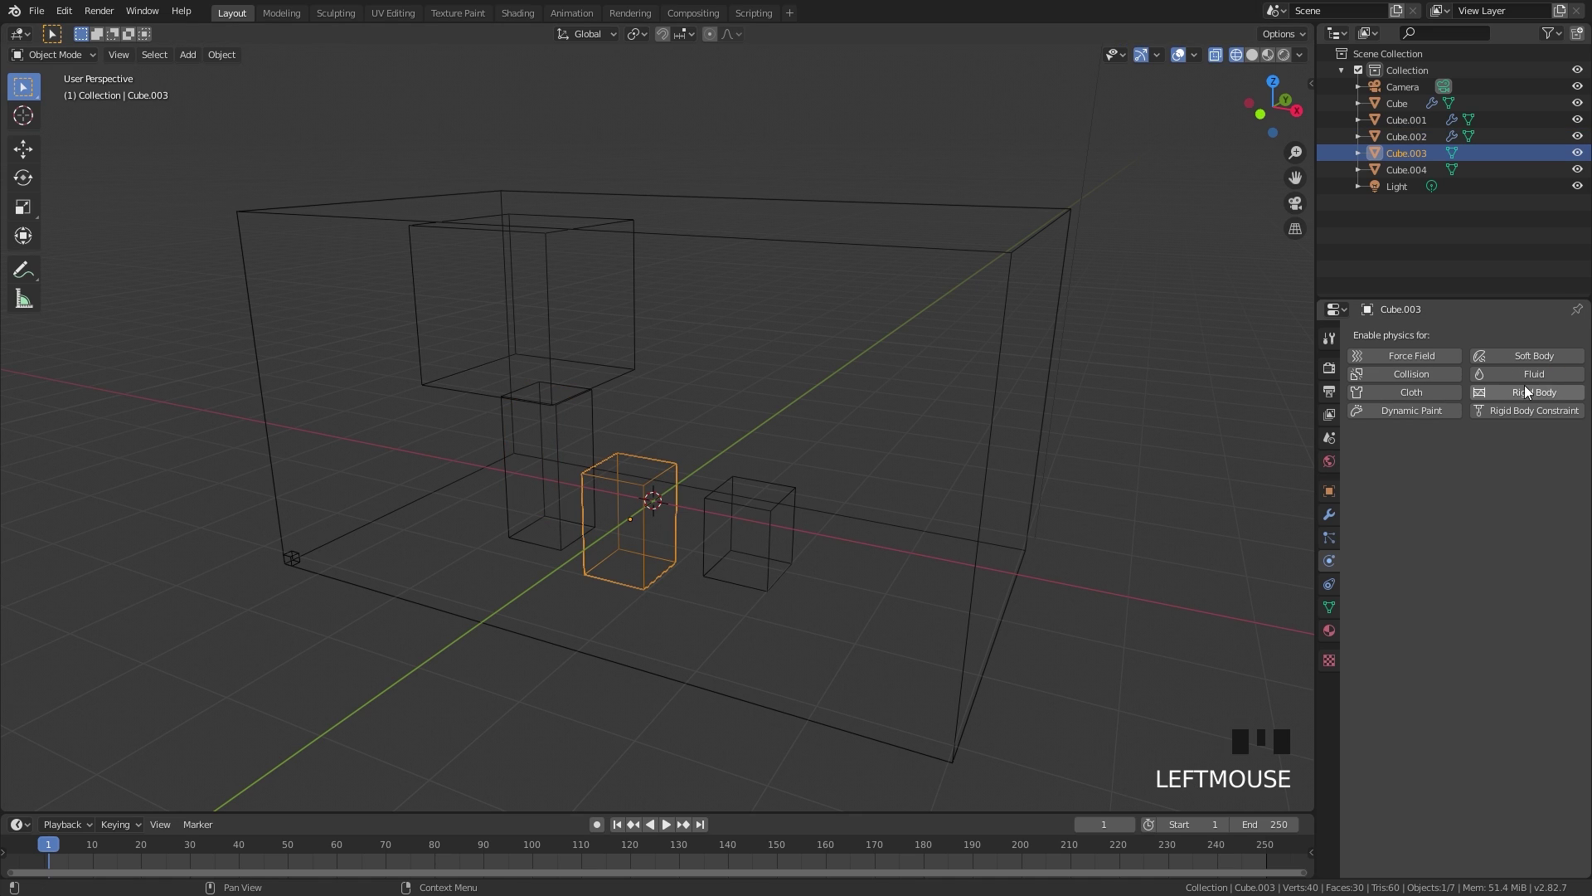
left_click(1539, 381)
left_click(1489, 466)
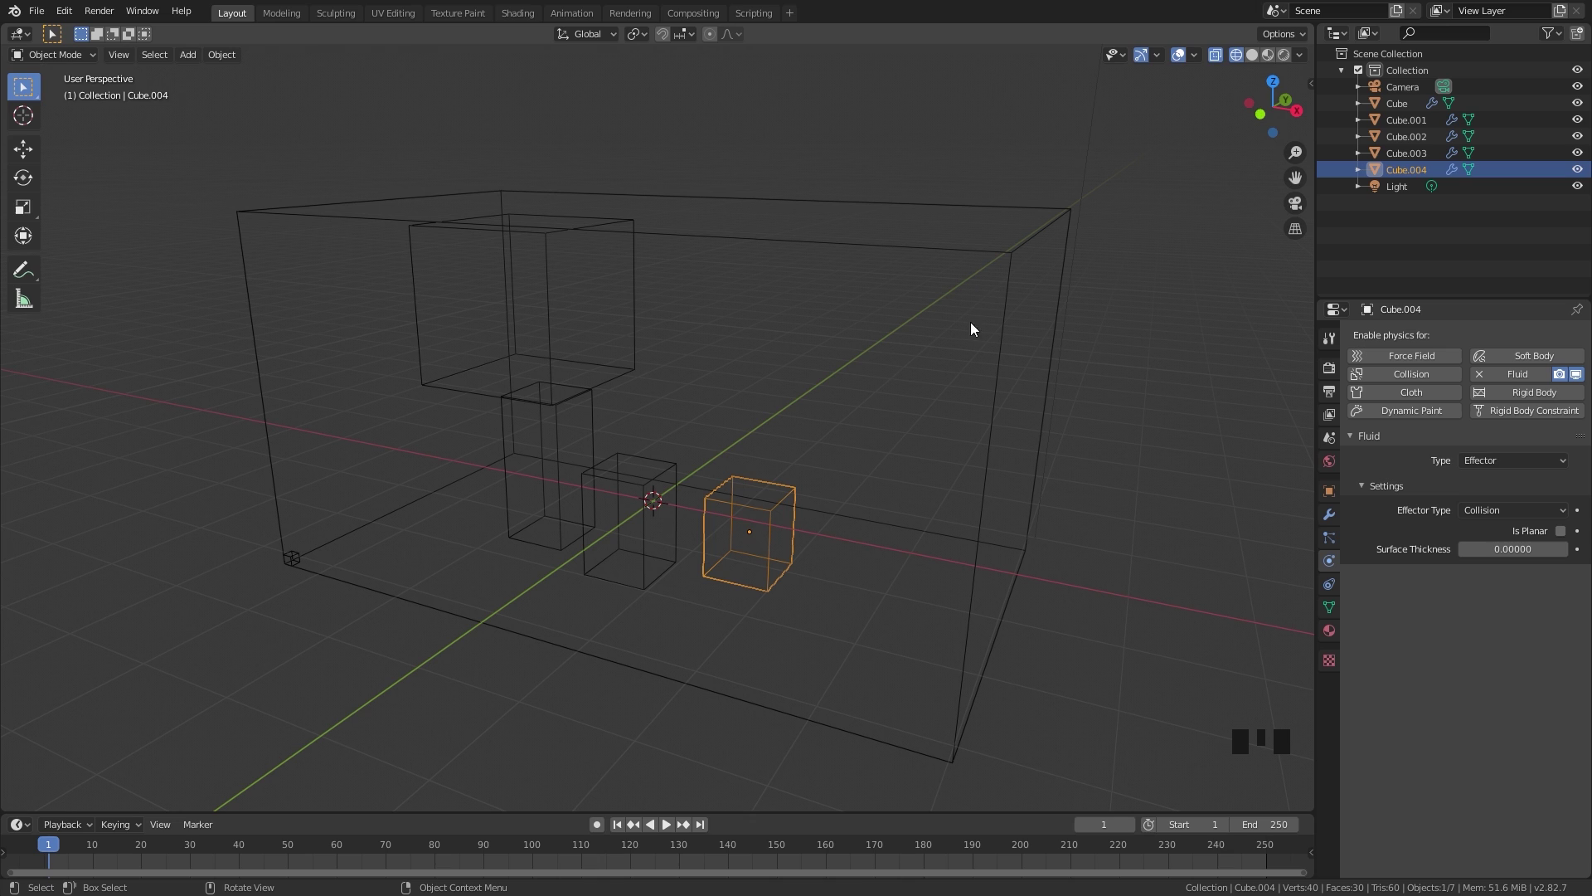
Select the domain box and set Resolution Divisions to 96 with adjusted time-step limits.
left_click(1013, 258)
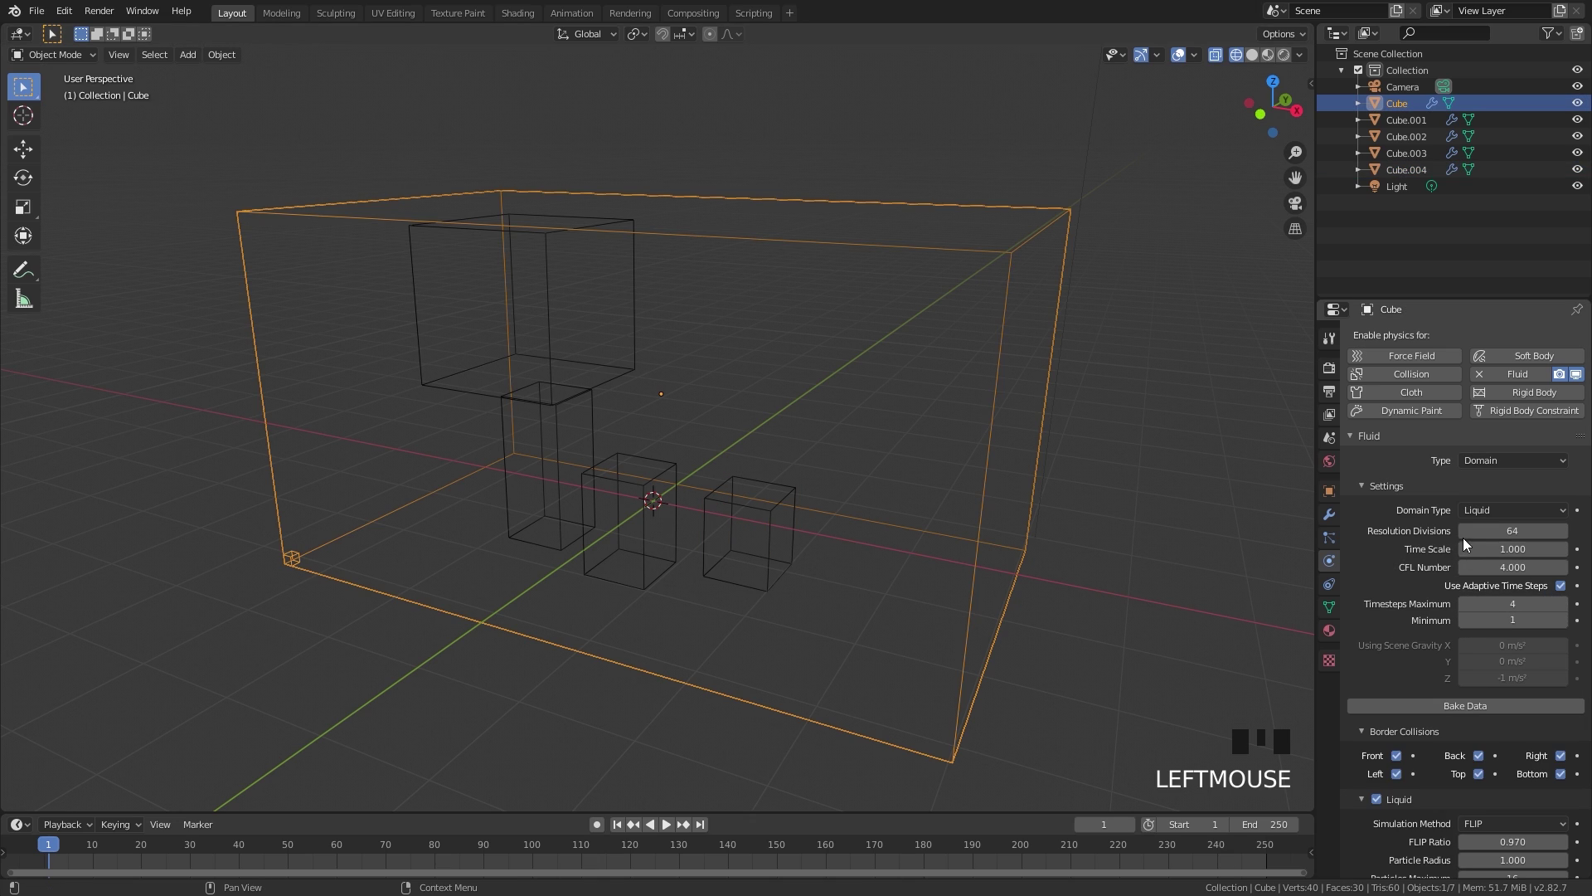
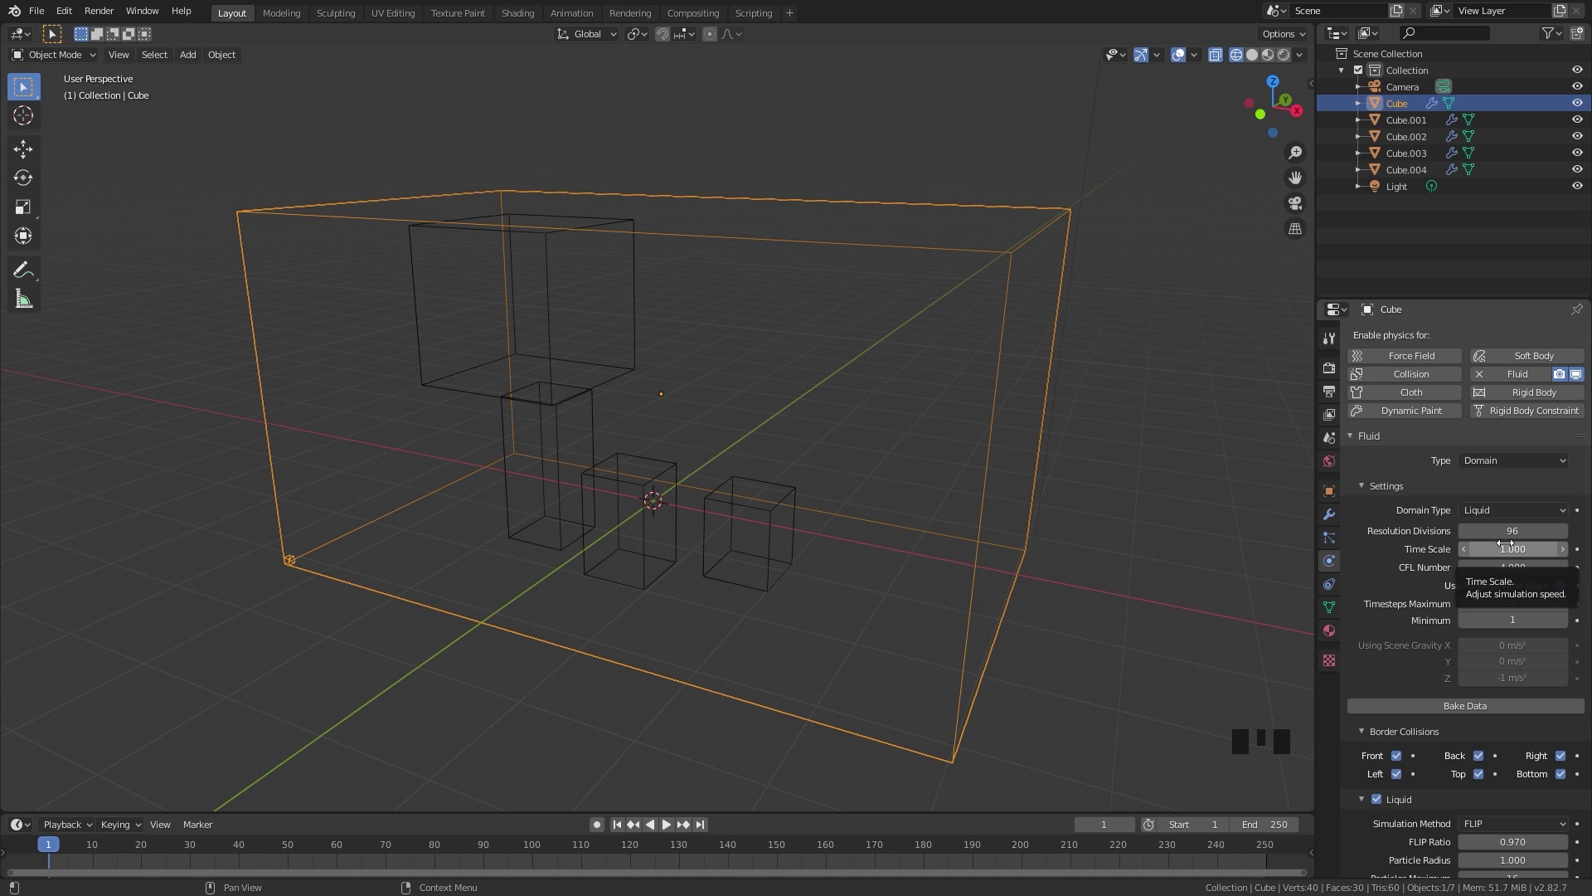
scroll("up", 3)
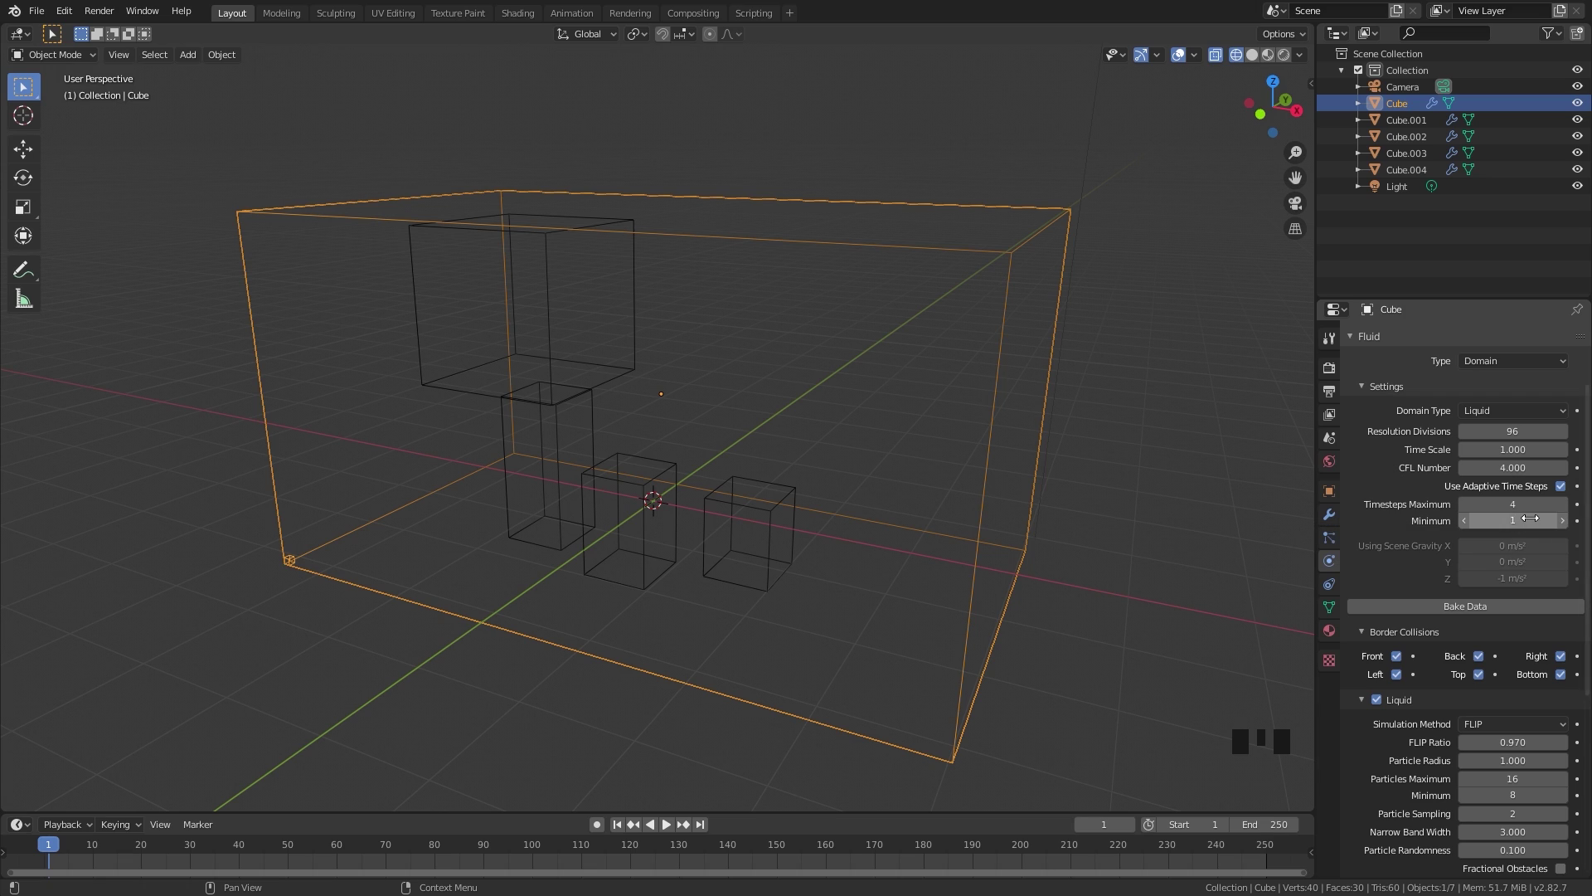
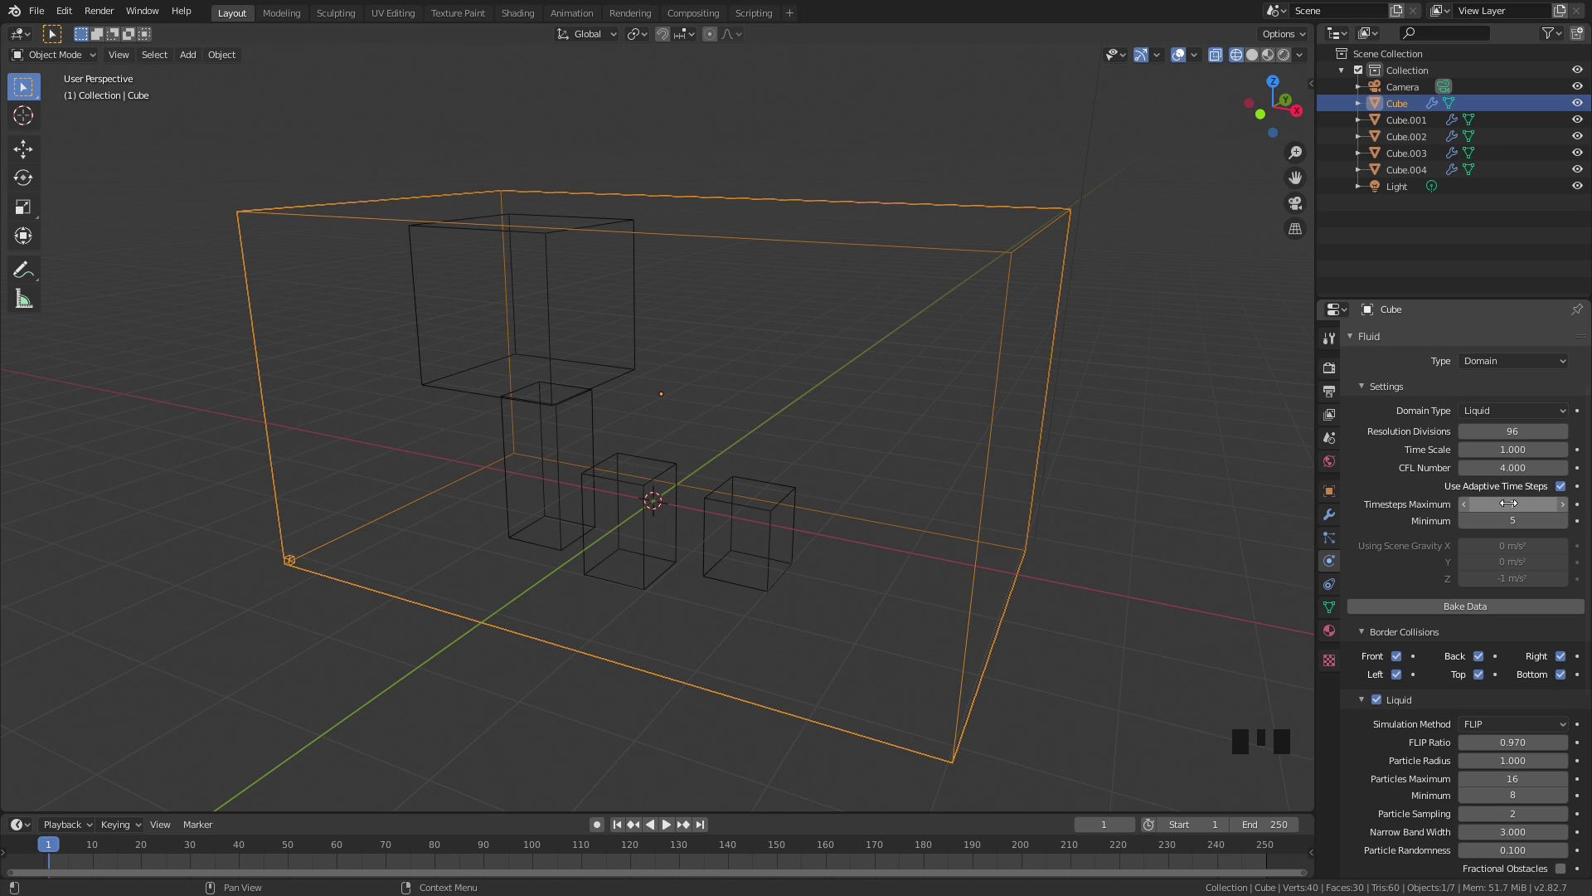
Enable the liquid domain's Mesh generation and raise its Upres Factor to 4.
scroll("down", 3)
scroll("down", 3)
left_click(1385, 599)
left_click(1410, 600)
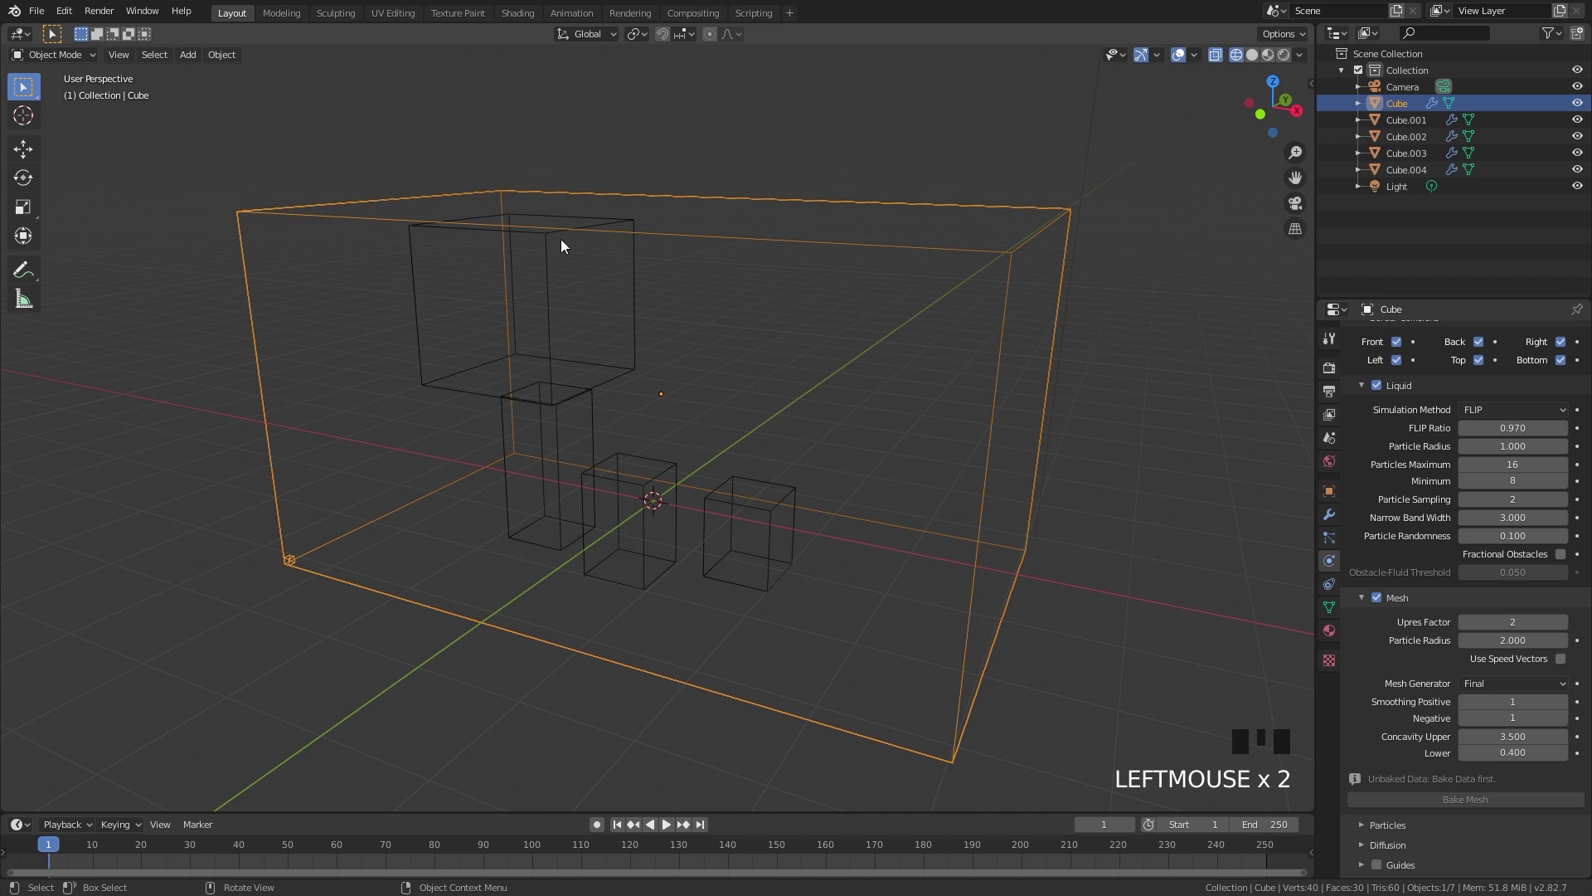
scroll("up", 3)
left_click_drag(959, 507, 987, 506)
scroll("down", 3)
left_click_drag(1569, 631, 1566, 625)
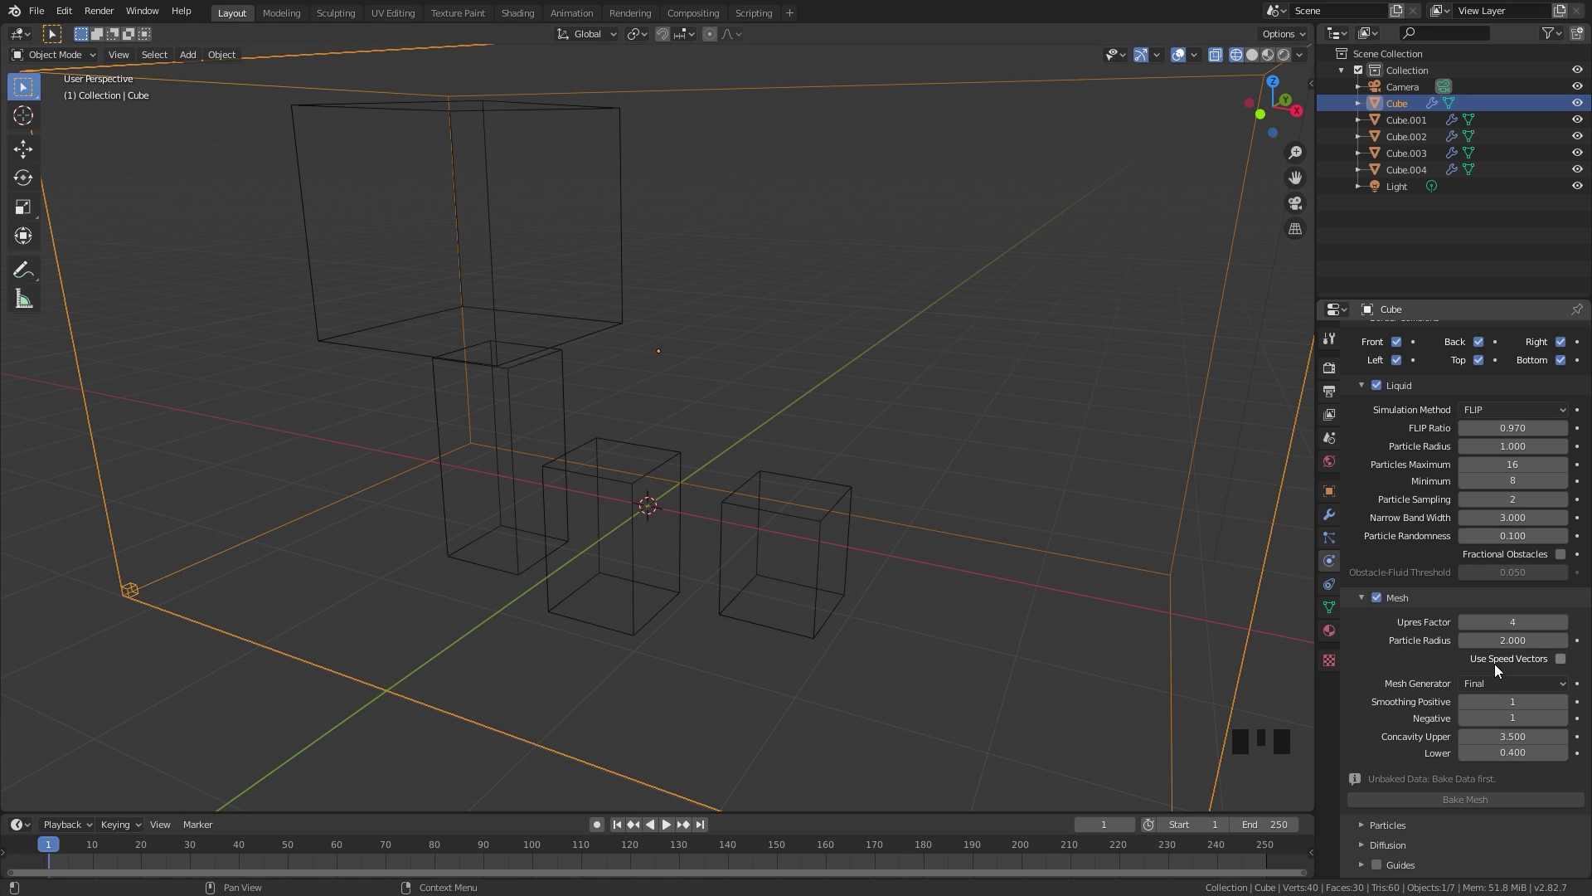
Raise the mesh Smoothing Positive to 2 and expand the Particles panel.
scroll("up", 3)
scroll("down", 3)
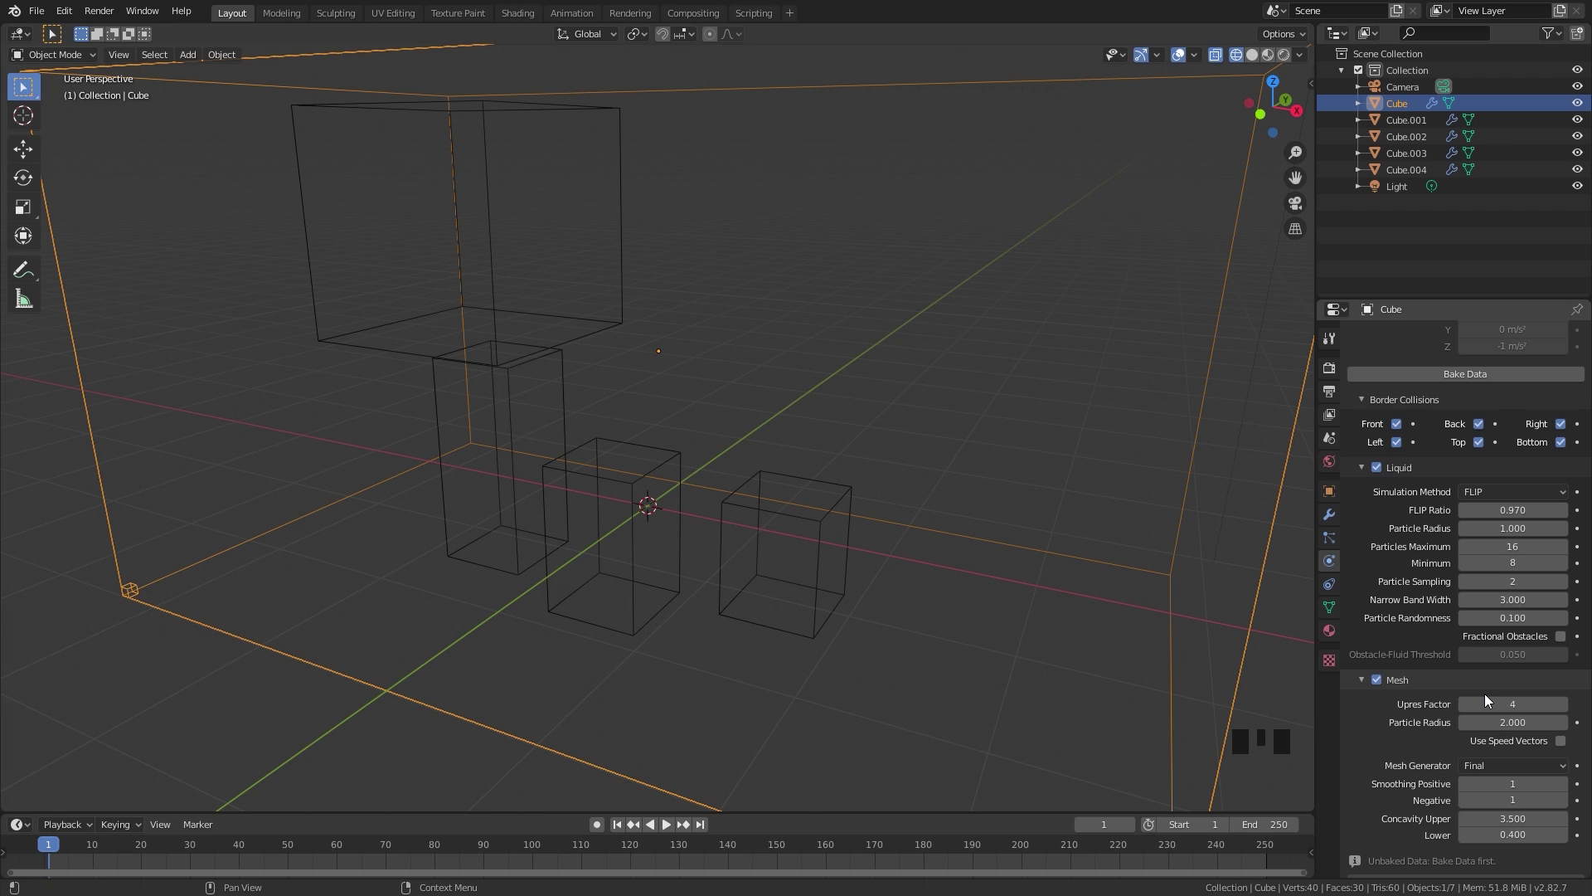
scroll("down", 3)
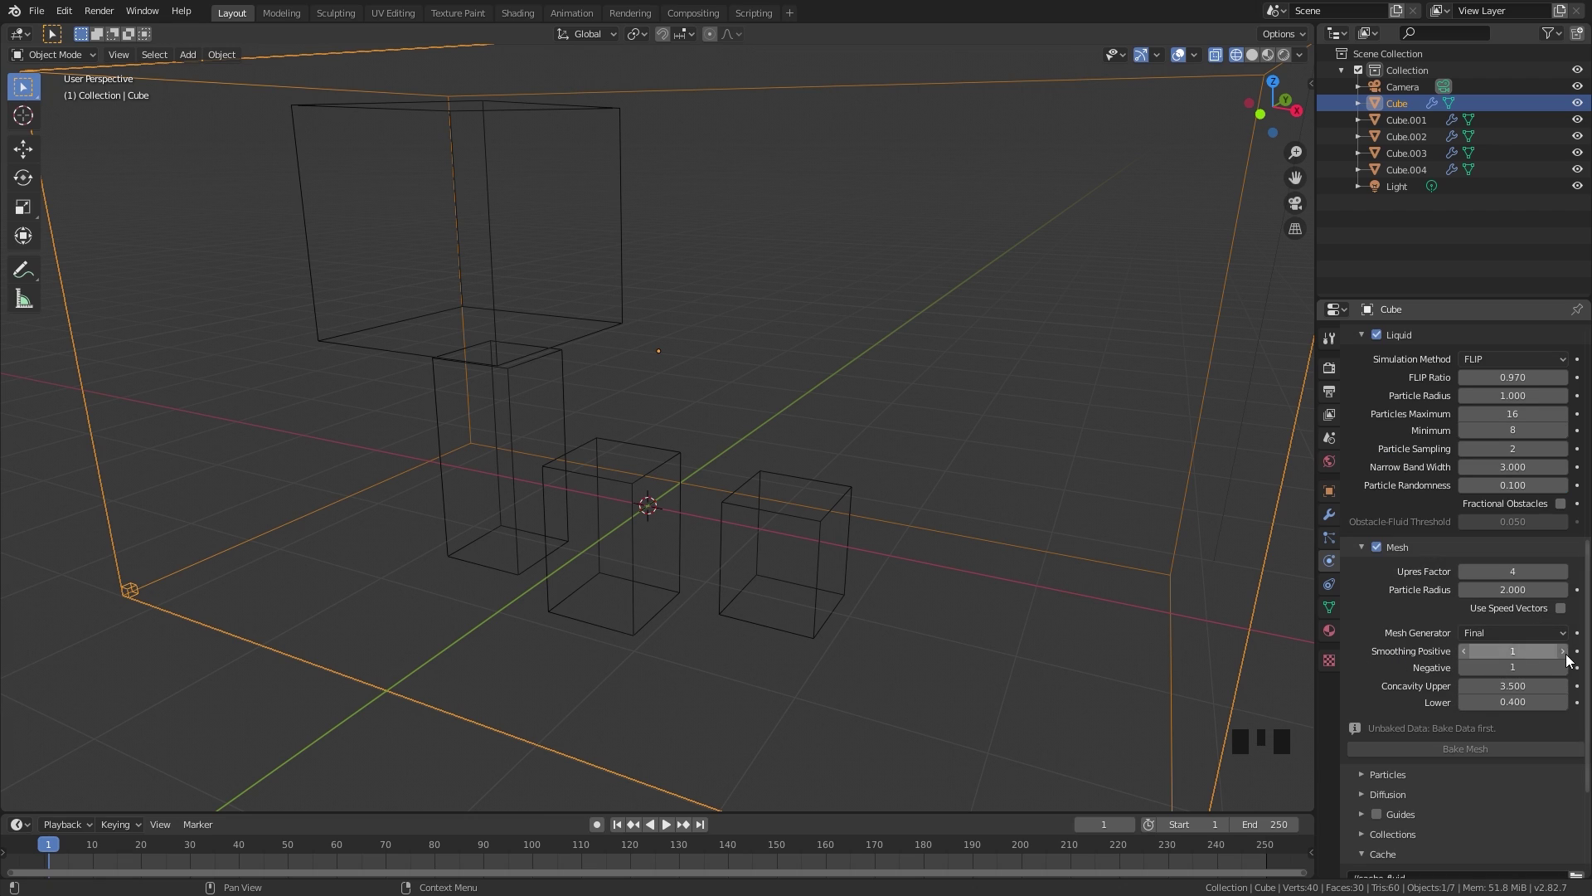
left_click(1571, 652)
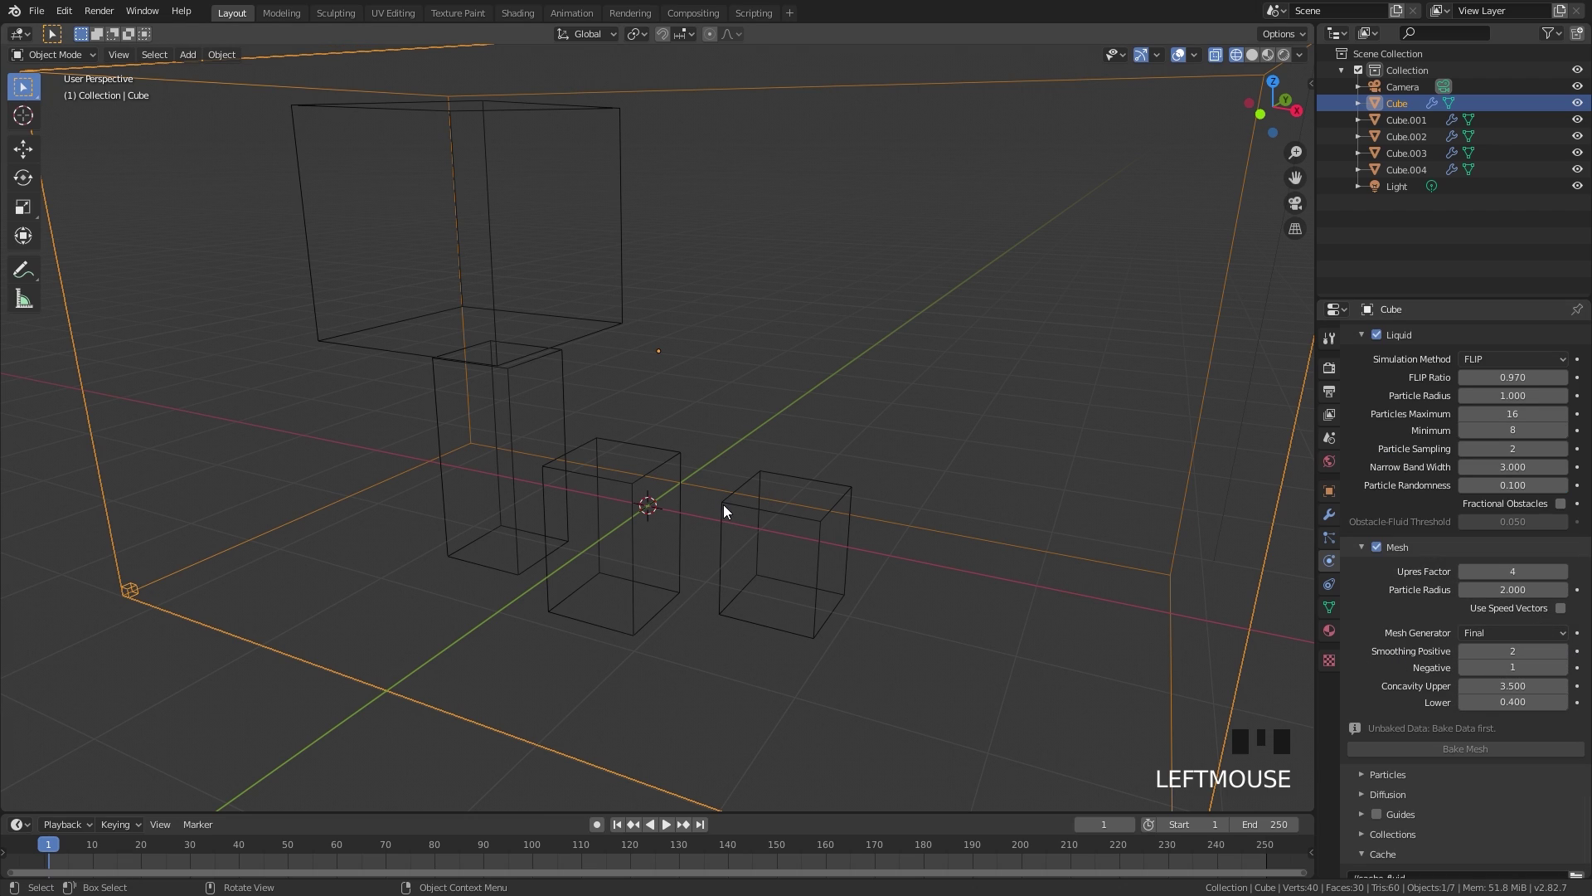
scroll("down", 3)
left_click(1388, 603)
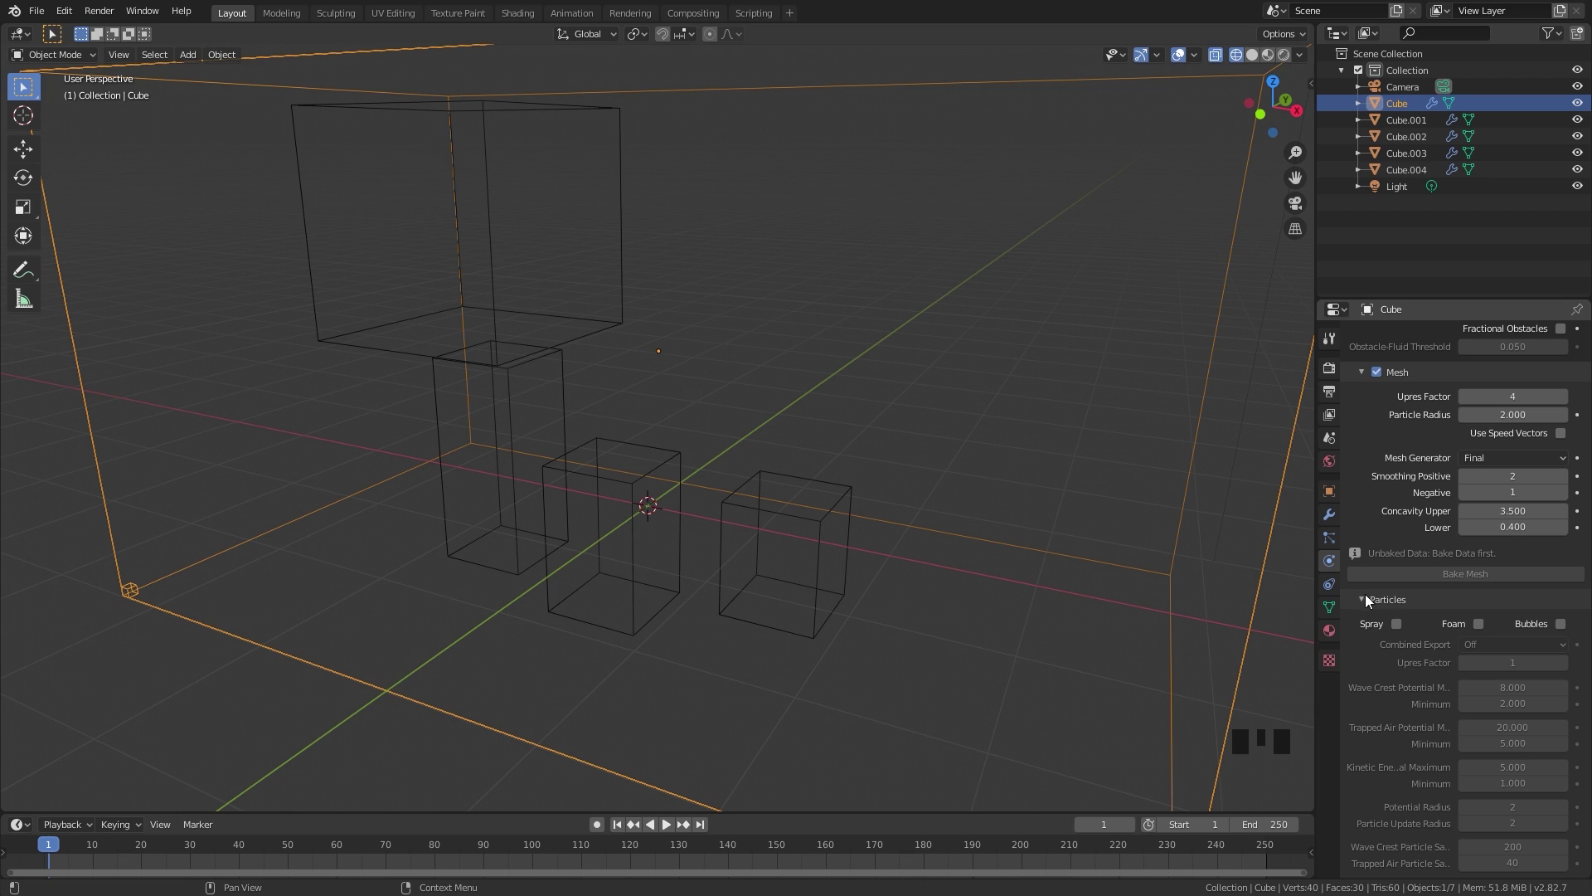
left_click_drag(1380, 605, 1491, 577)
Expand the domain's Diffusion panel showing the Water viscosity preset.
scroll("down", 3)
left_click(1391, 622)
scroll("down", 3)
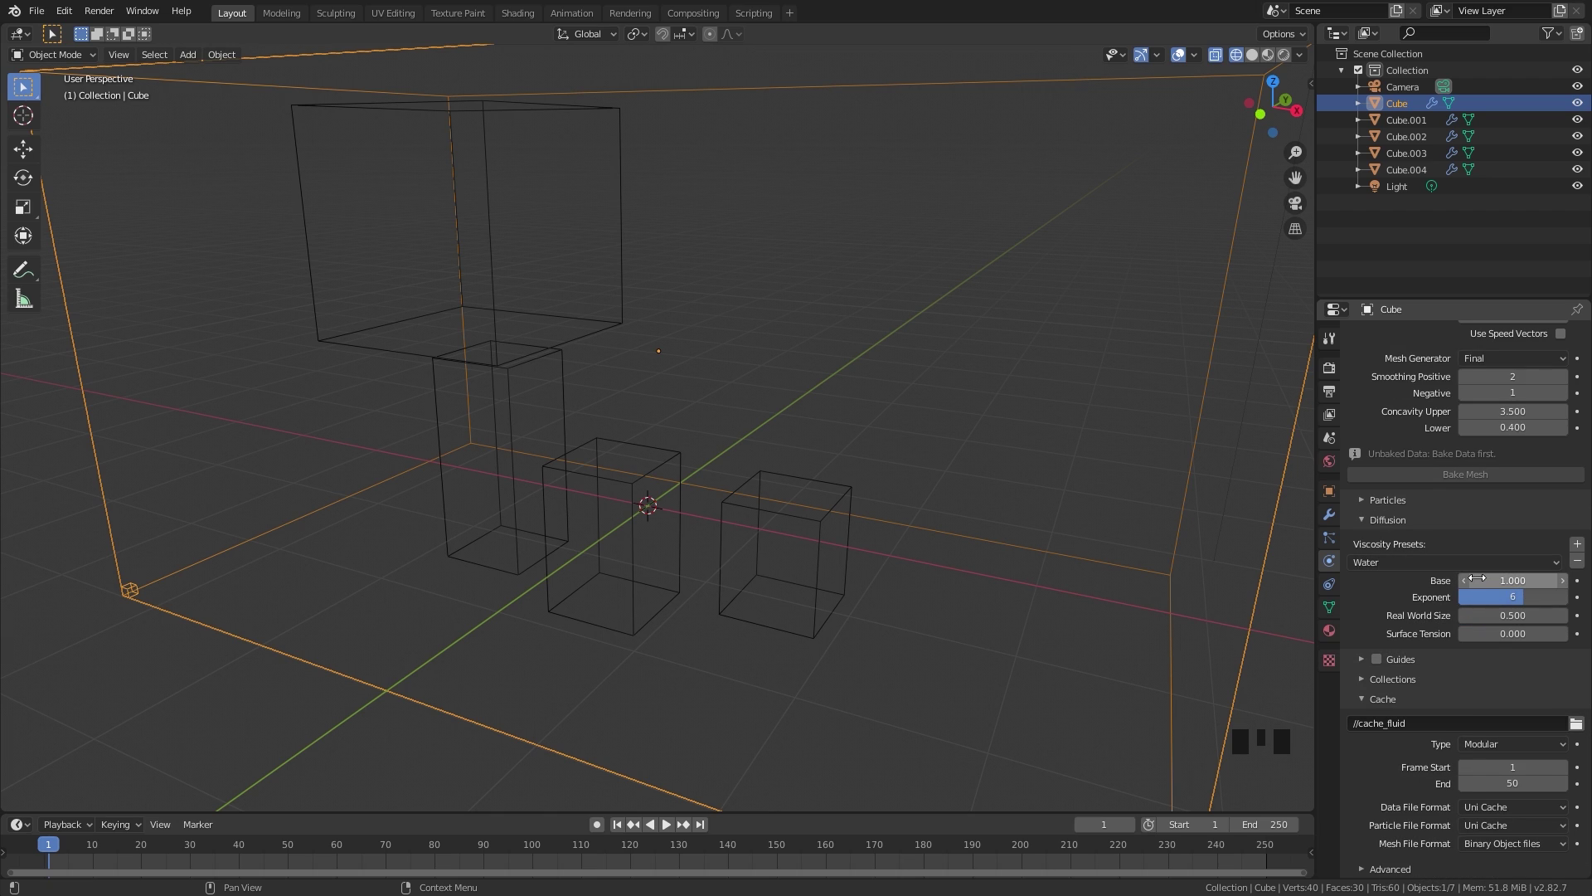
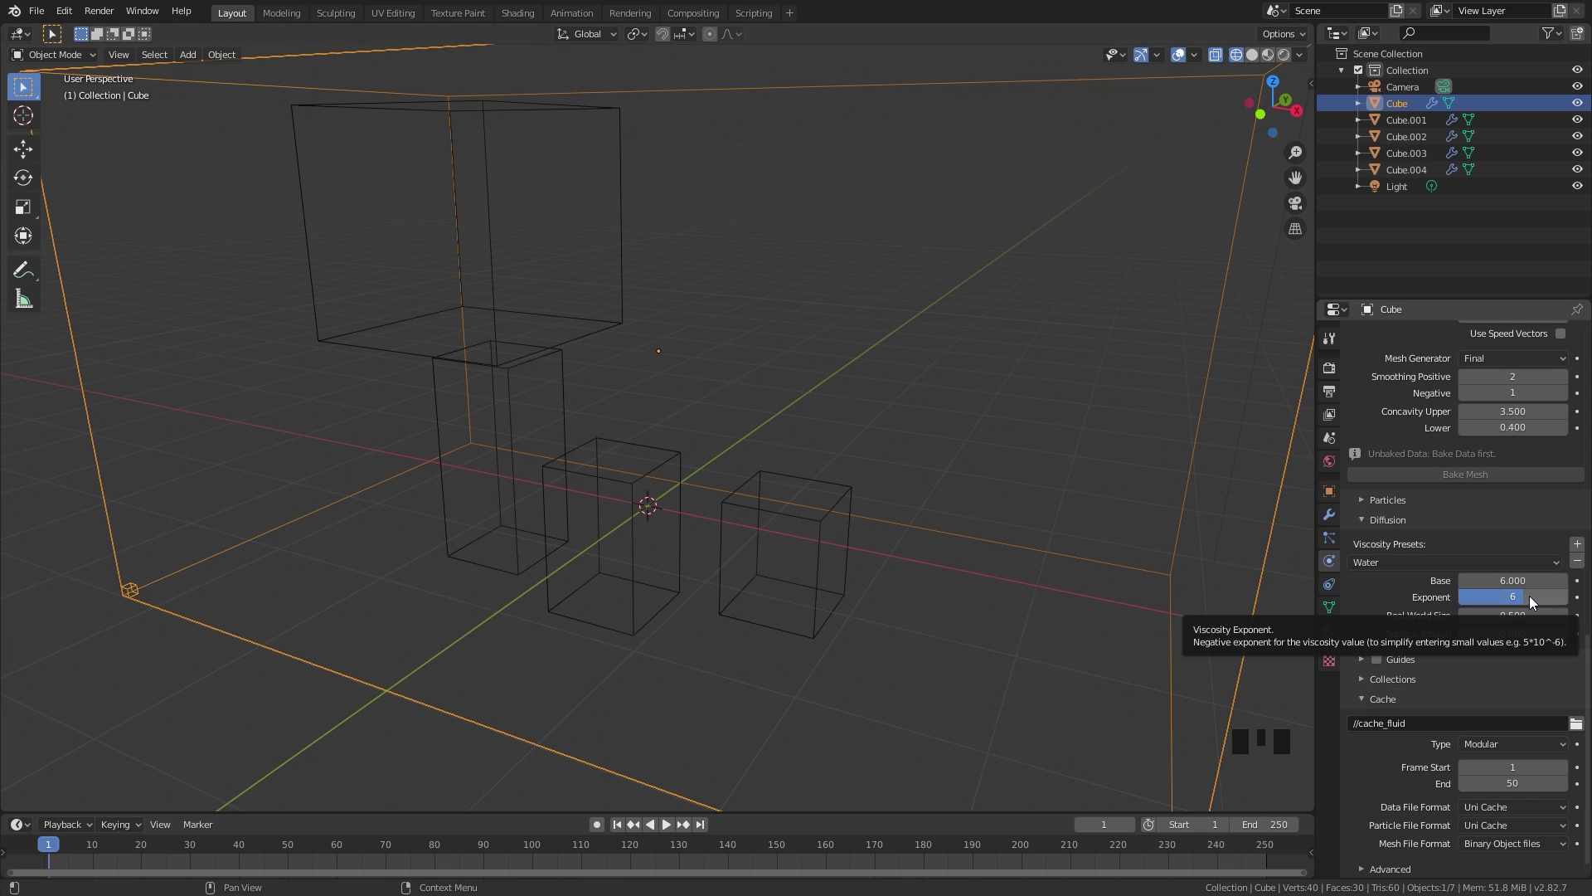
Lower the viscosity exponent to 1 with the base at 6.
left_click_drag(1533, 601, 1476, 602)
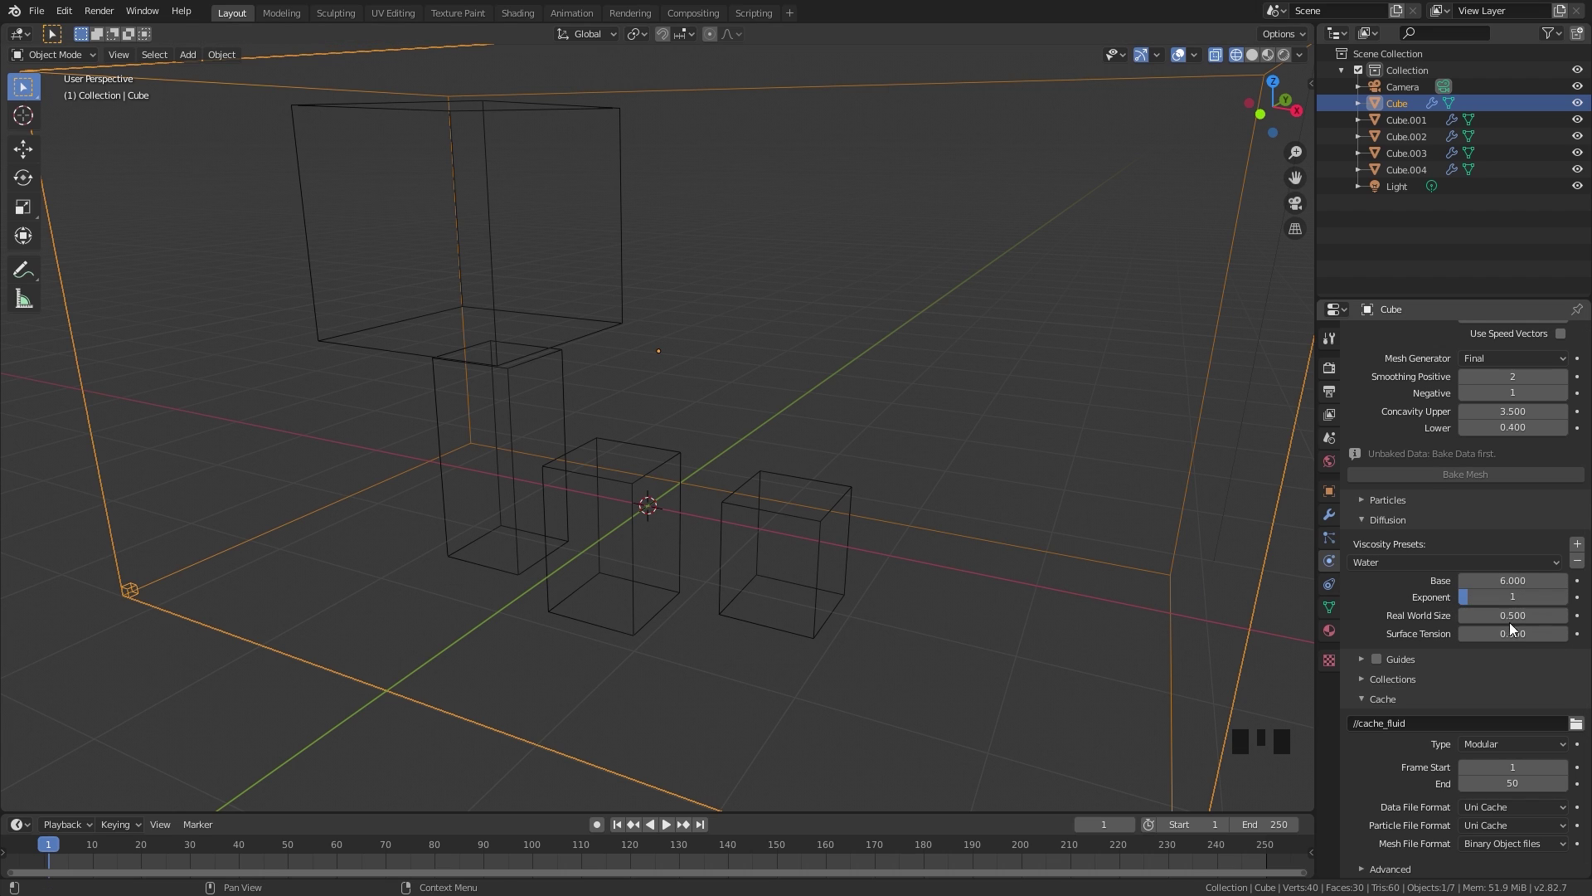
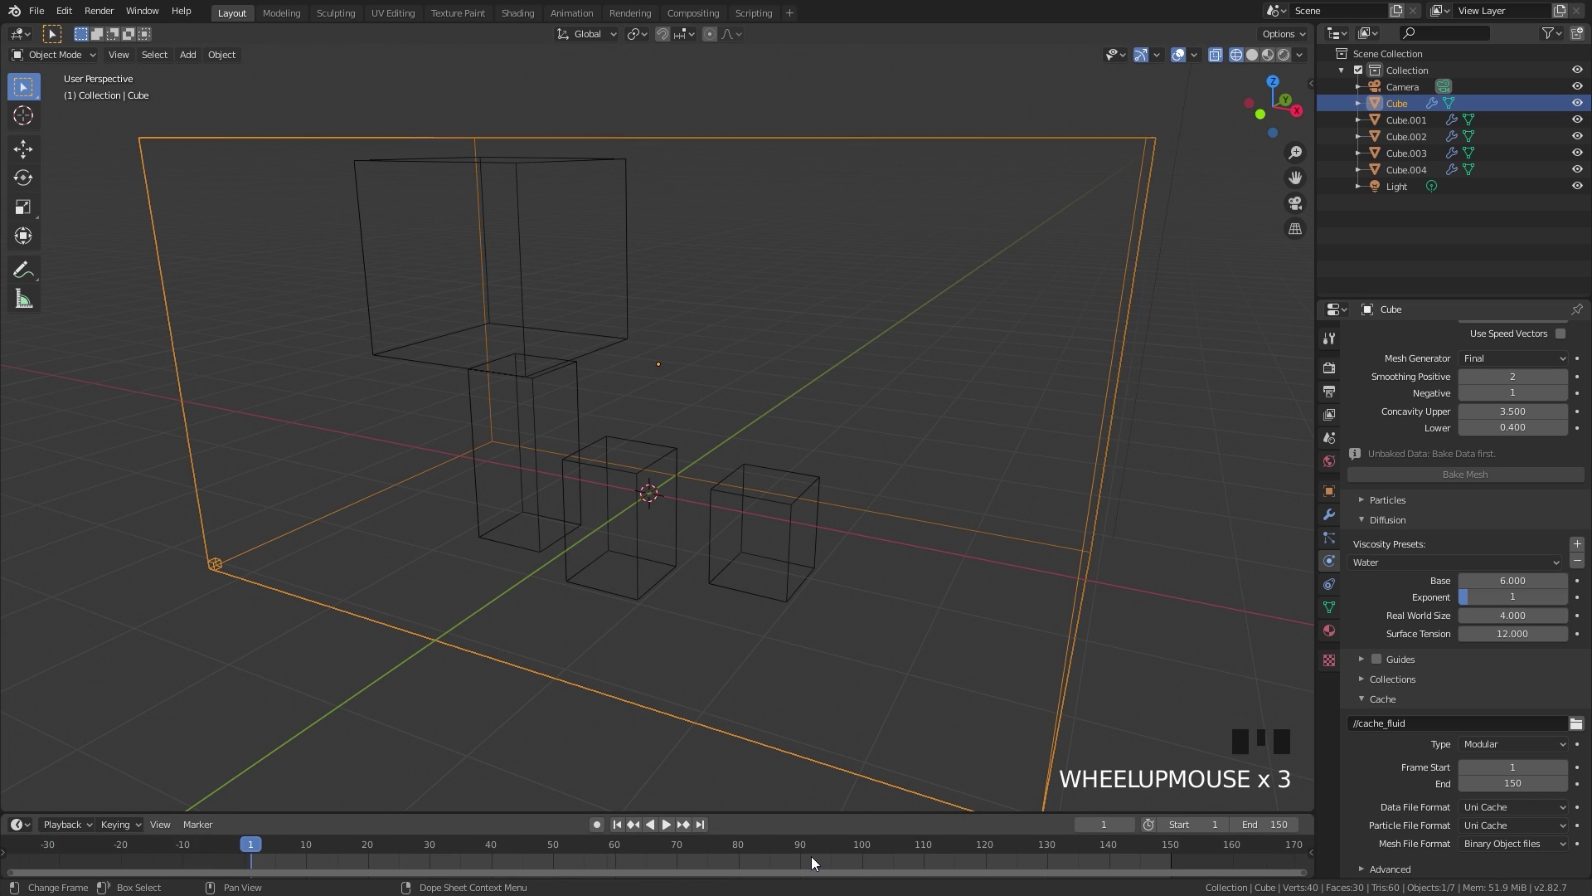
At frame 70, keyframe the viscosity base, exponent and surface tension.
left_click(679, 847)
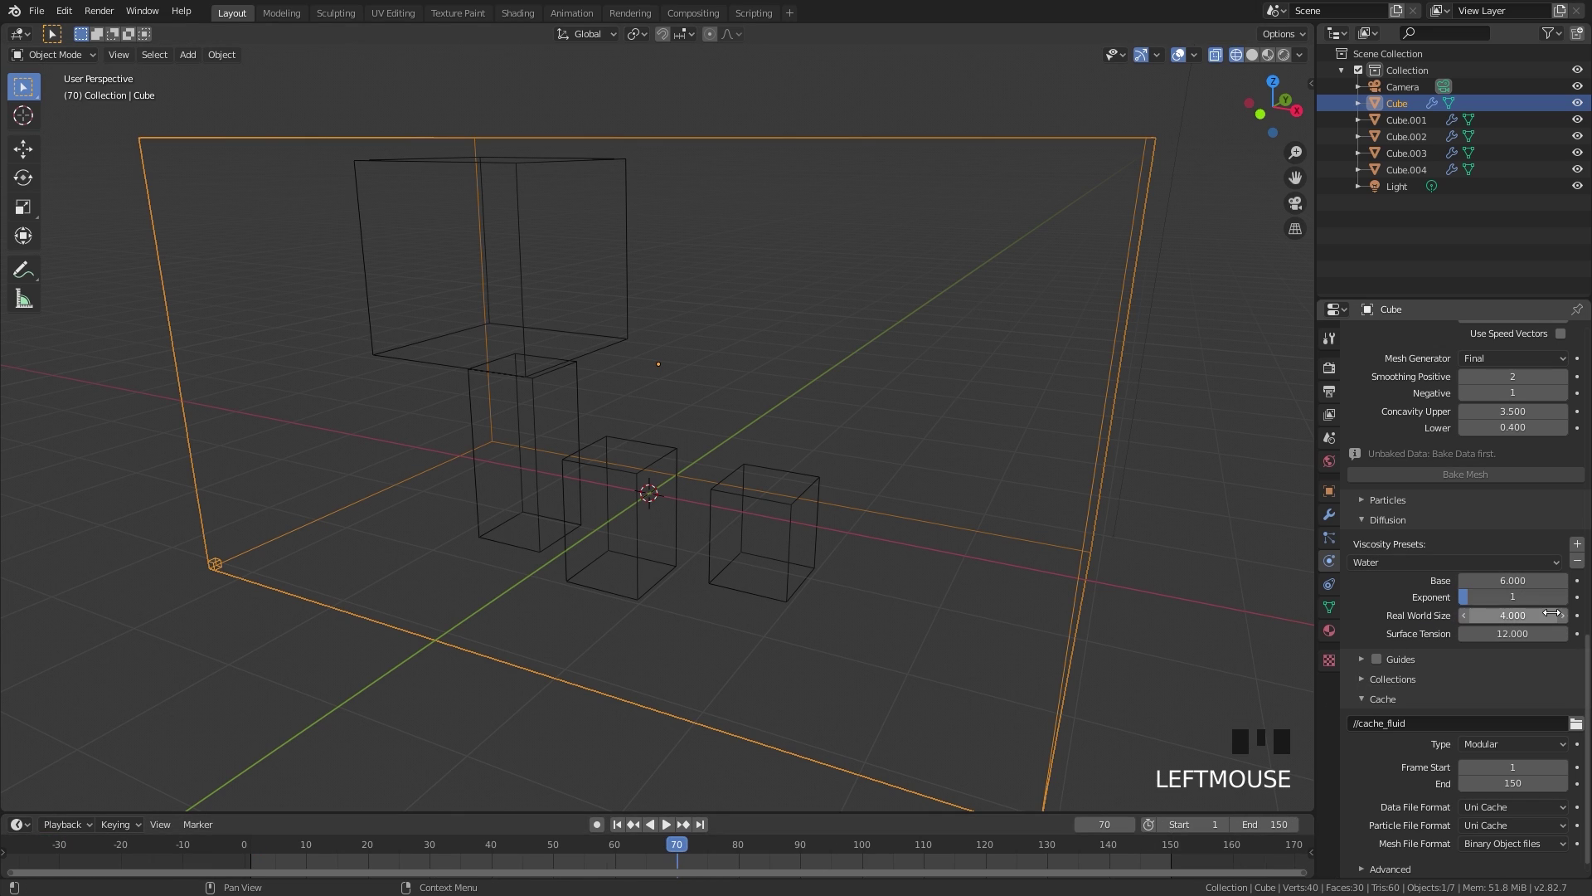
left_click(1584, 587)
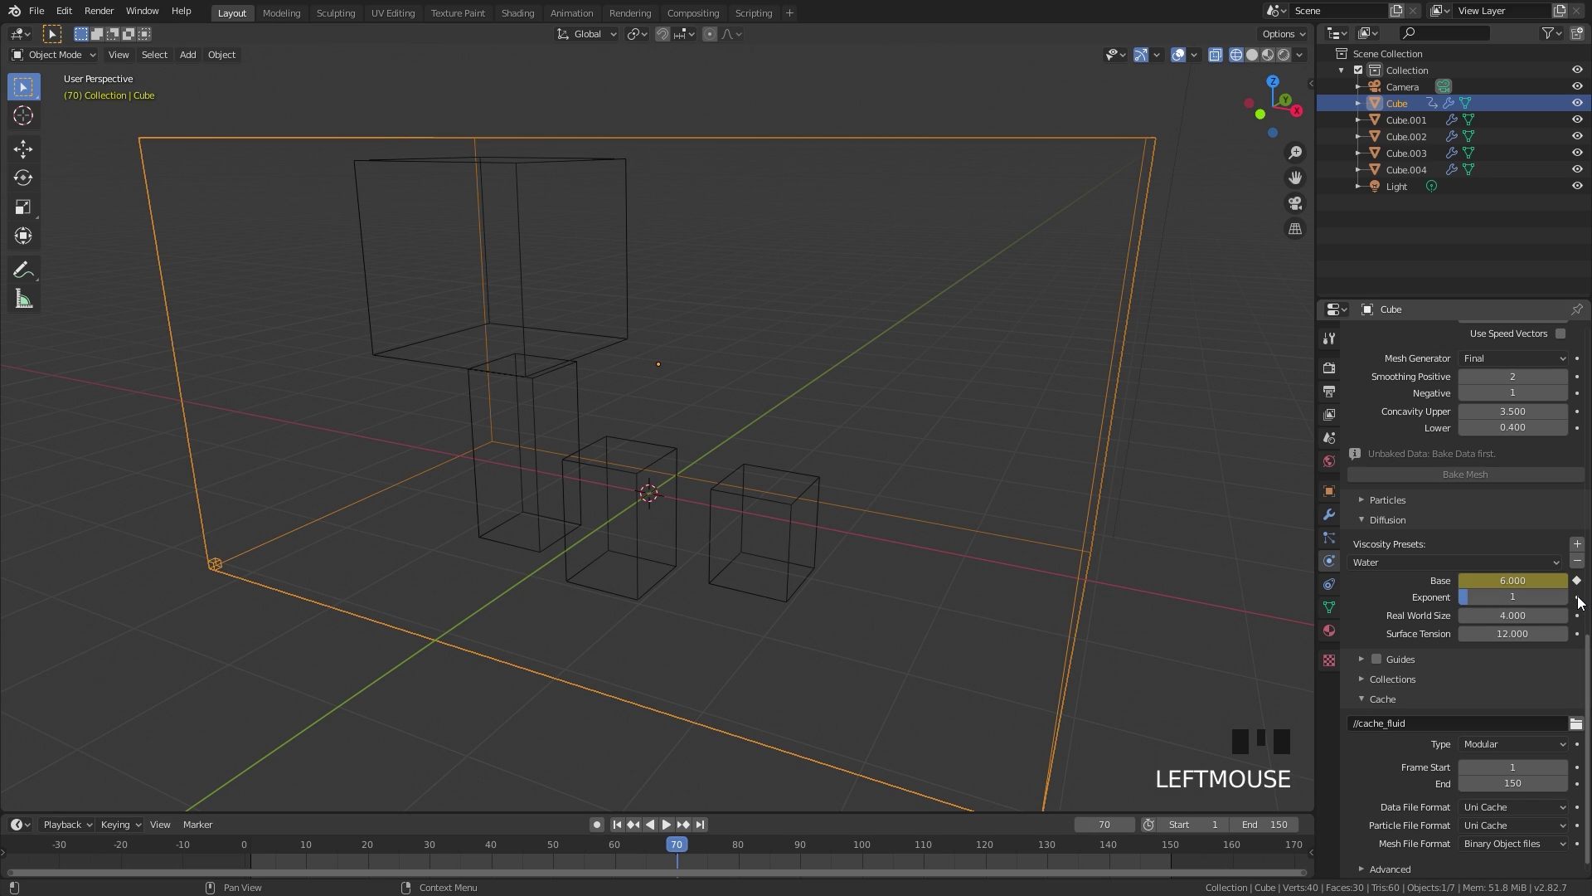
left_click(1582, 602)
left_click(1577, 636)
At frame 71, set viscosity base 1, exponent 6 and surface tension 0, keyframed.
key("Right")
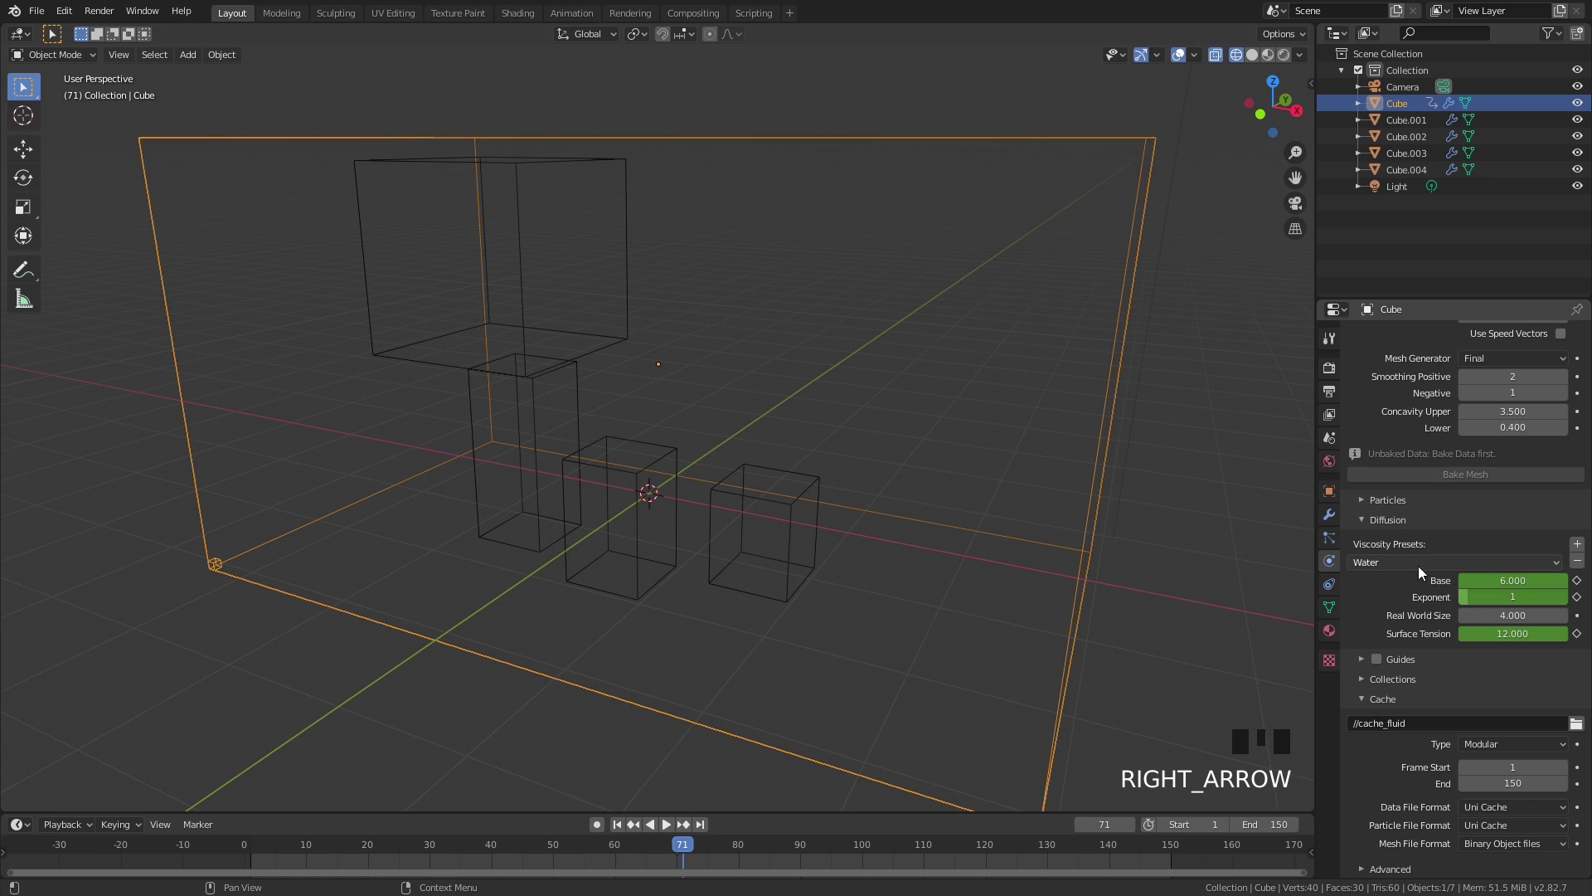
left_click_drag(1409, 566, 1499, 570)
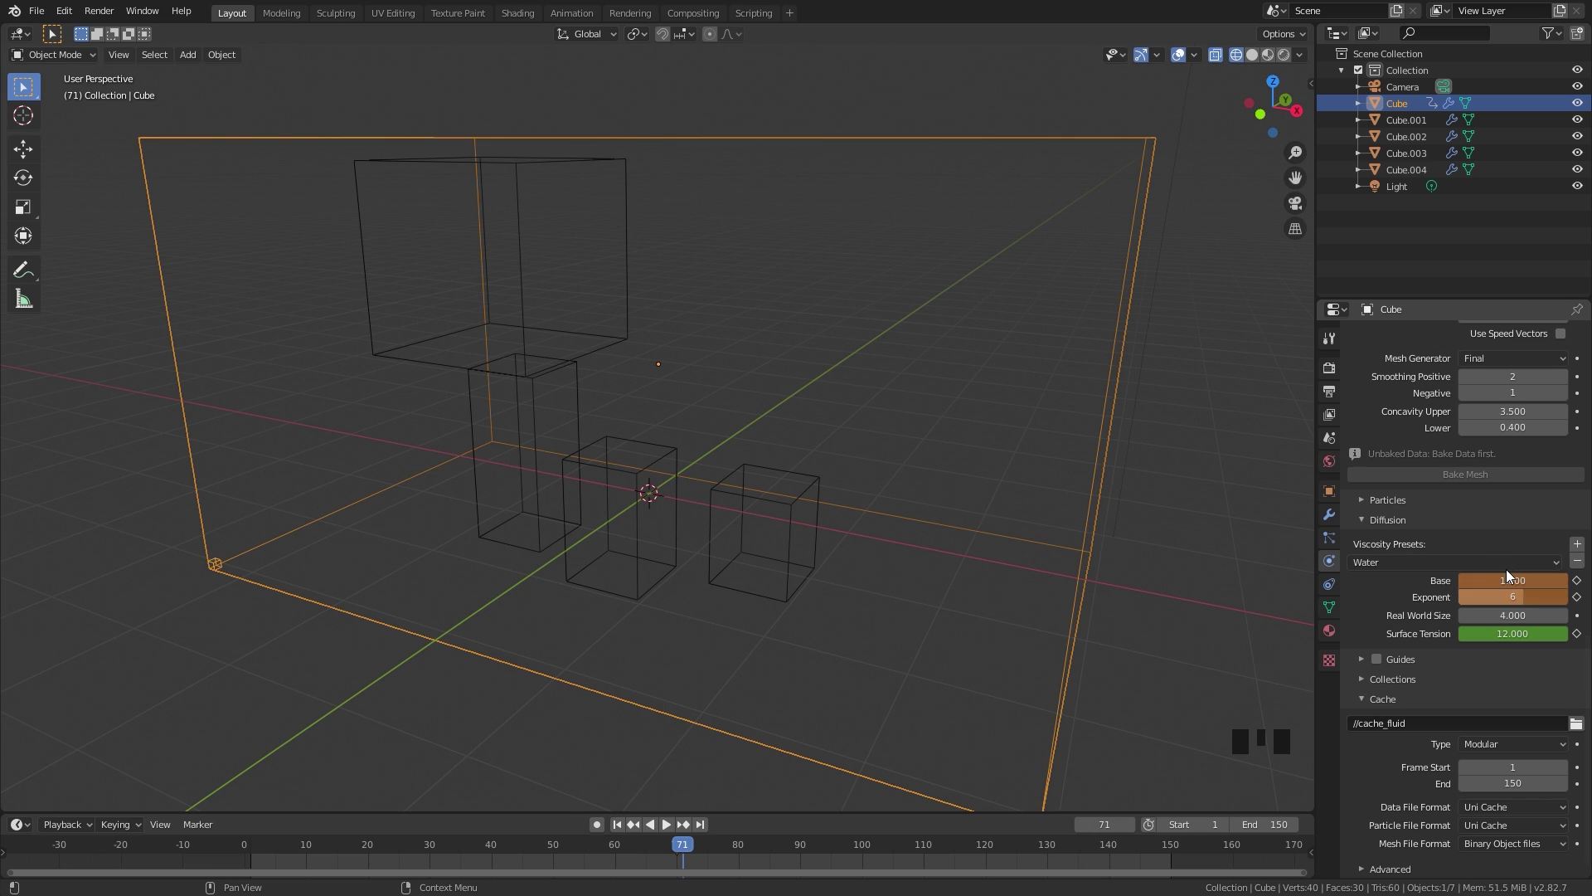
double_click(1580, 600)
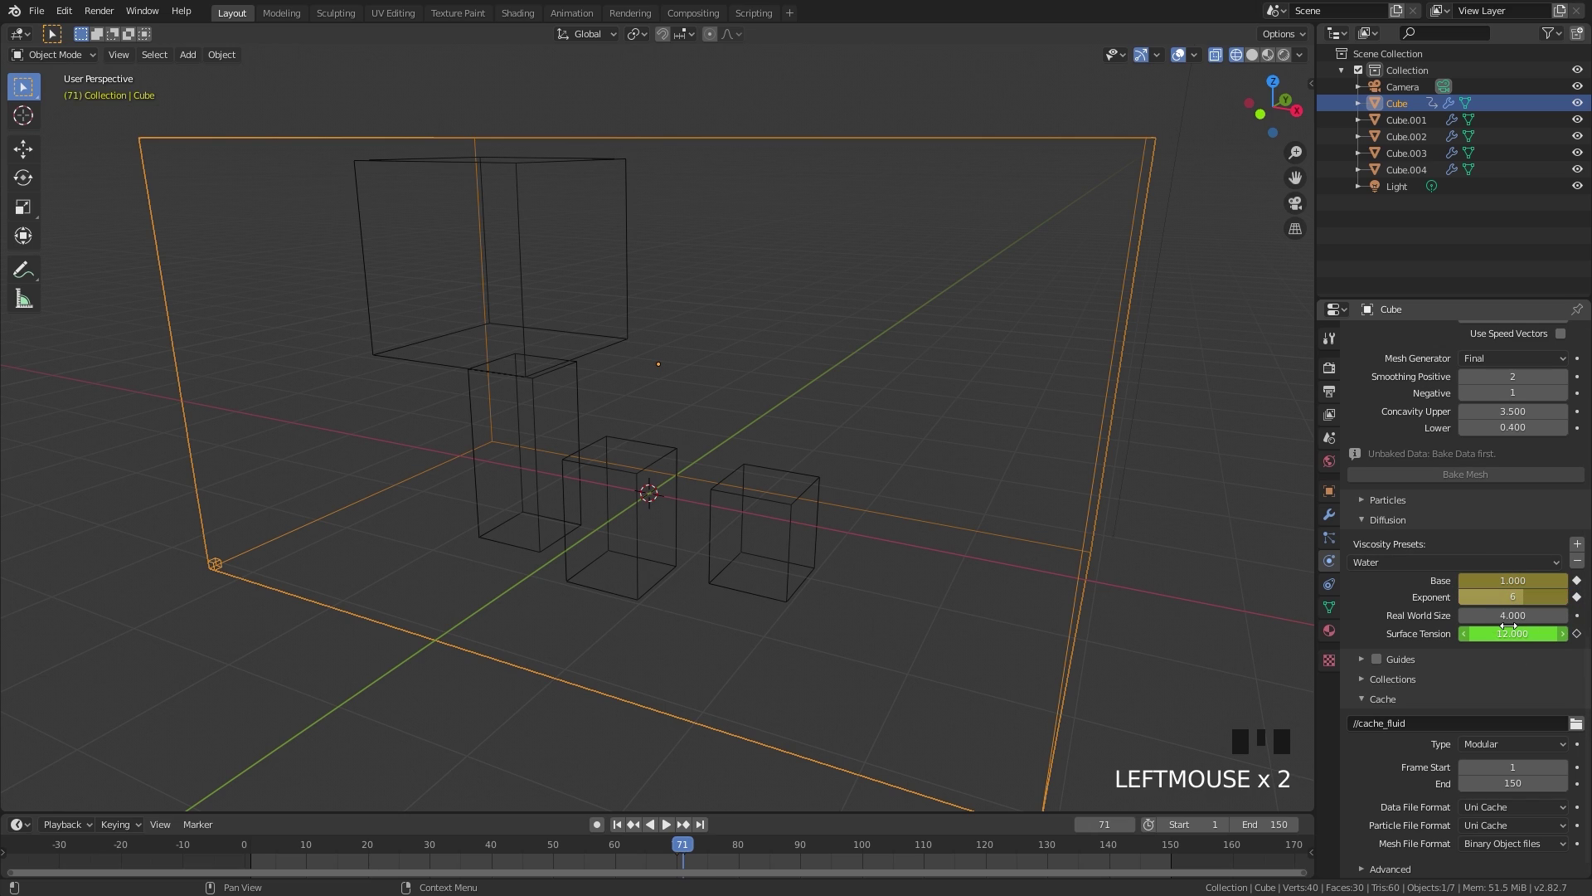
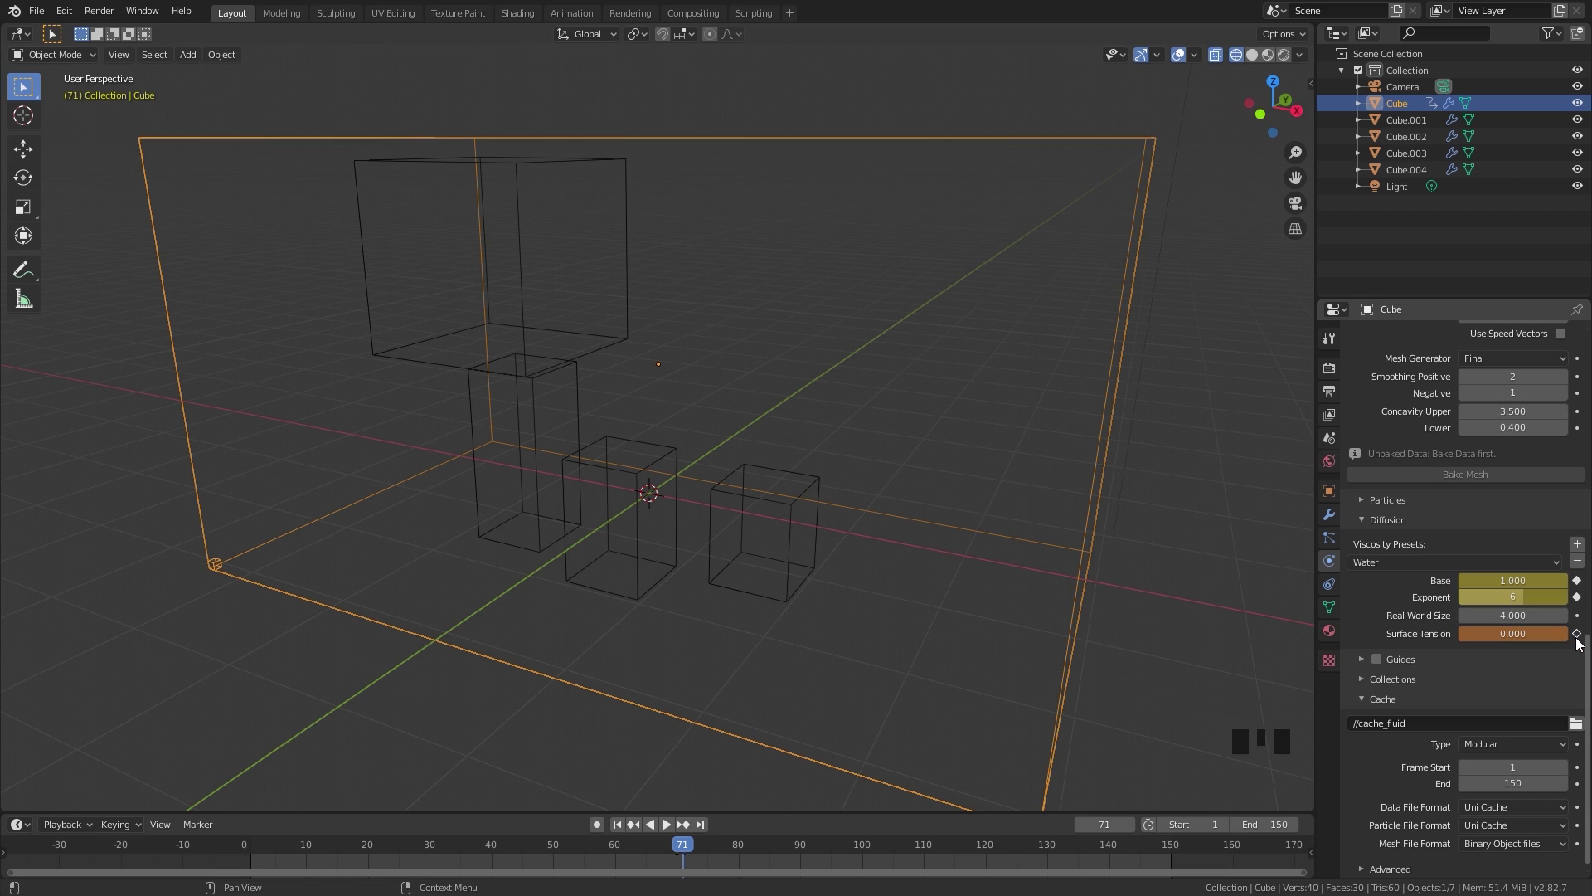
left_click_drag(1582, 642, 1481, 695)
scroll("down", 3)
Save the file, bake the liquid mesh, play the splash over the cubes and return to frame 1.
key("ctrl+s")
scroll("up", 3)
left_click_drag(1462, 642, 1464, 547)
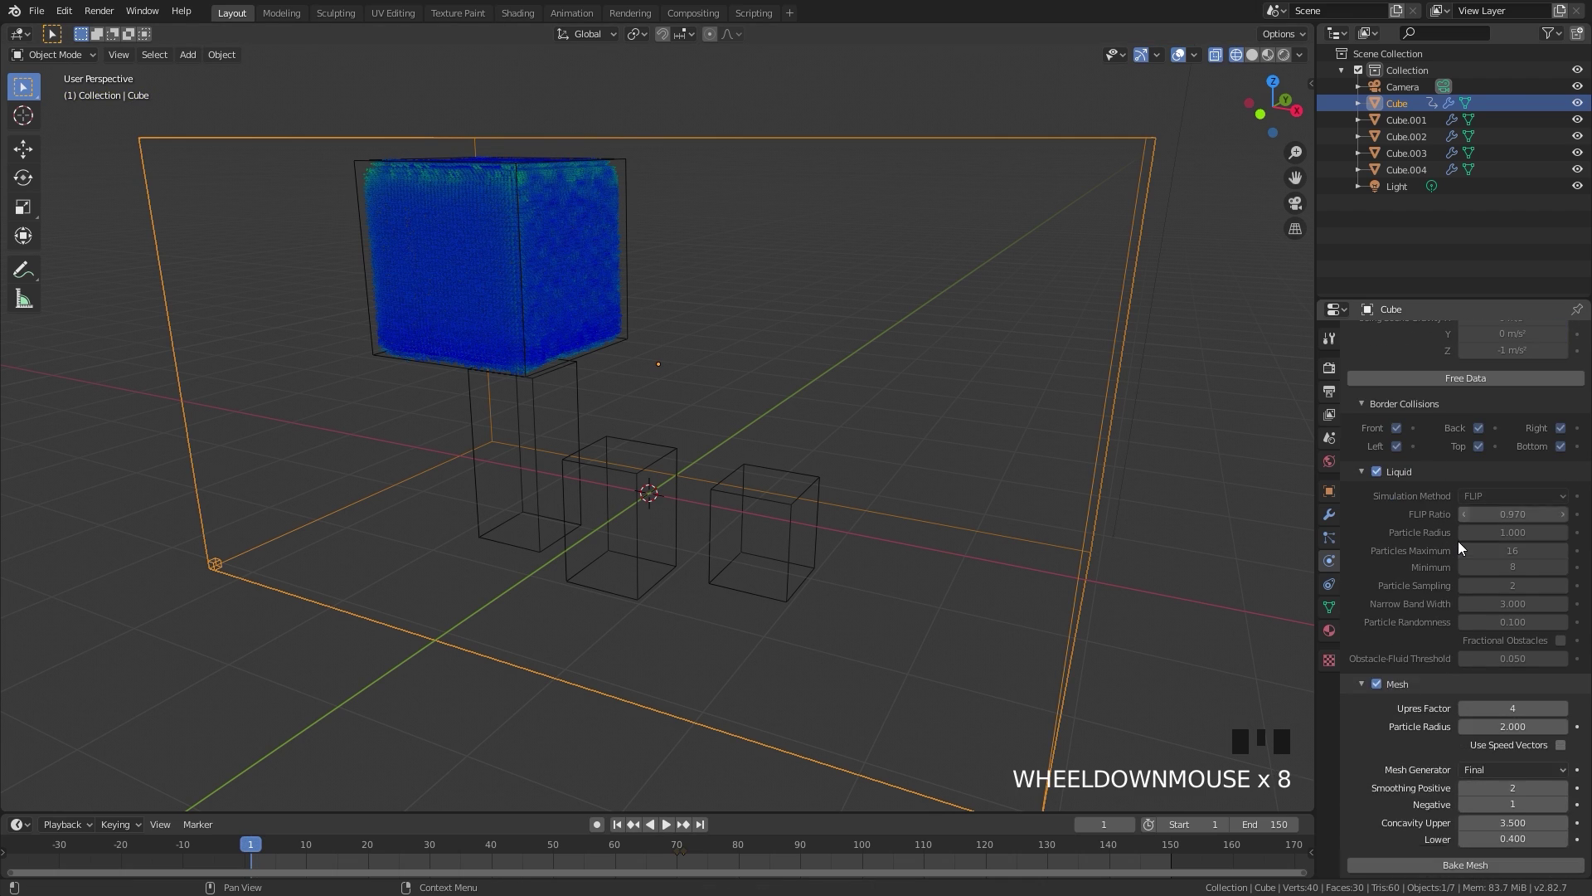
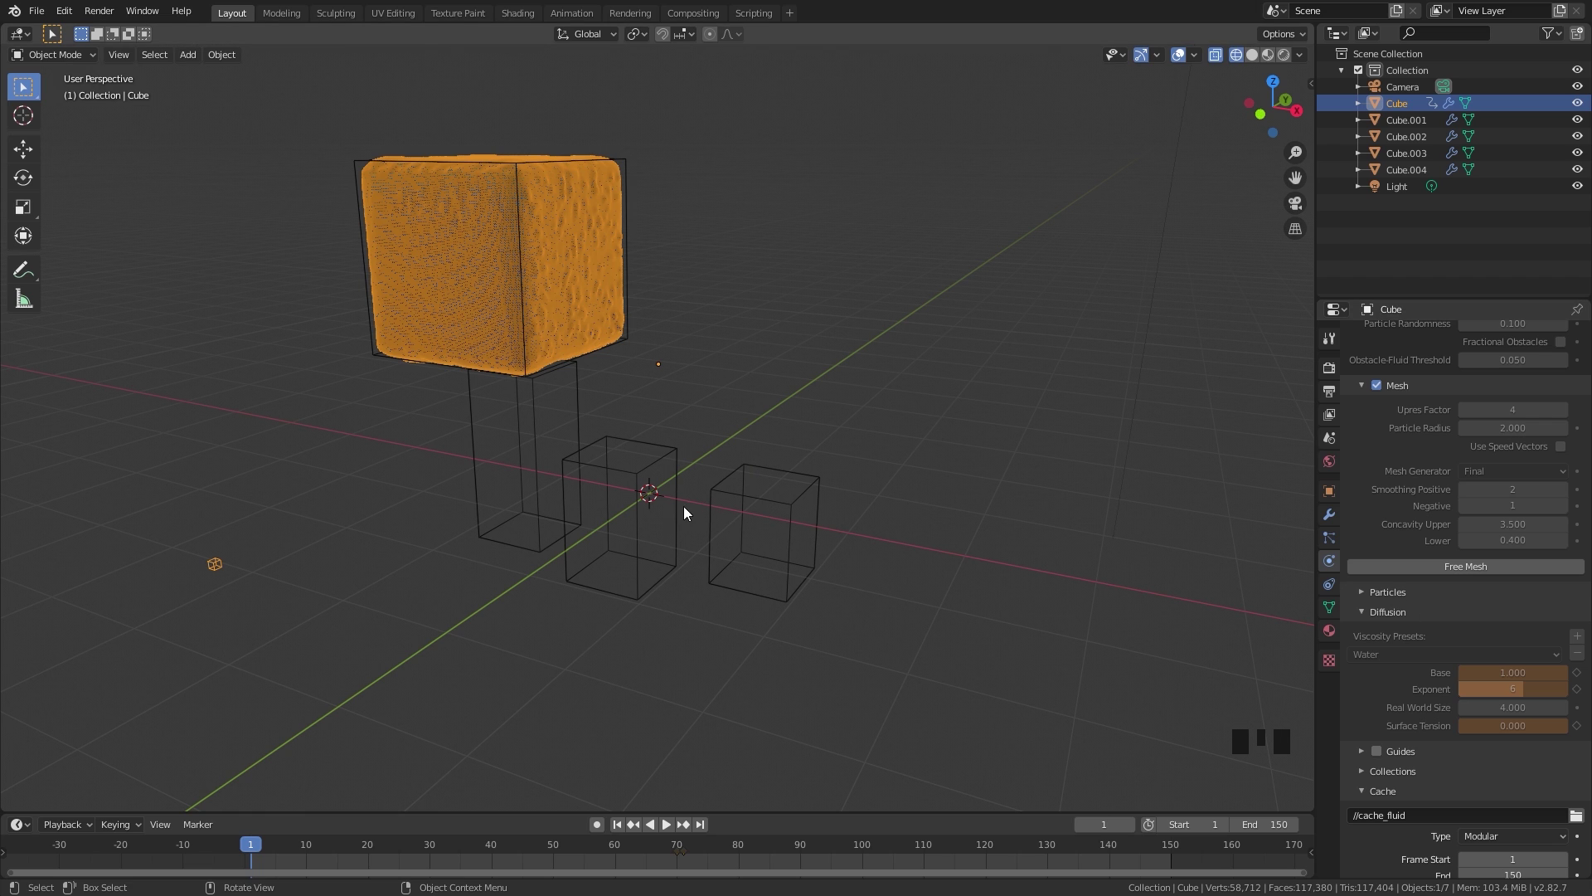
middle_click(708, 488)
key("space")
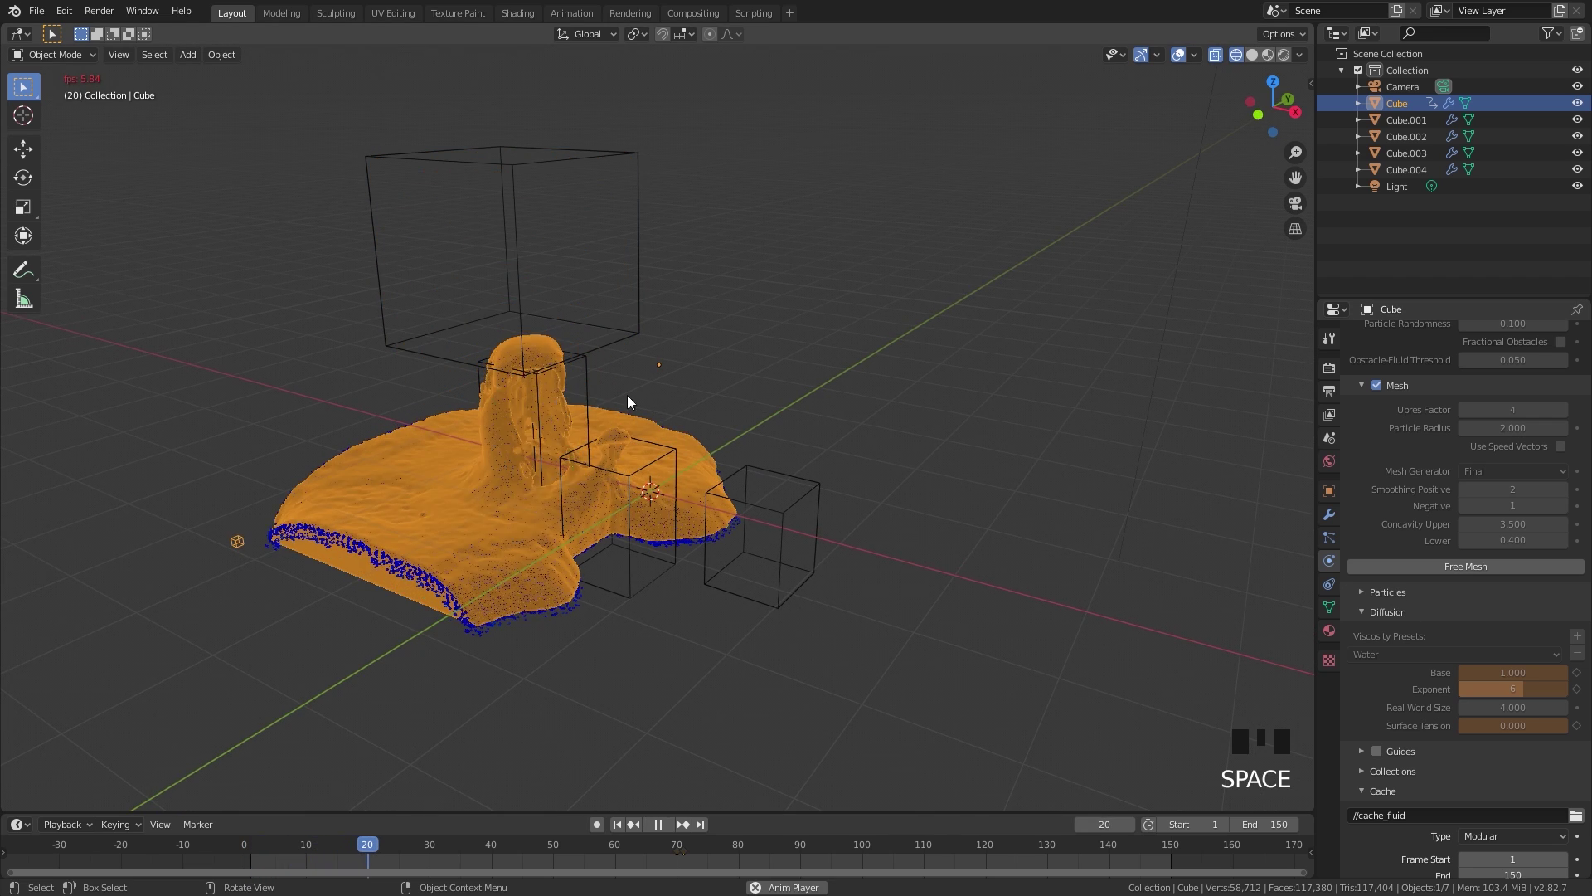
left_click(662, 848)
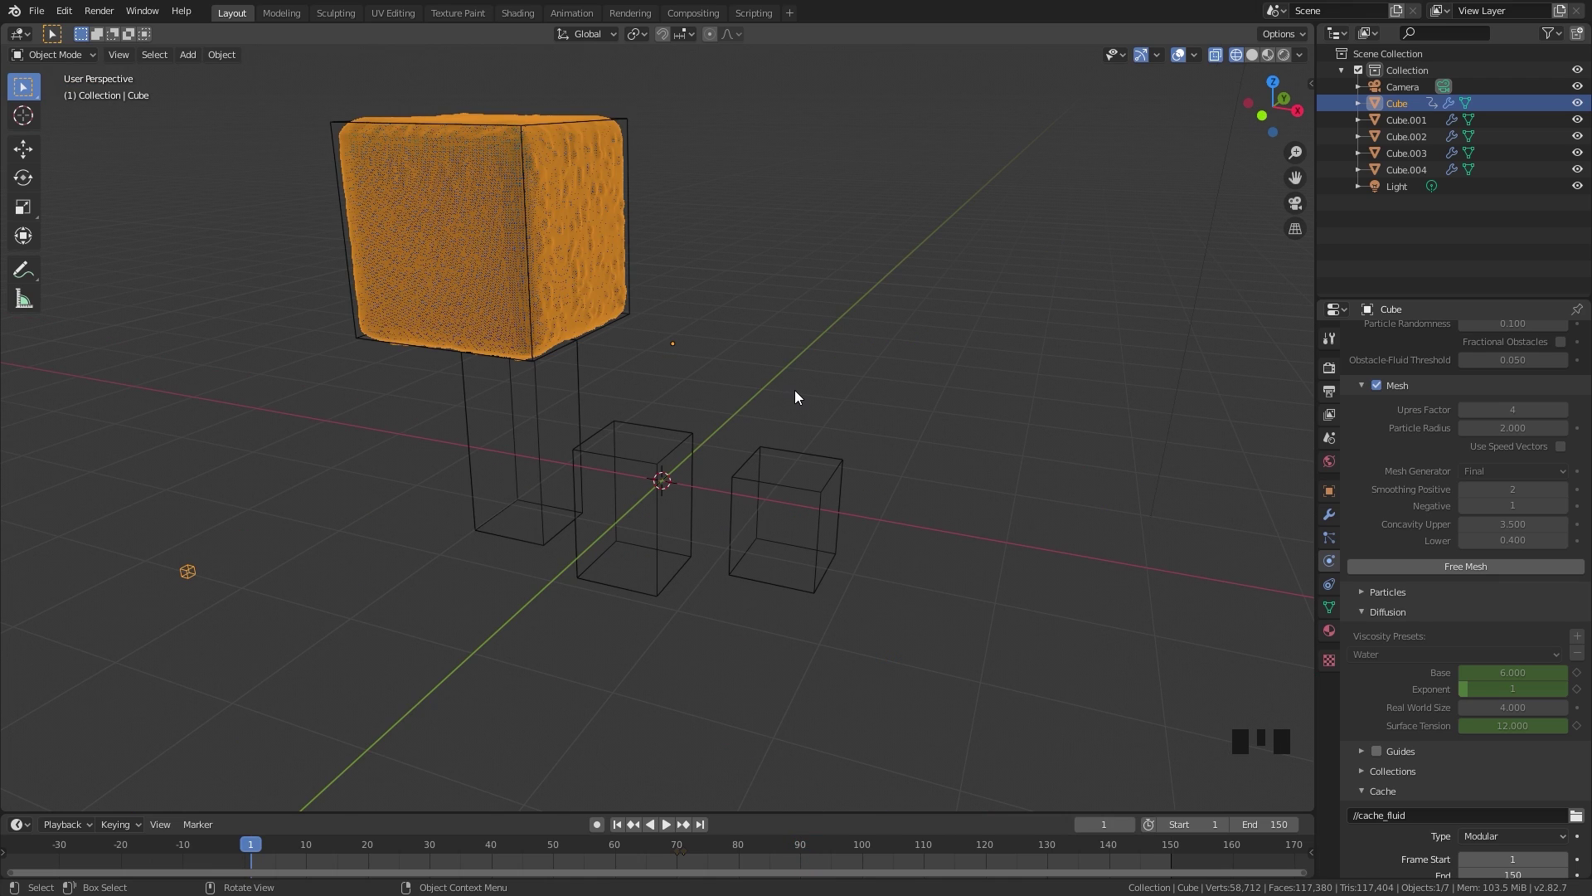
Add a plane and lower it in front view to sit just beneath the liquid's bottom.
key("shift+a")
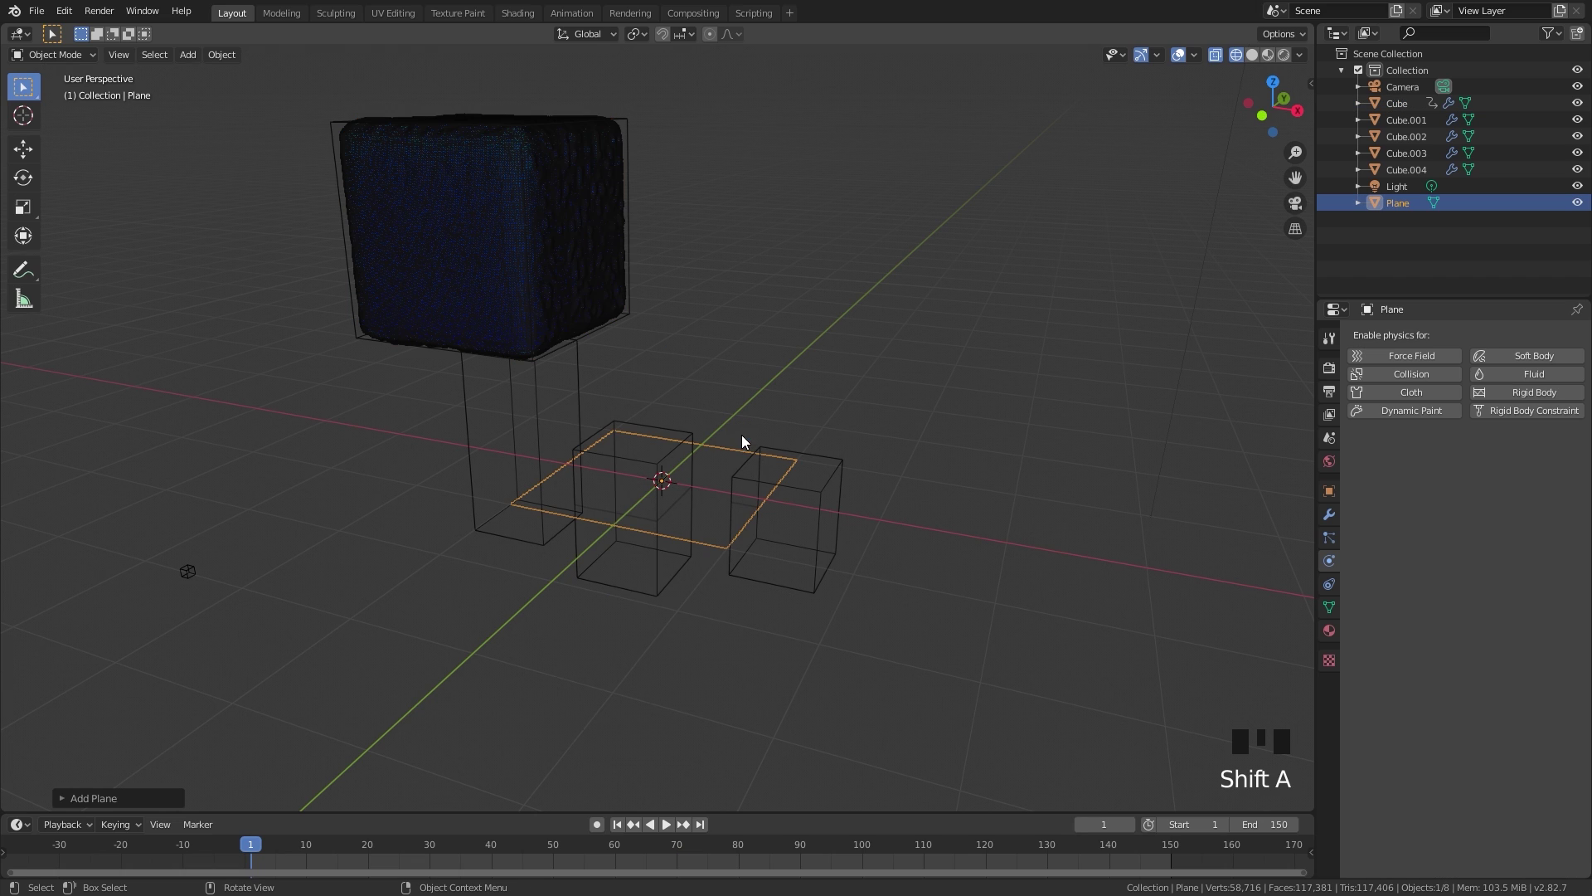
key("KP_1")
left_click_drag(408, 852, 792, 442)
scroll("up", 3)
key("g")
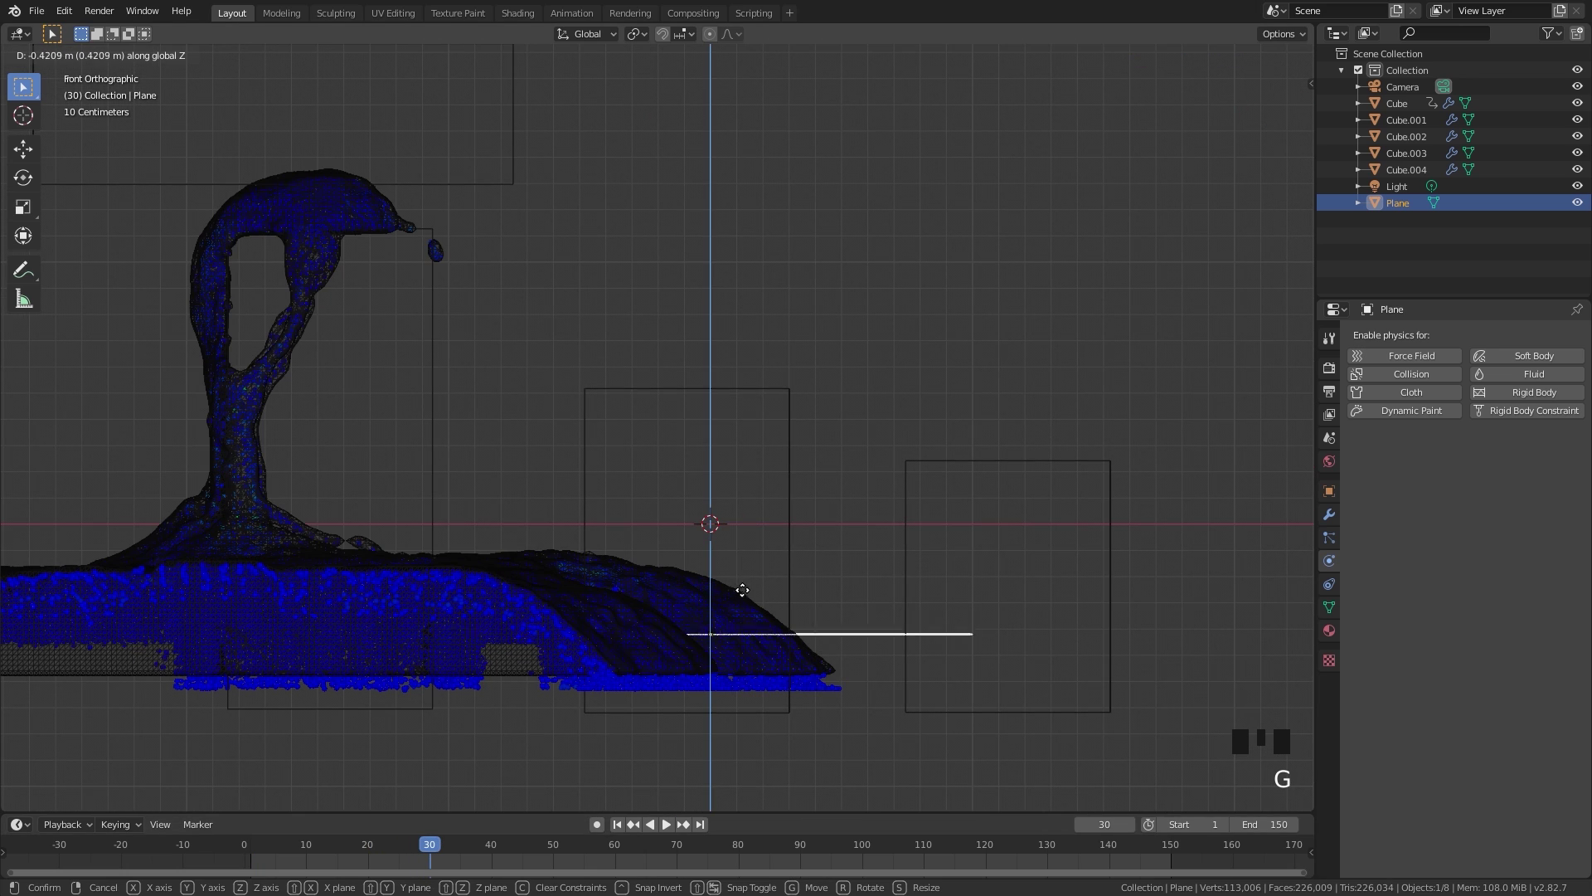
scroll("up", 3)
scroll("down", 3)
middle_click(496, 712)
scroll("up", 3)
key("g")
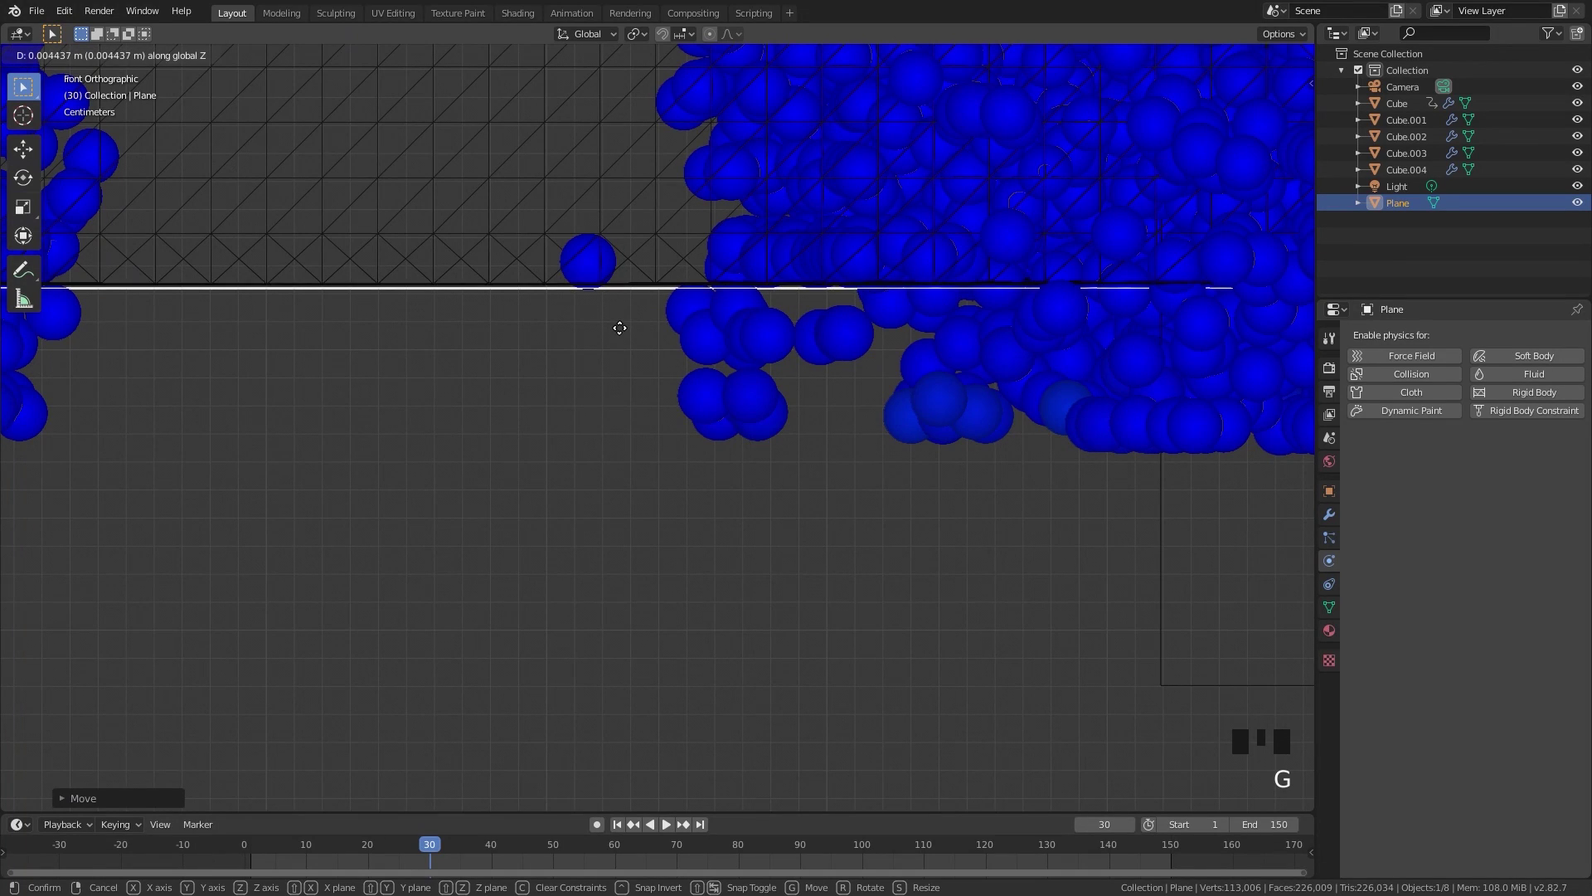
Scale the plane up into a large ground.
scroll("down", 3)
key("s")
left_click_drag(663, 347, 620, 392)
scroll("up", 3)
left_click_drag(749, 323, 510, 481)
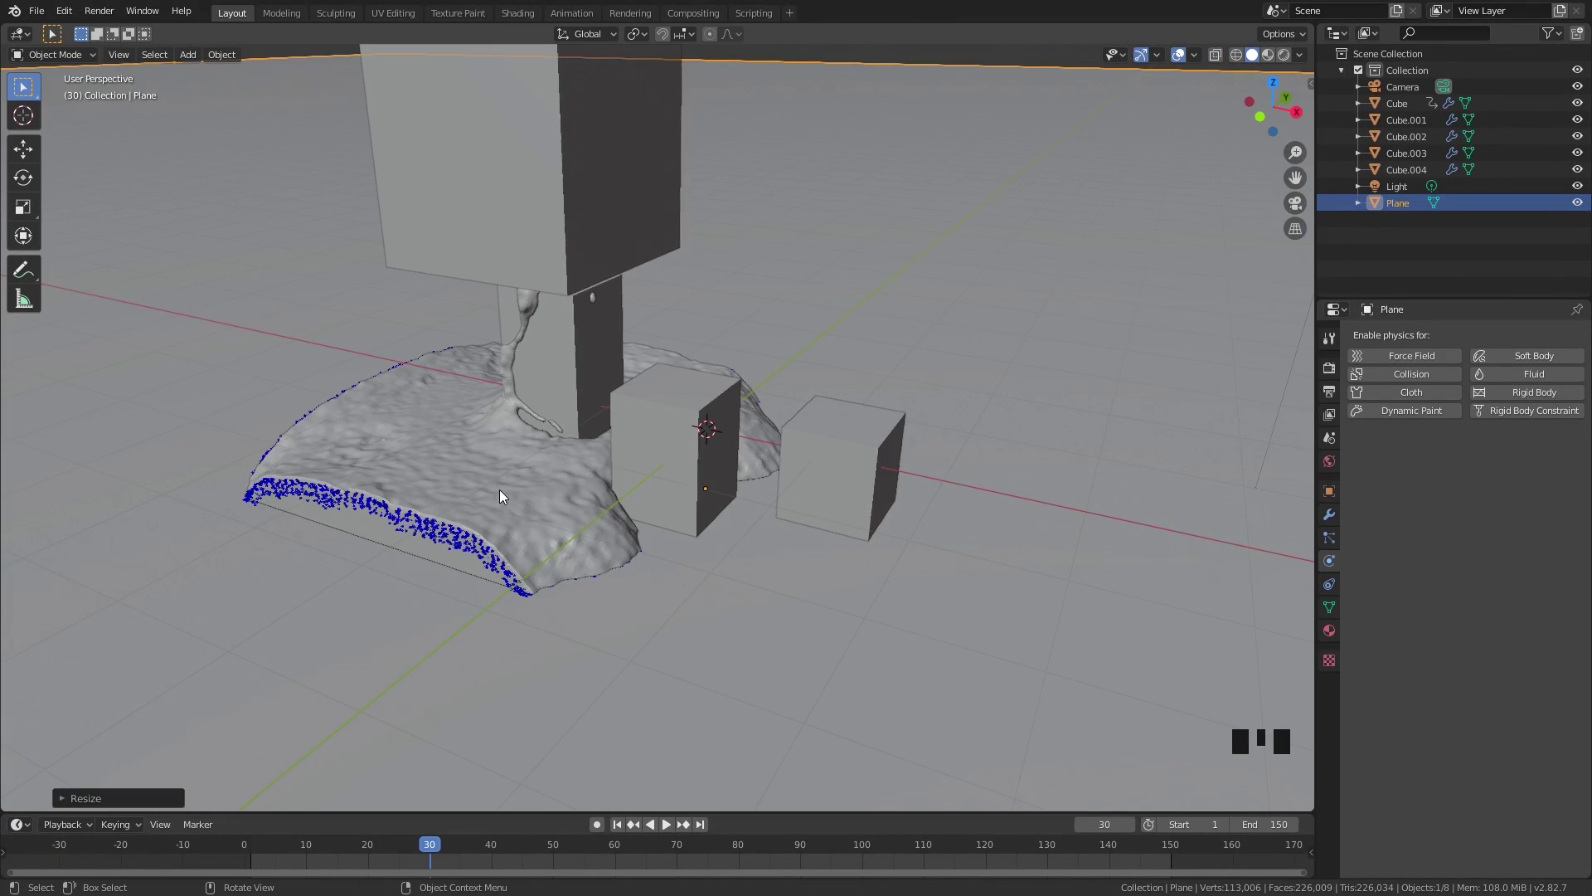
Switch the render engine to Eevee with ambient occlusion and screen-space reflections with refraction.
left_click(416, 446)
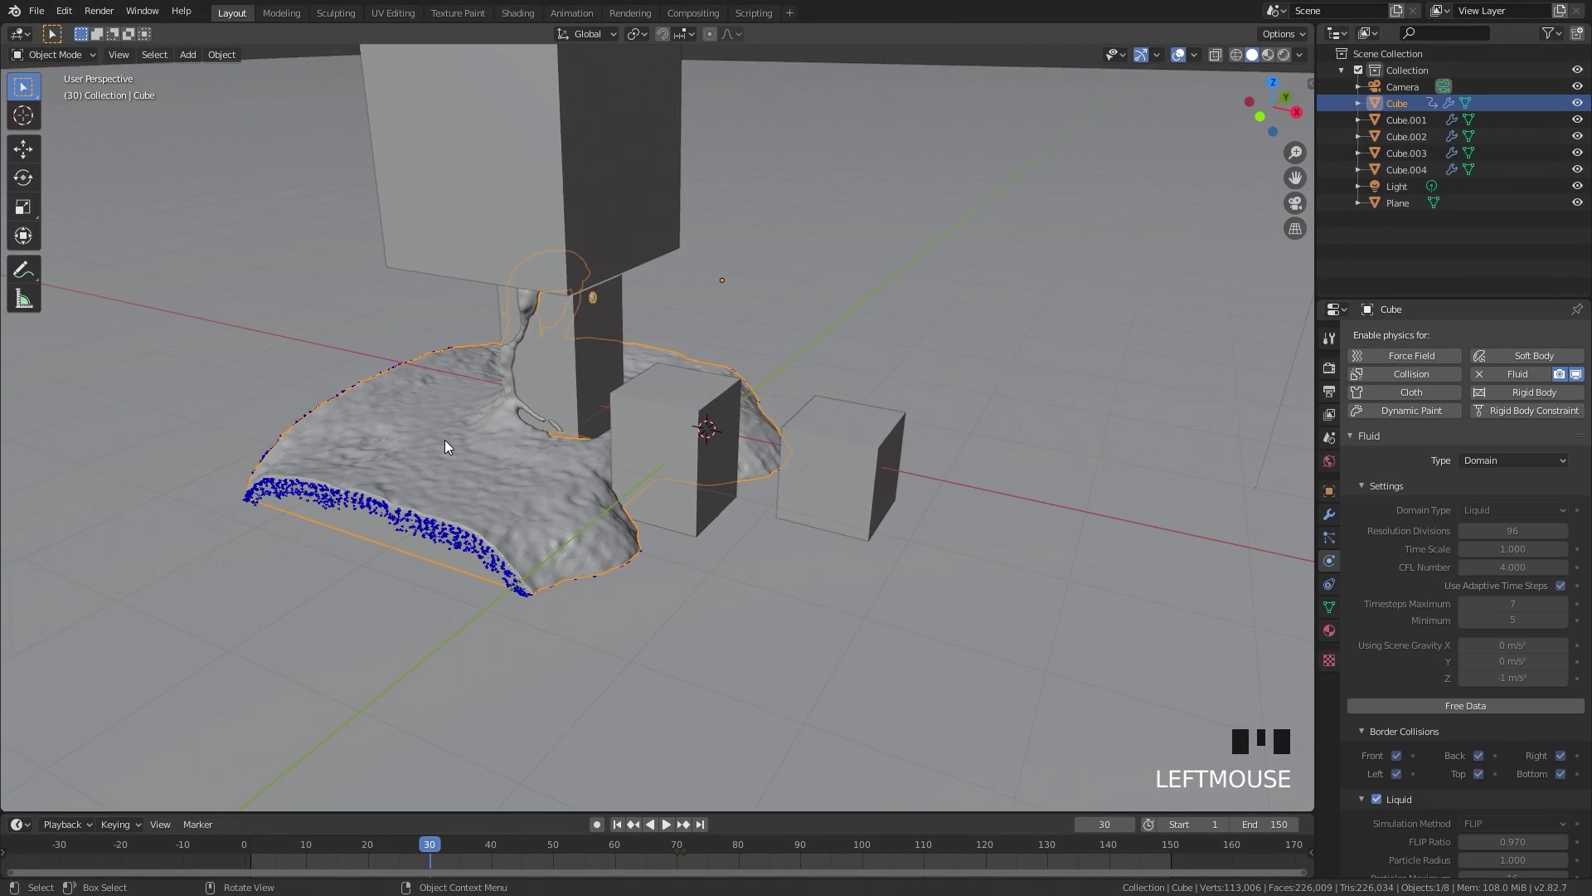
left_click(1335, 367)
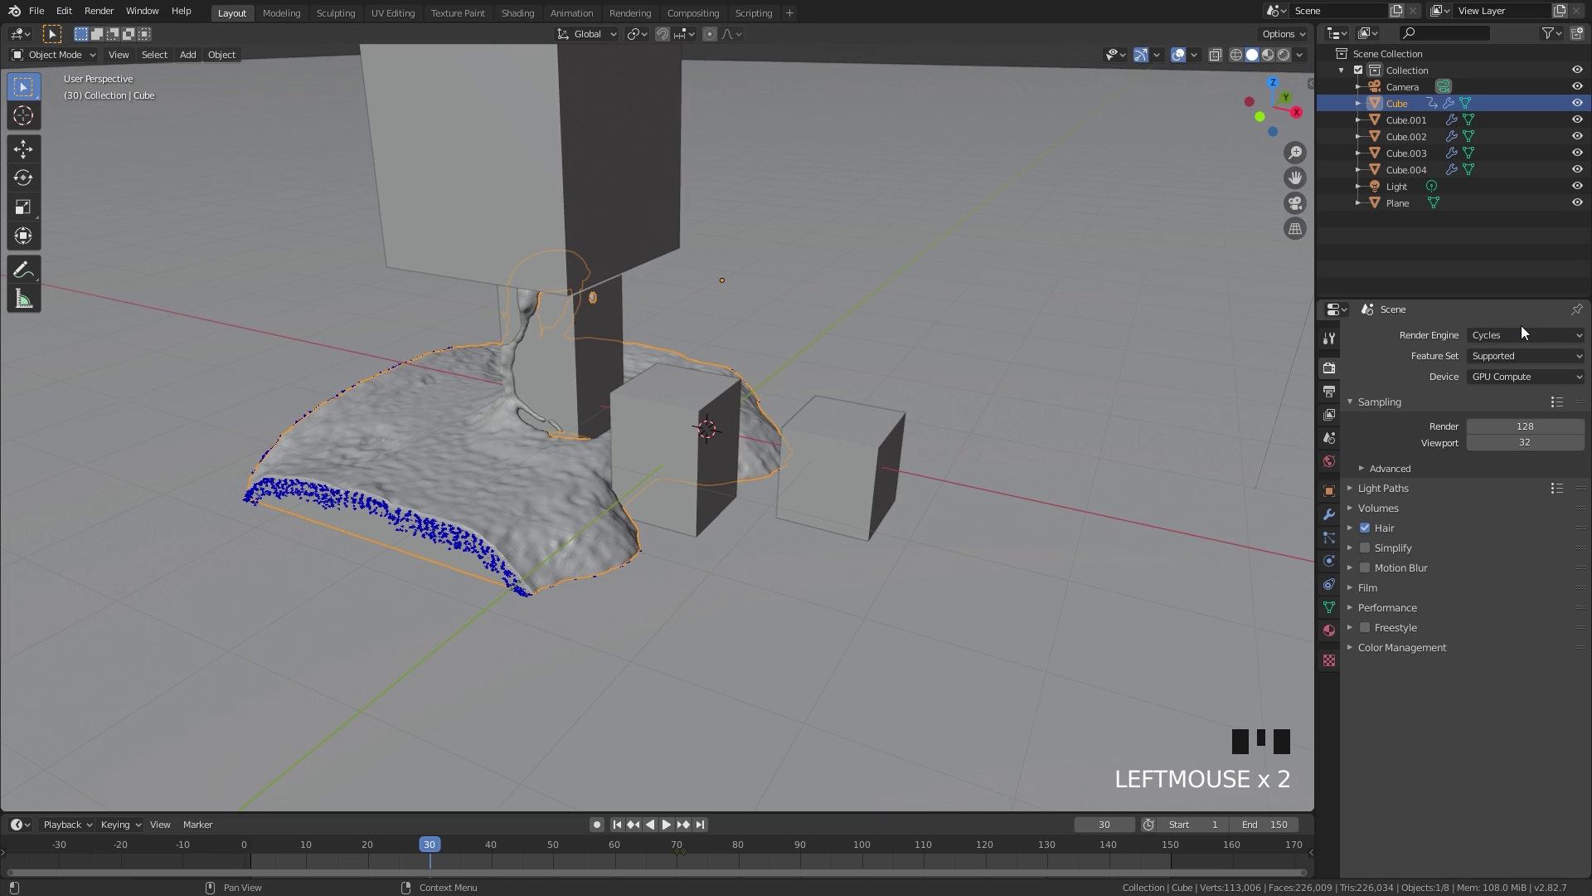
left_click_drag(1521, 333, 725, 445)
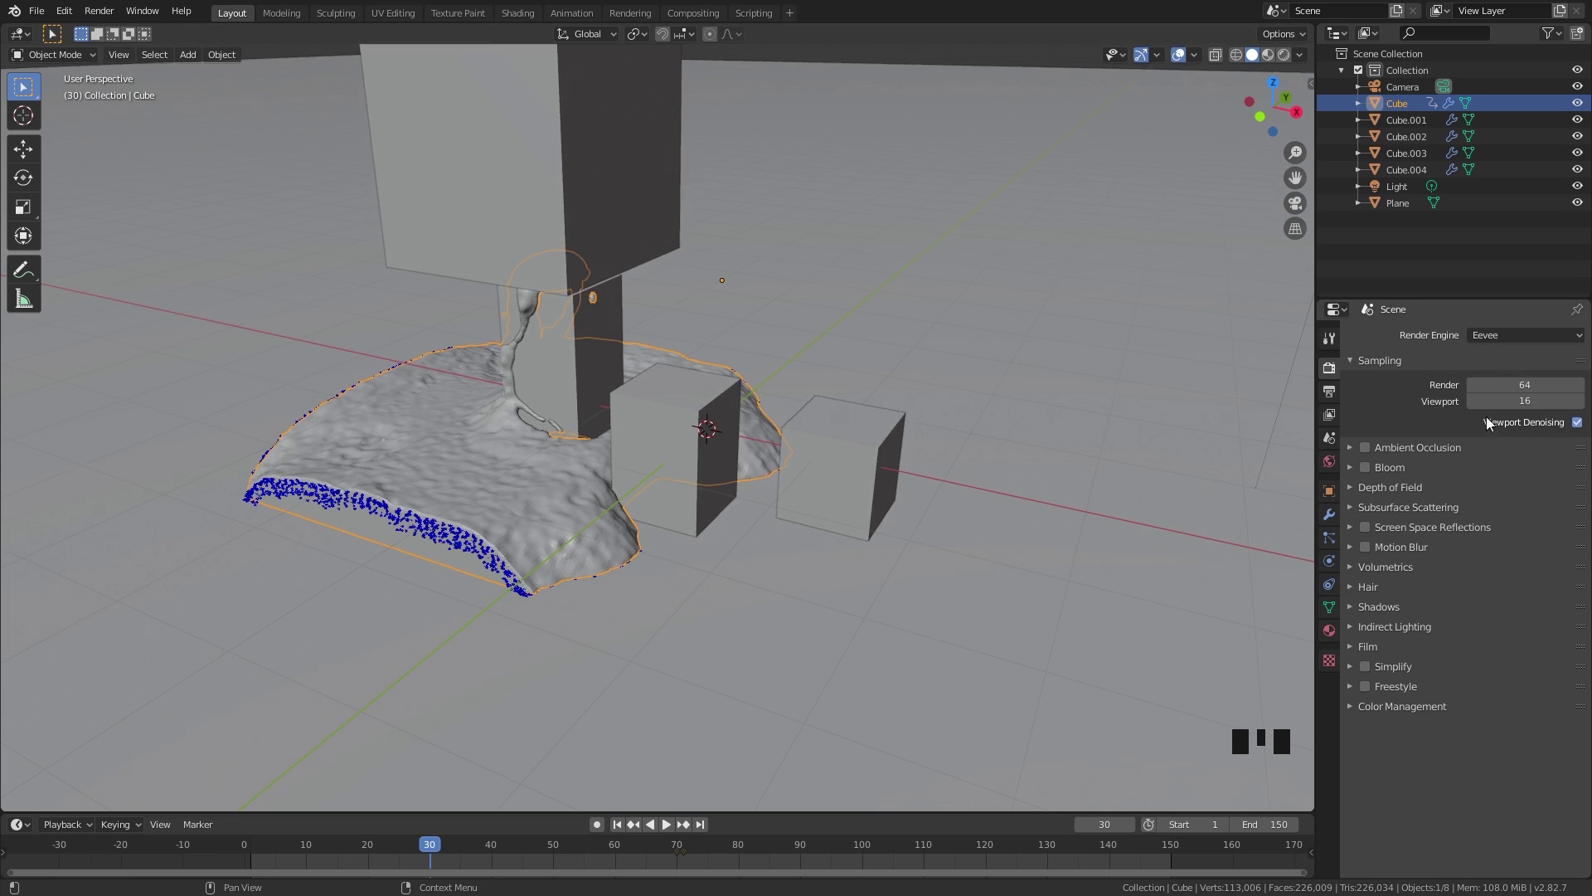
left_click_drag(1371, 532, 1561, 555)
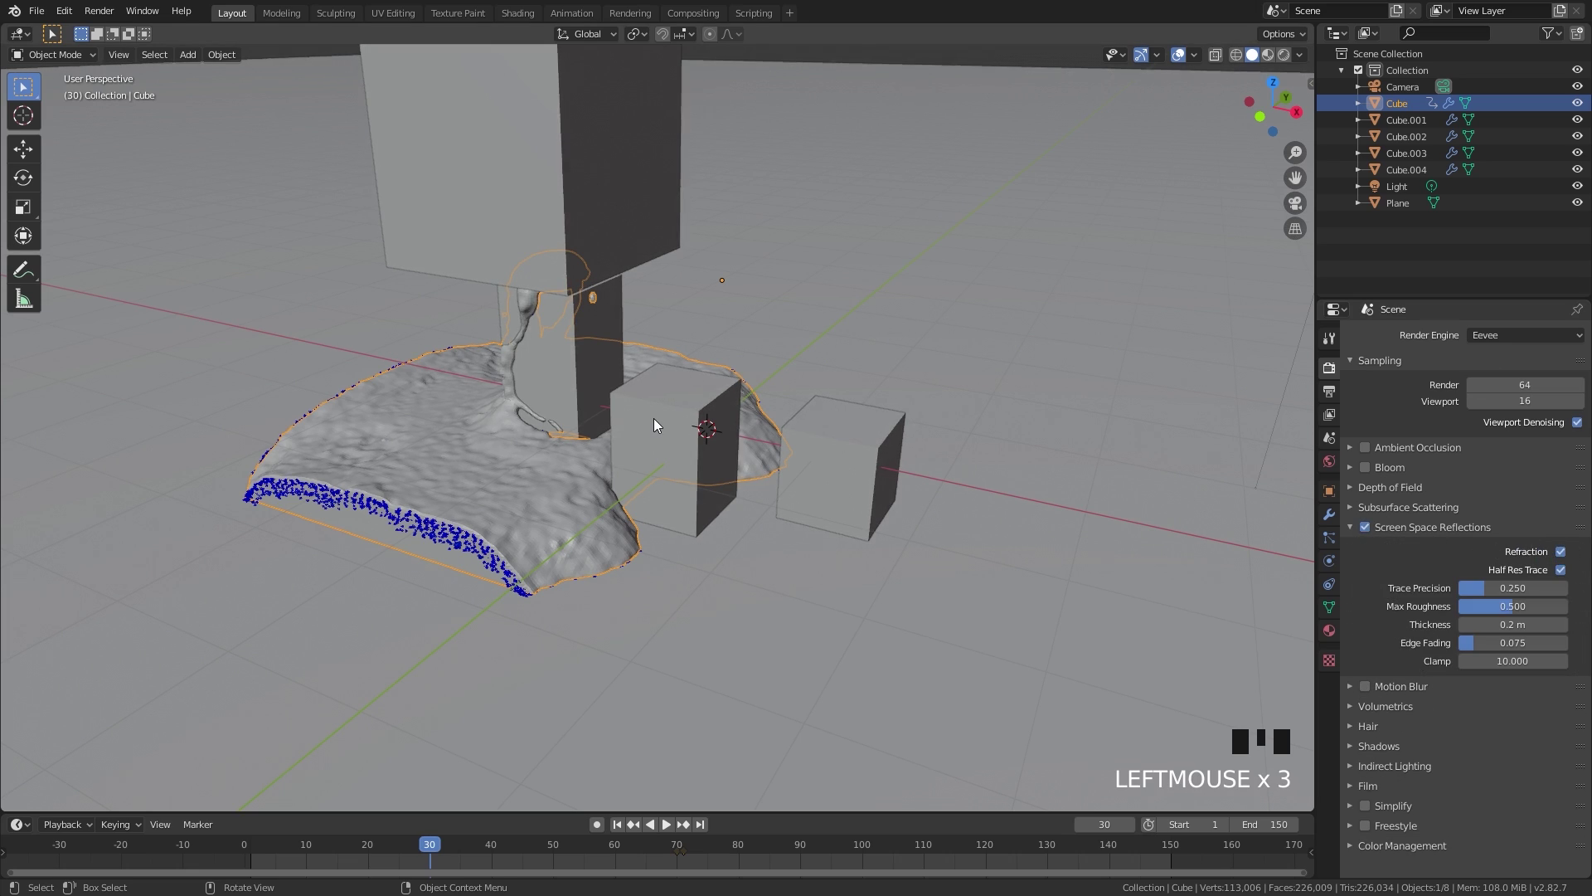
left_click(942, 466)
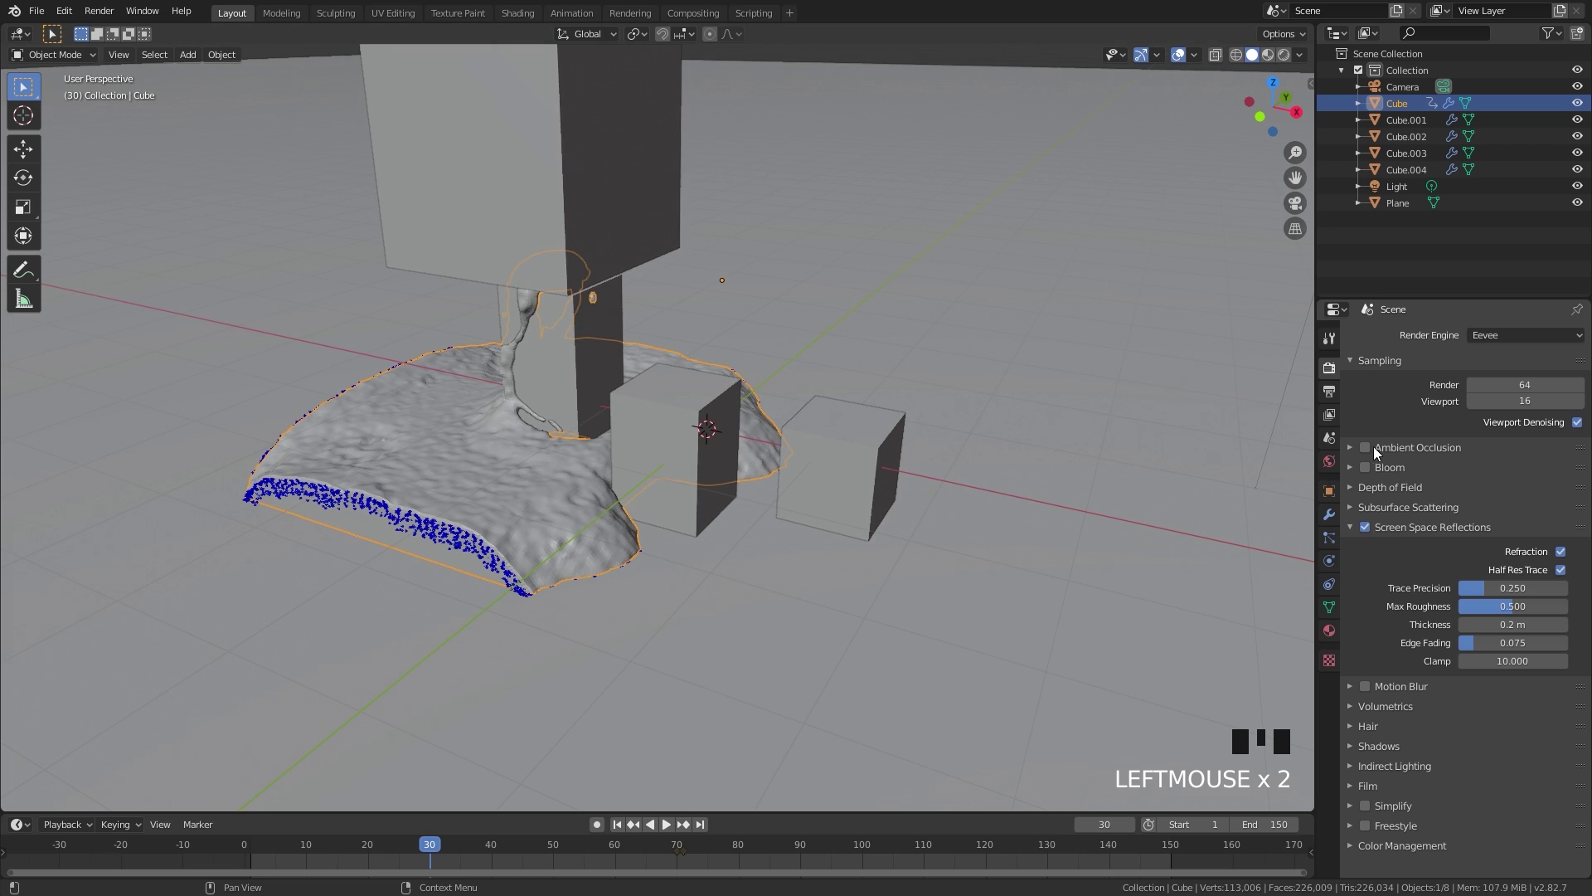
left_click(1372, 450)
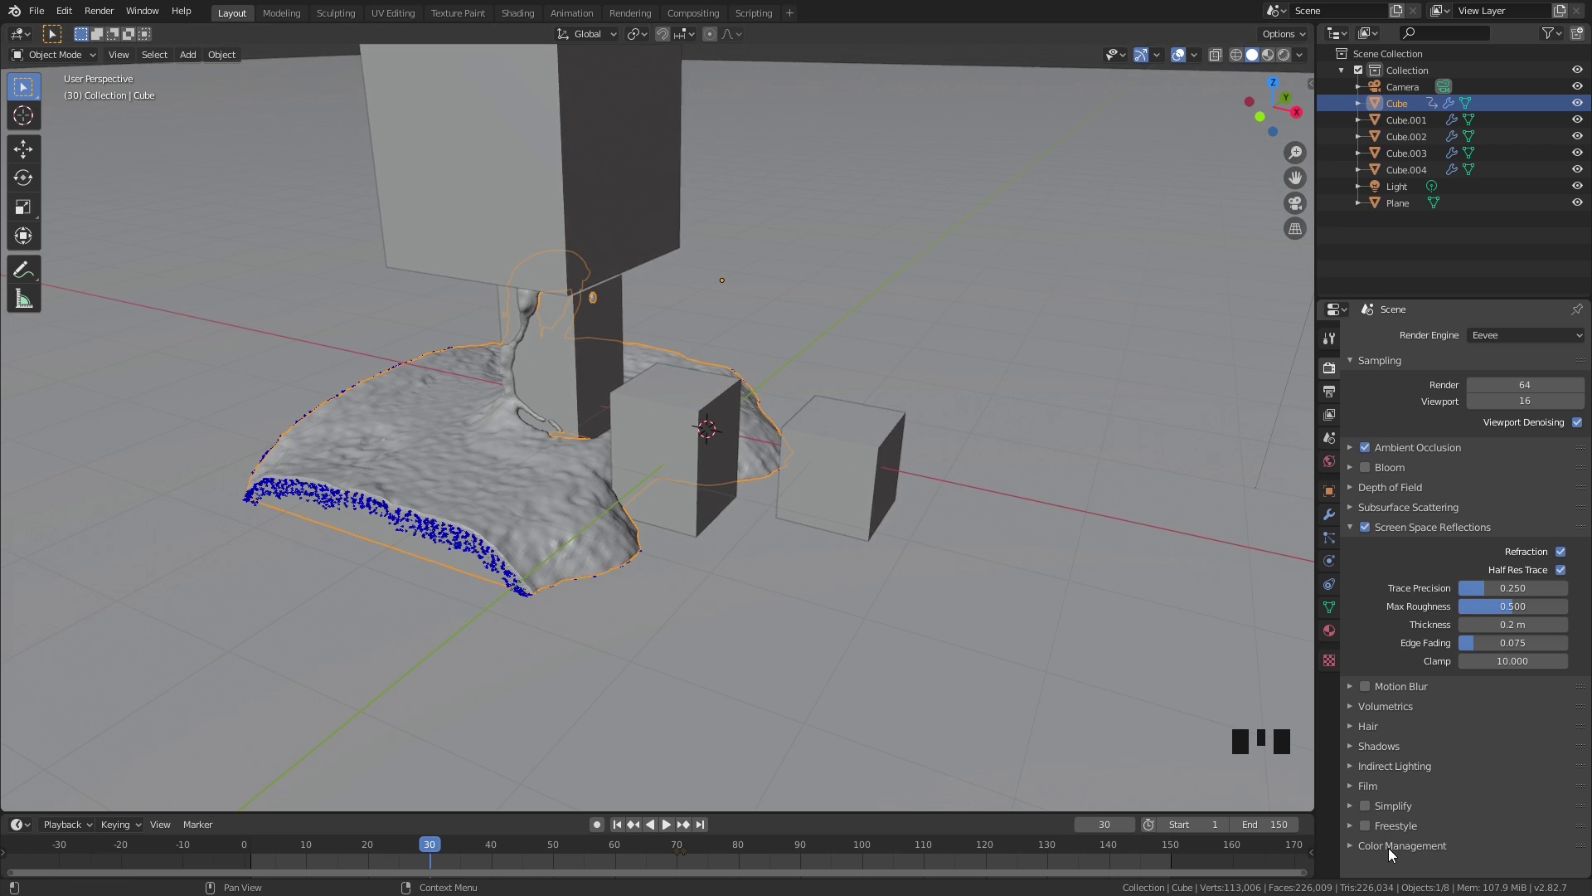
Choose a contrast look under Color Management.
left_click(1389, 853)
scroll("down", 3)
left_click_drag(1514, 789, 1400, 473)
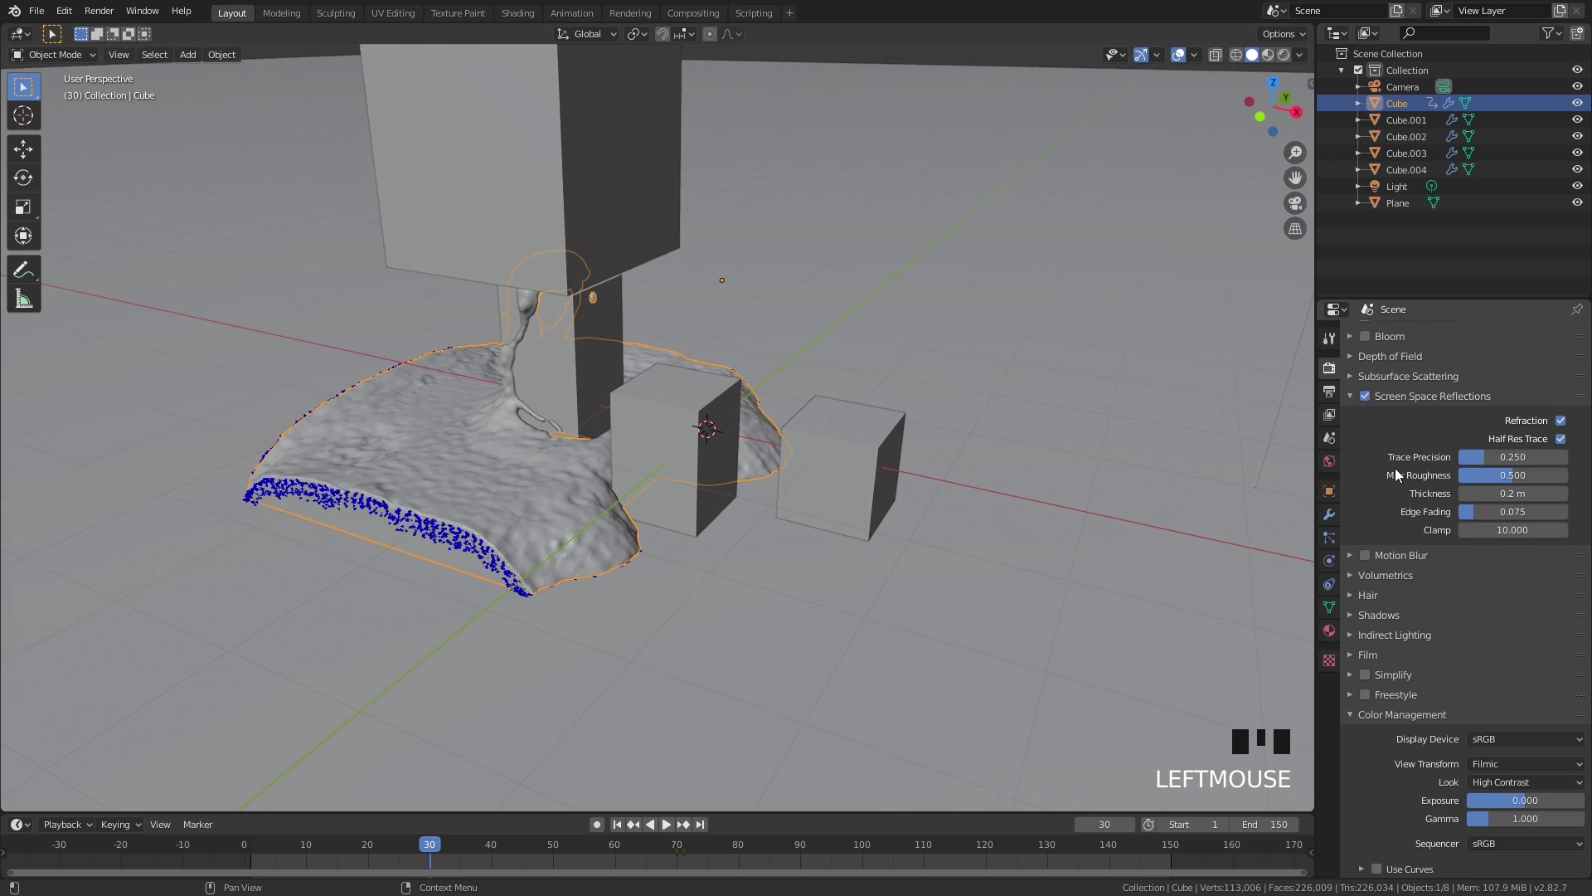
Give the liquid material alpha blending and screen-space refraction, previewing in rendered shading.
left_click(1332, 635)
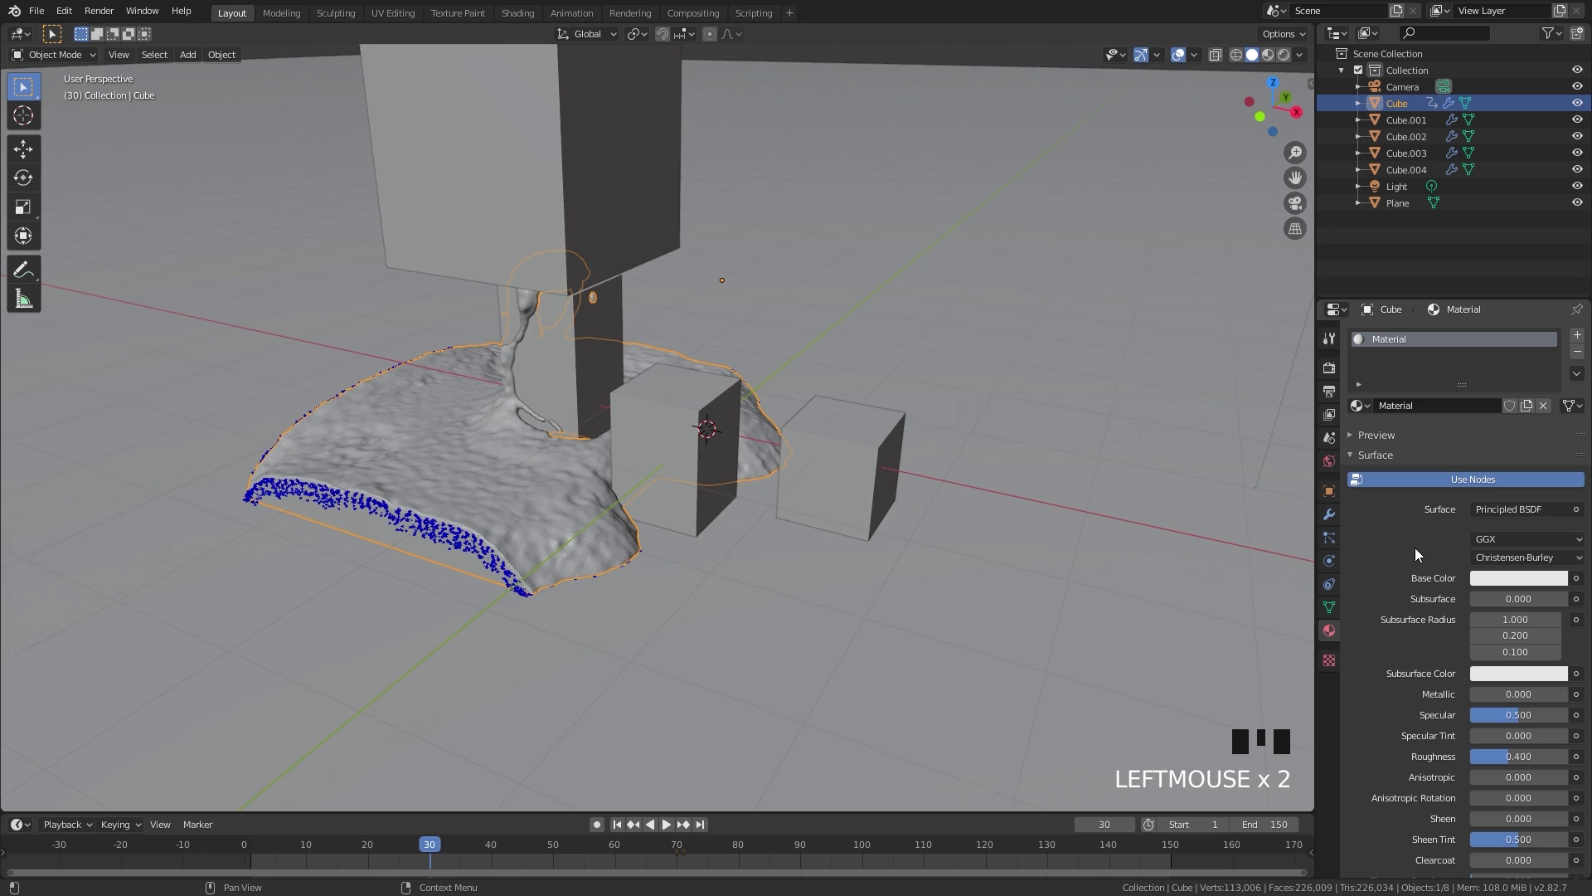
scroll("down", 3)
left_click(1380, 814)
scroll("down", 3)
left_click_drag(1504, 761, 1390, 700)
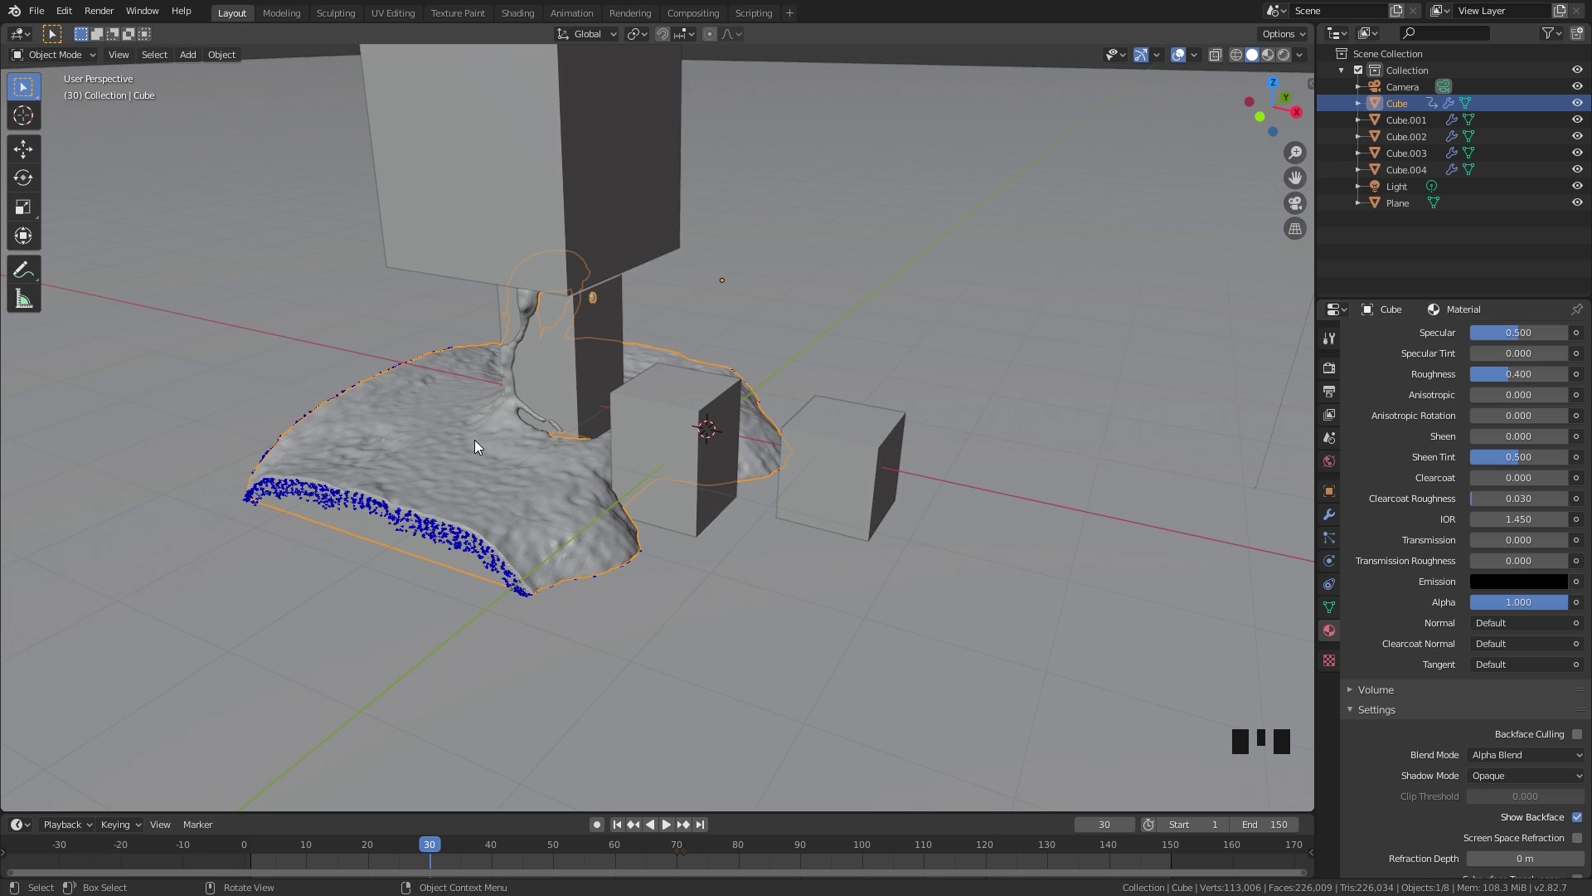
scroll("down", 3)
left_click(1582, 728)
left_click(1584, 749)
Set the liquid material's transmission to 1 and IOR to 1.333.
scroll("up", 3)
key("z")
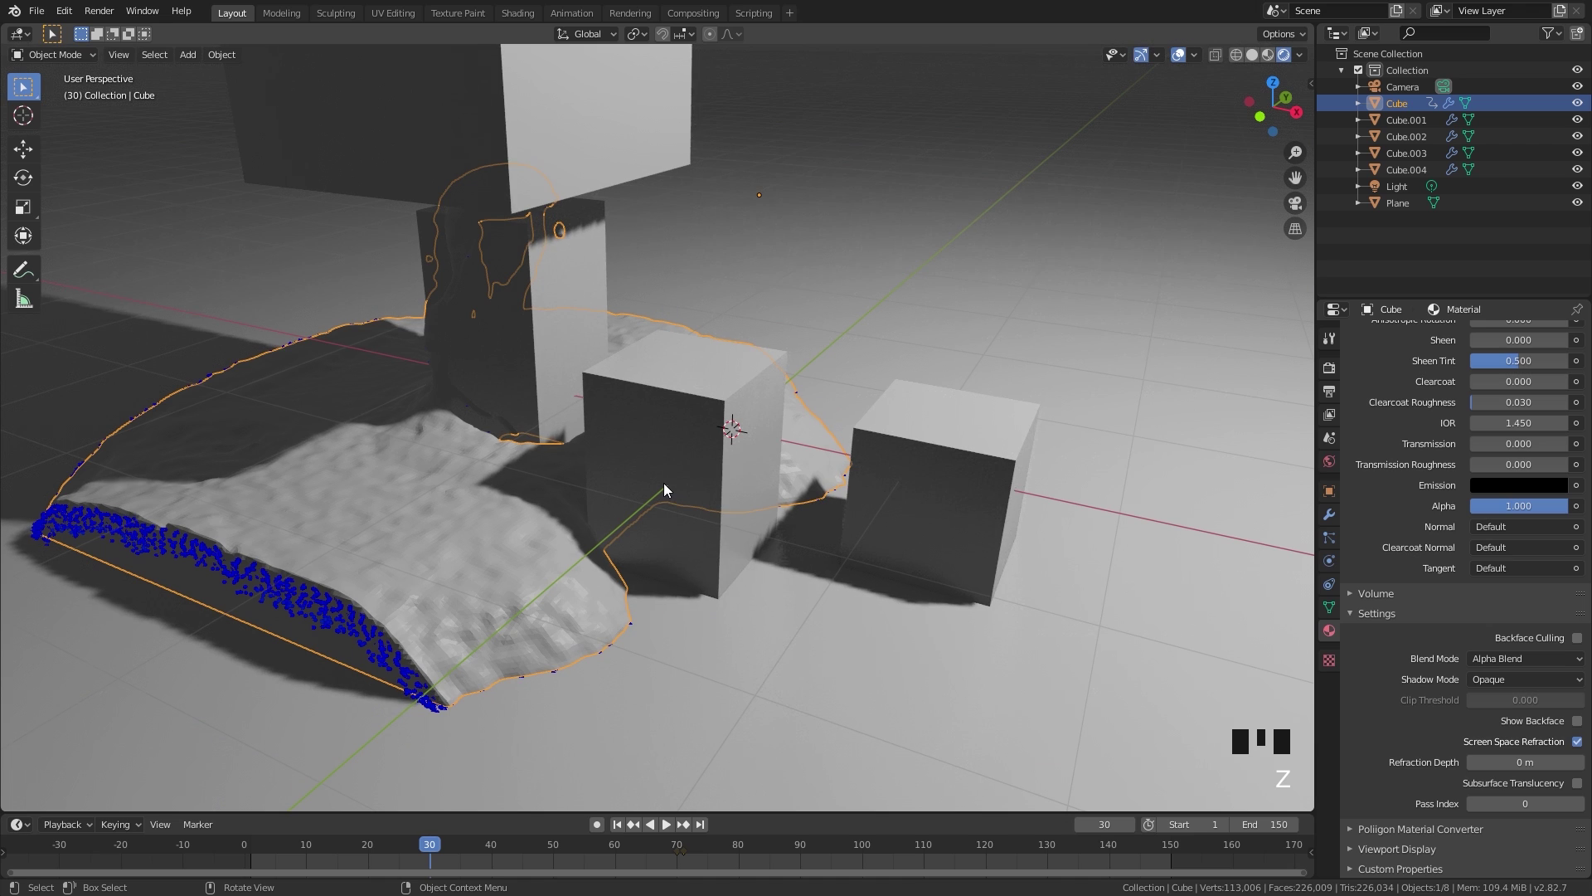
left_click_drag(668, 474, 1446, 578)
scroll("up", 3)
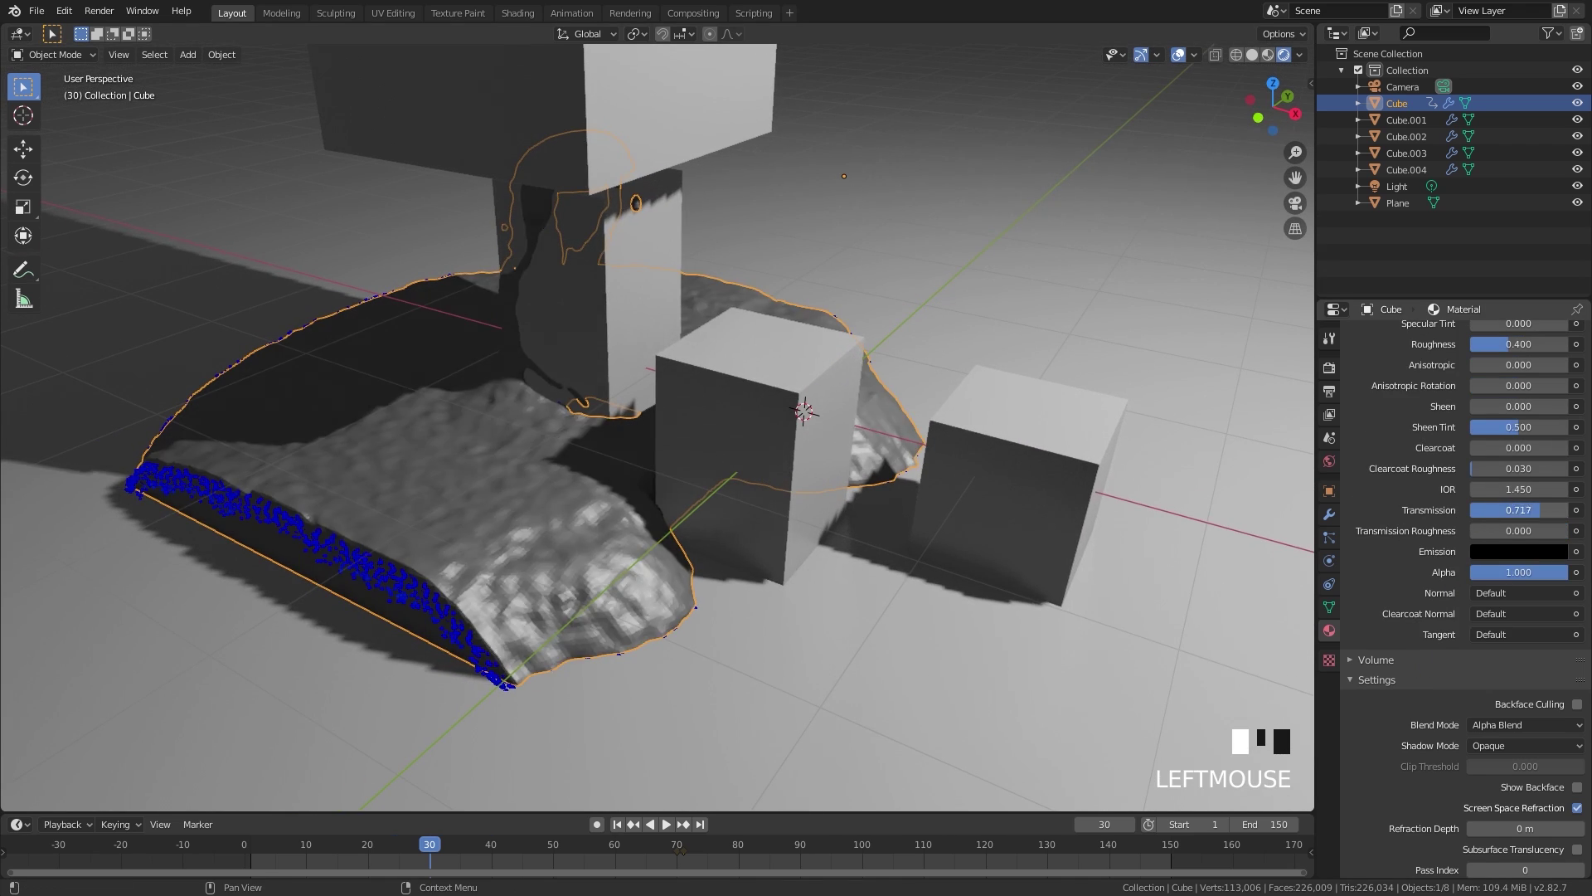
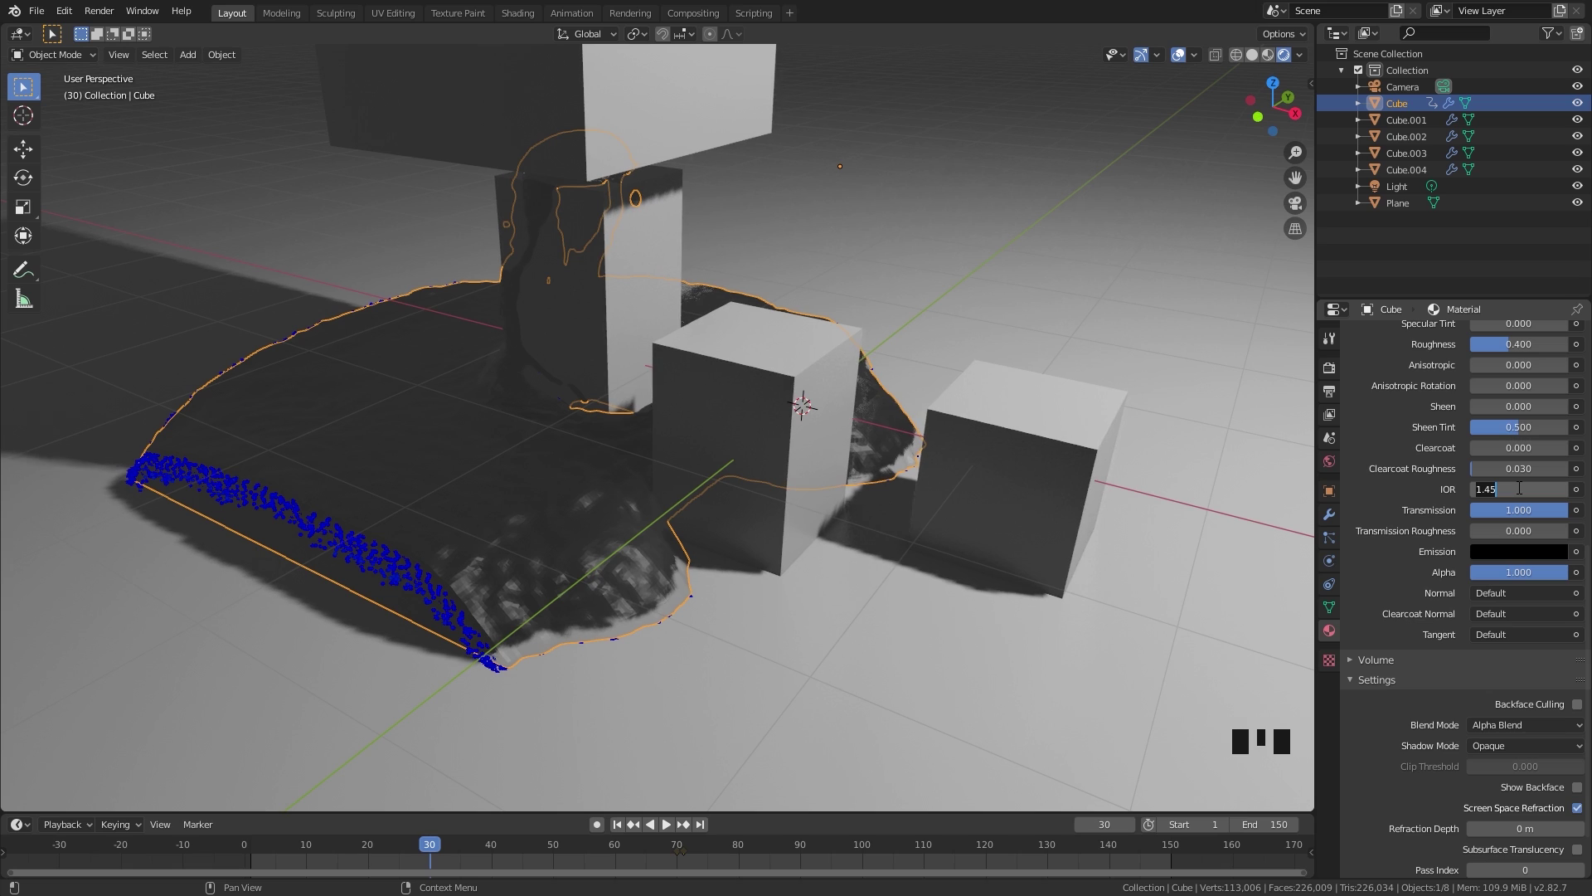
key("KP_3")
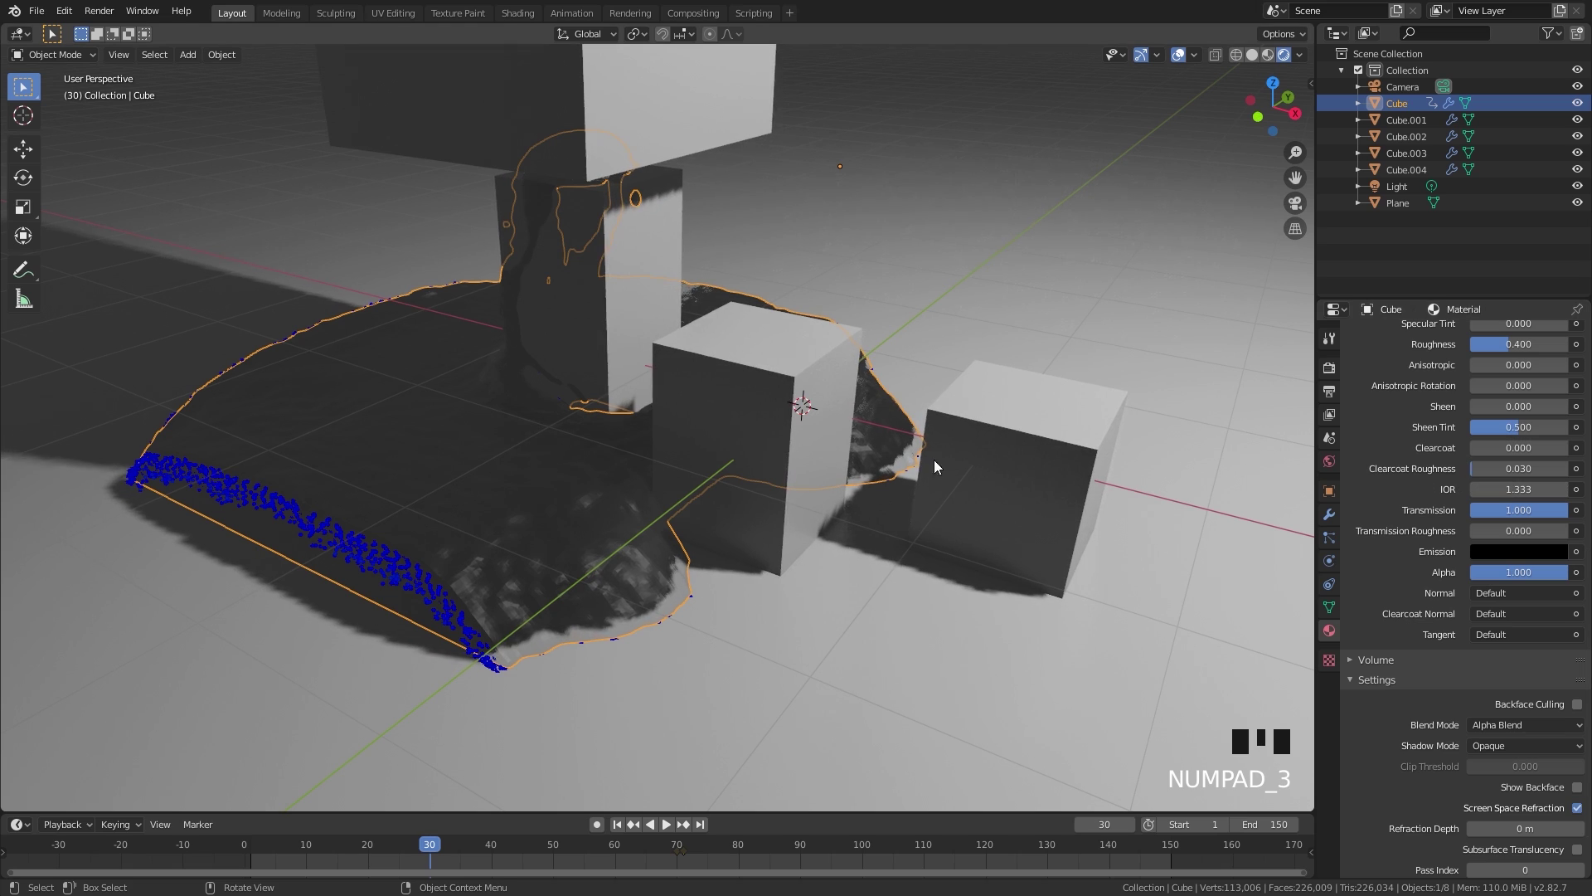
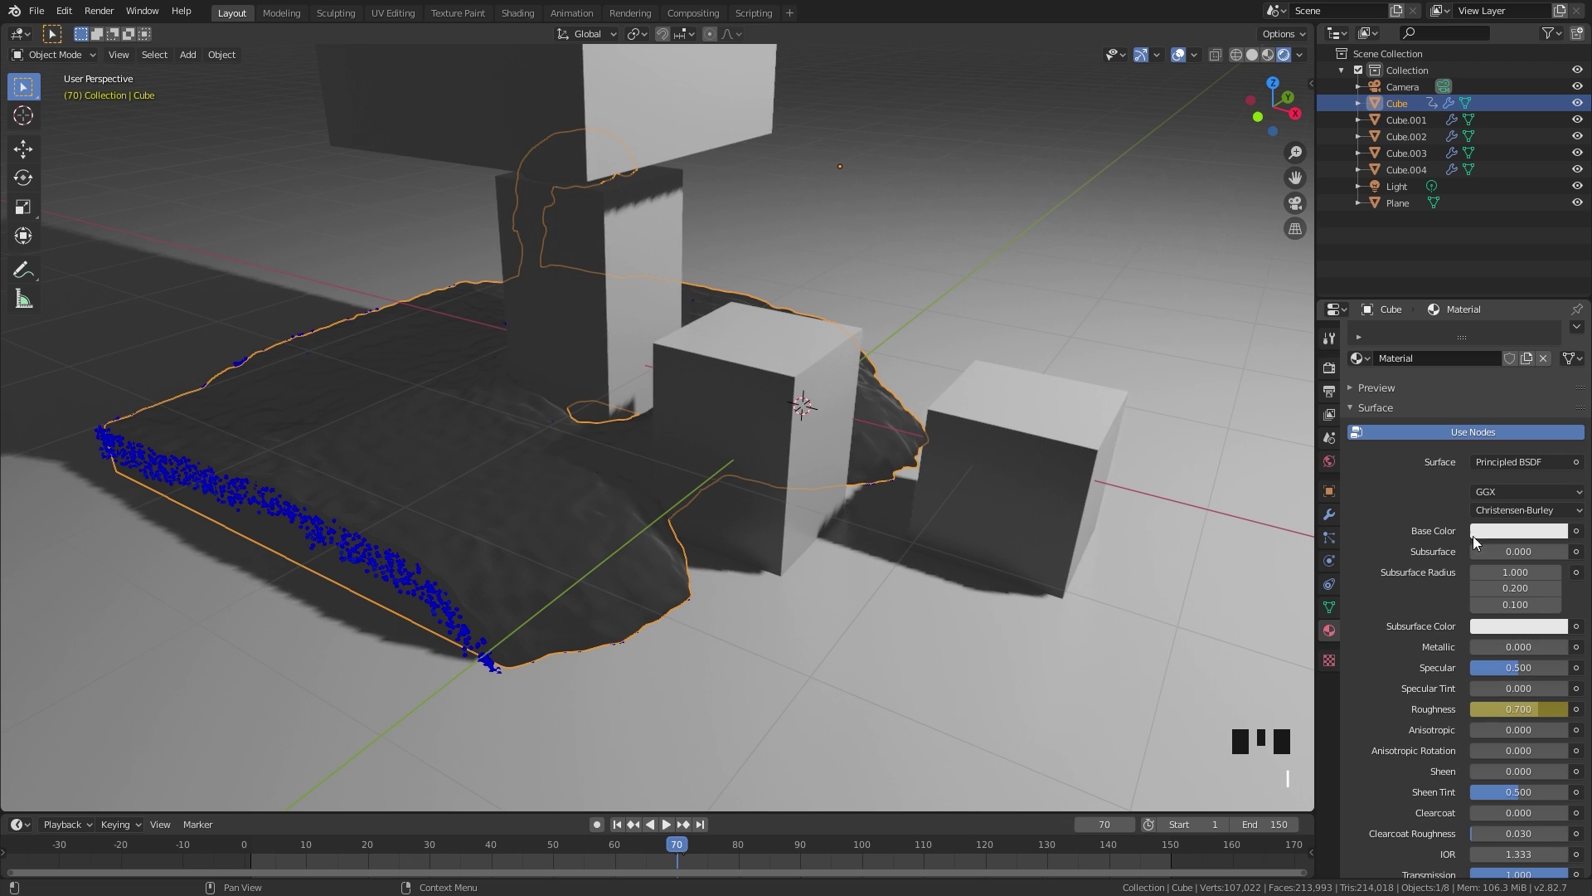
Keyframe the water's base colour green at frame 70 and blue at frame 80.
left_click(1506, 535)
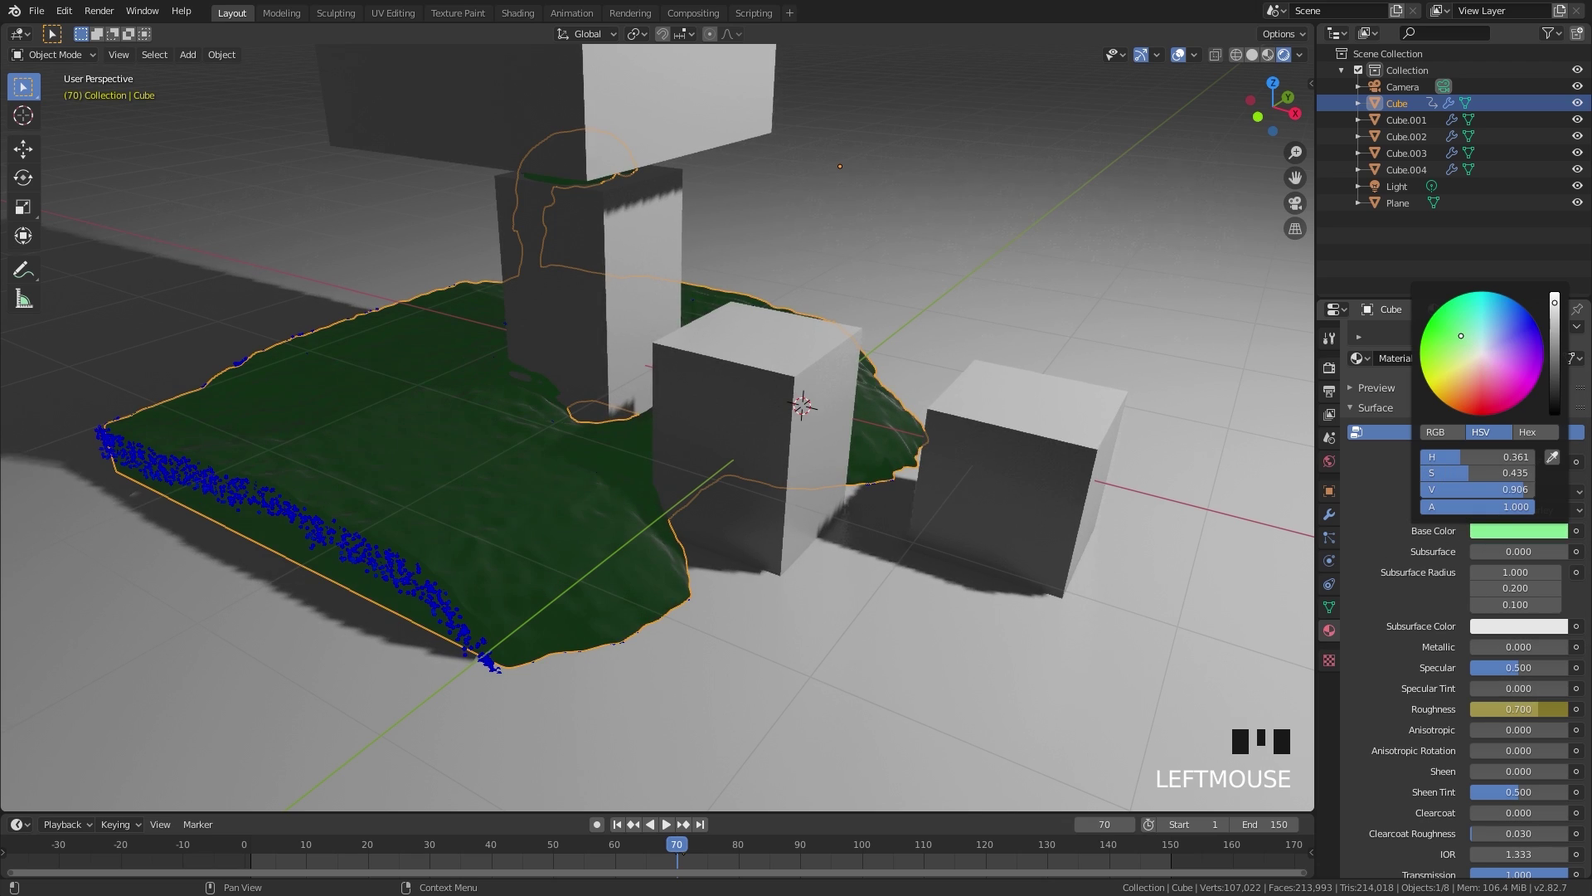
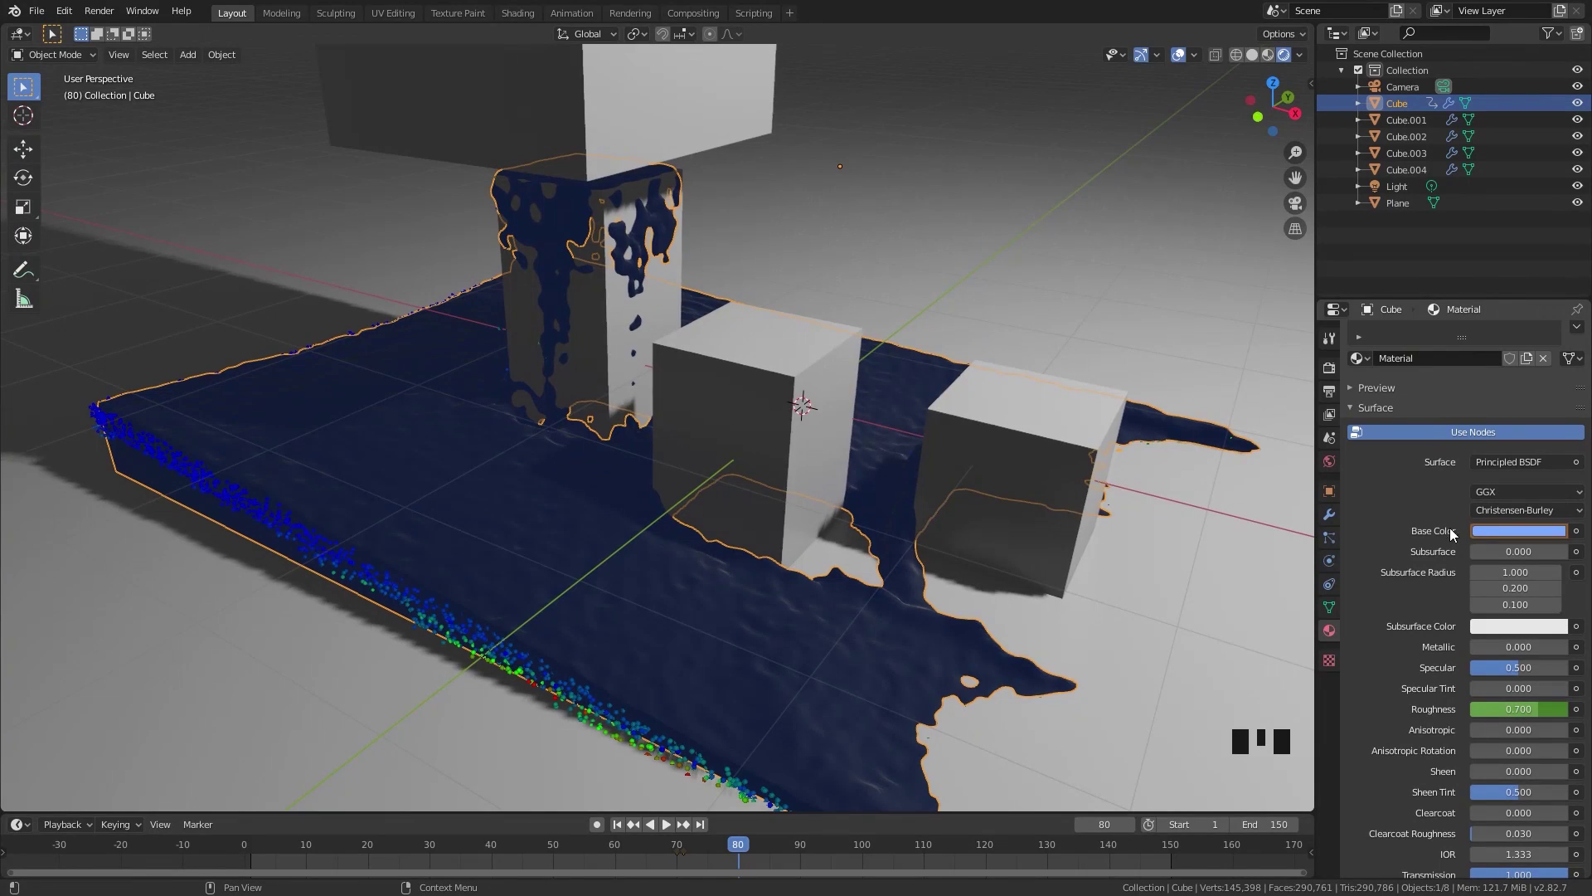
key("i")
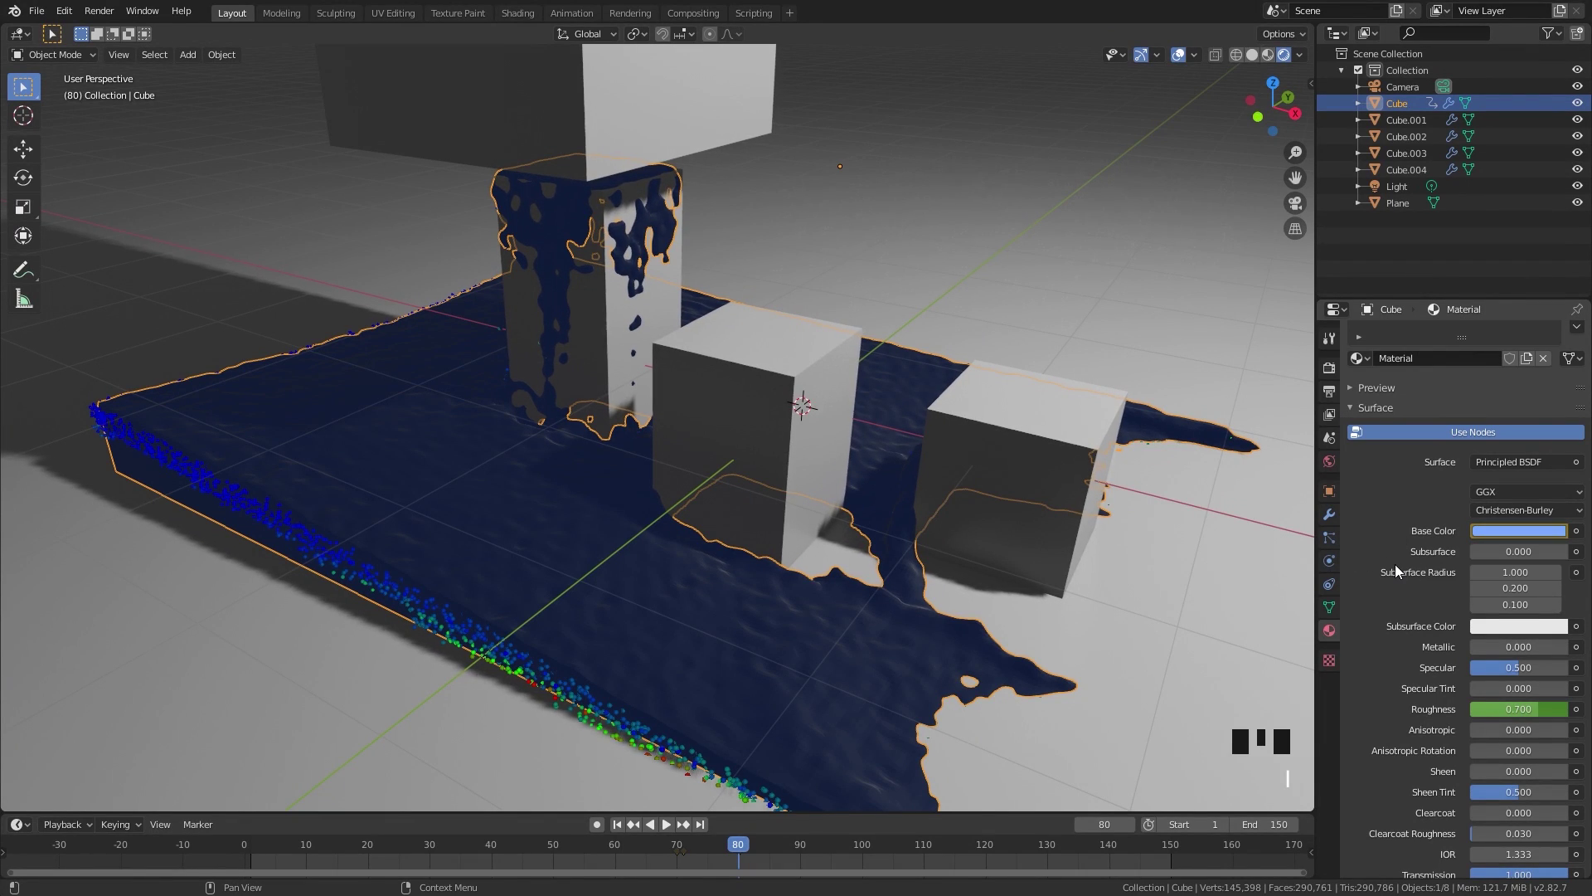
left_click_drag(1551, 719, 1529, 712)
key("i")
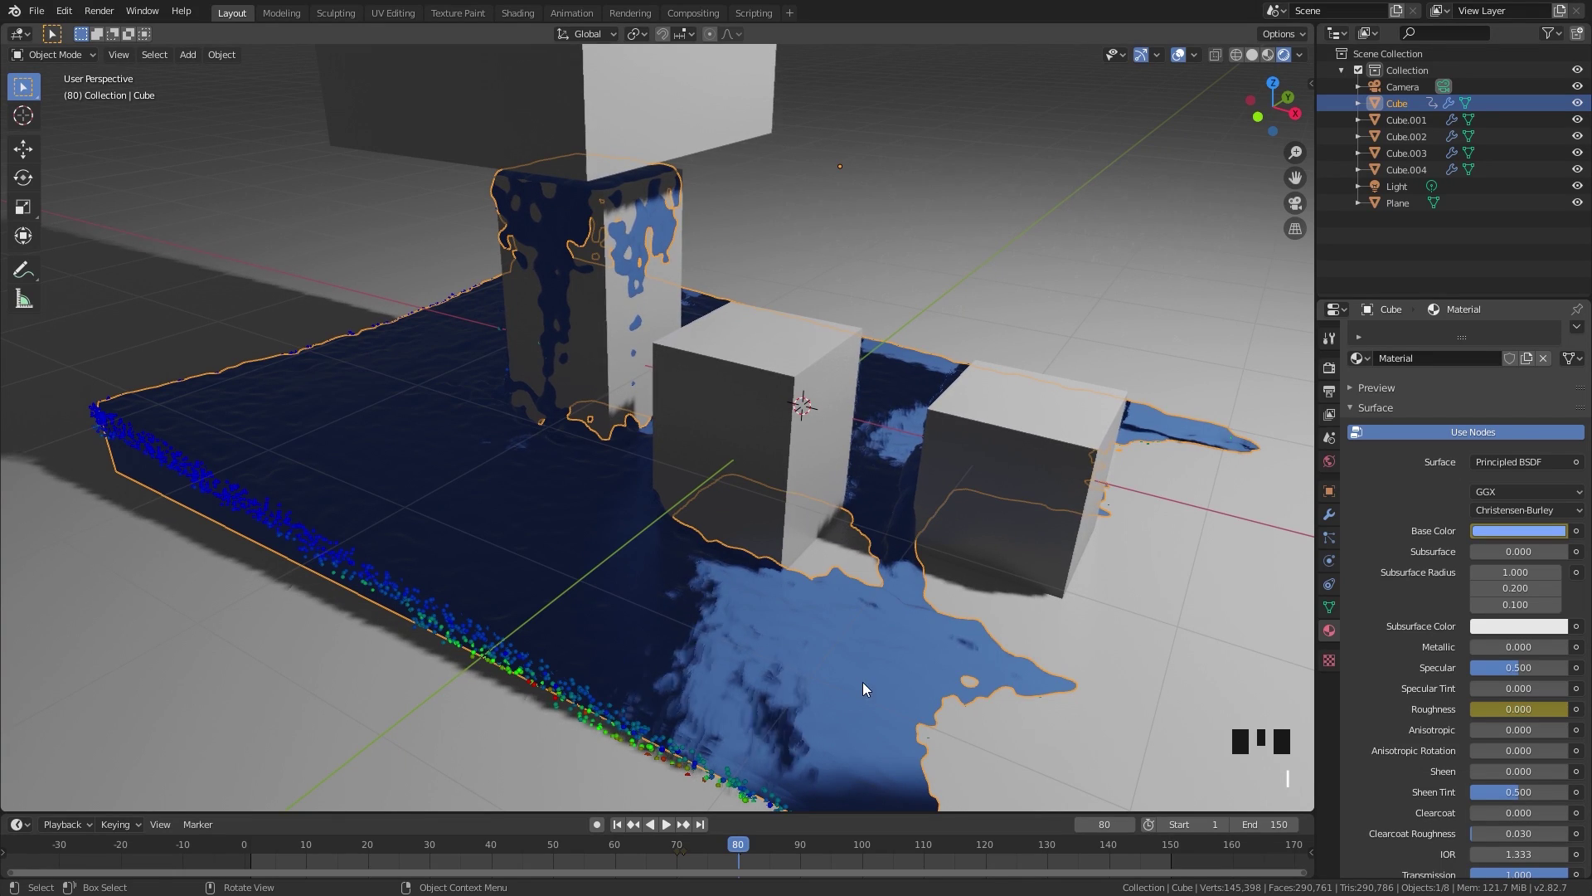
Play the timeline to preview the green-to-blue colour shift, then stop.
left_click(657, 850)
key("space")
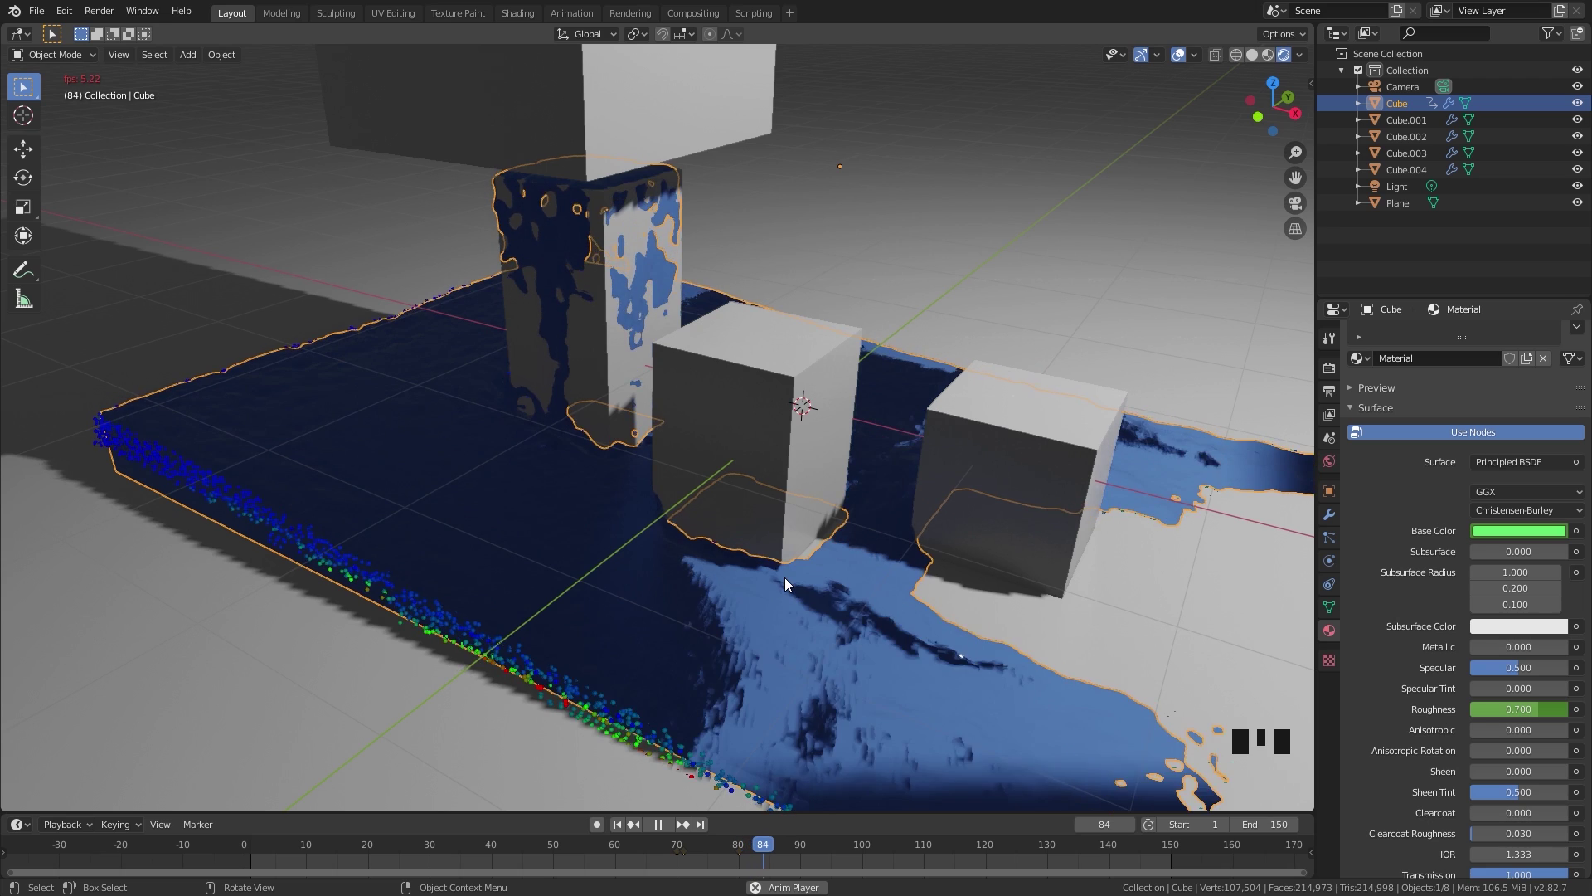
key("space")
Hide the tall emitter block Cube.001 from the viewport and render.
scroll("down", 3)
left_click_drag(744, 538, 1461, 595)
scroll("up", 3)
left_click(617, 176)
left_click_drag(1565, 33, 573, 162)
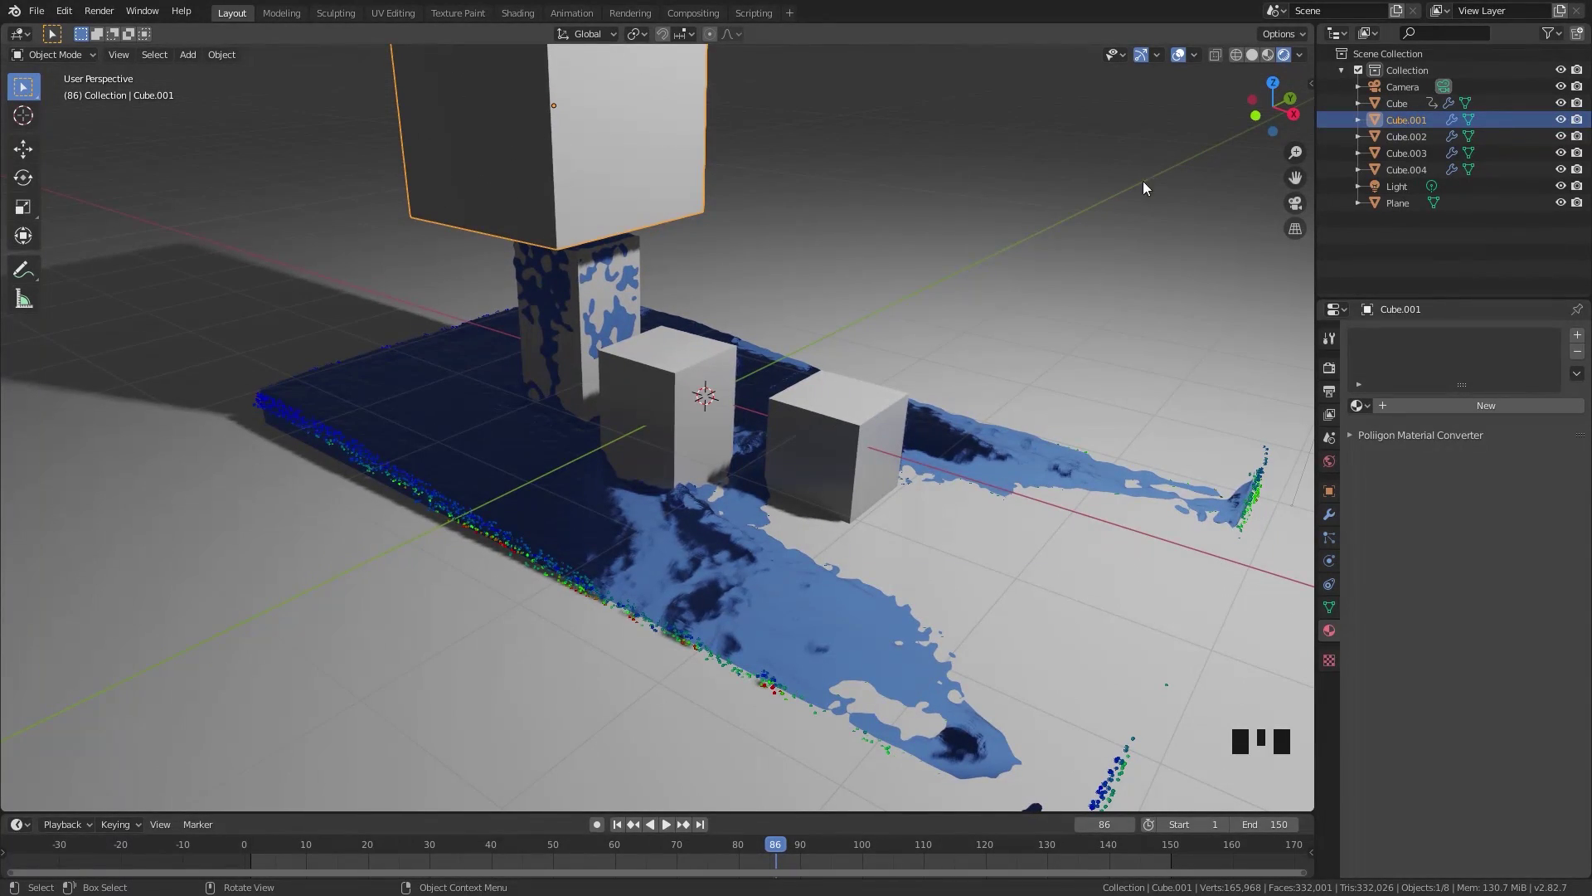
left_click(1569, 123)
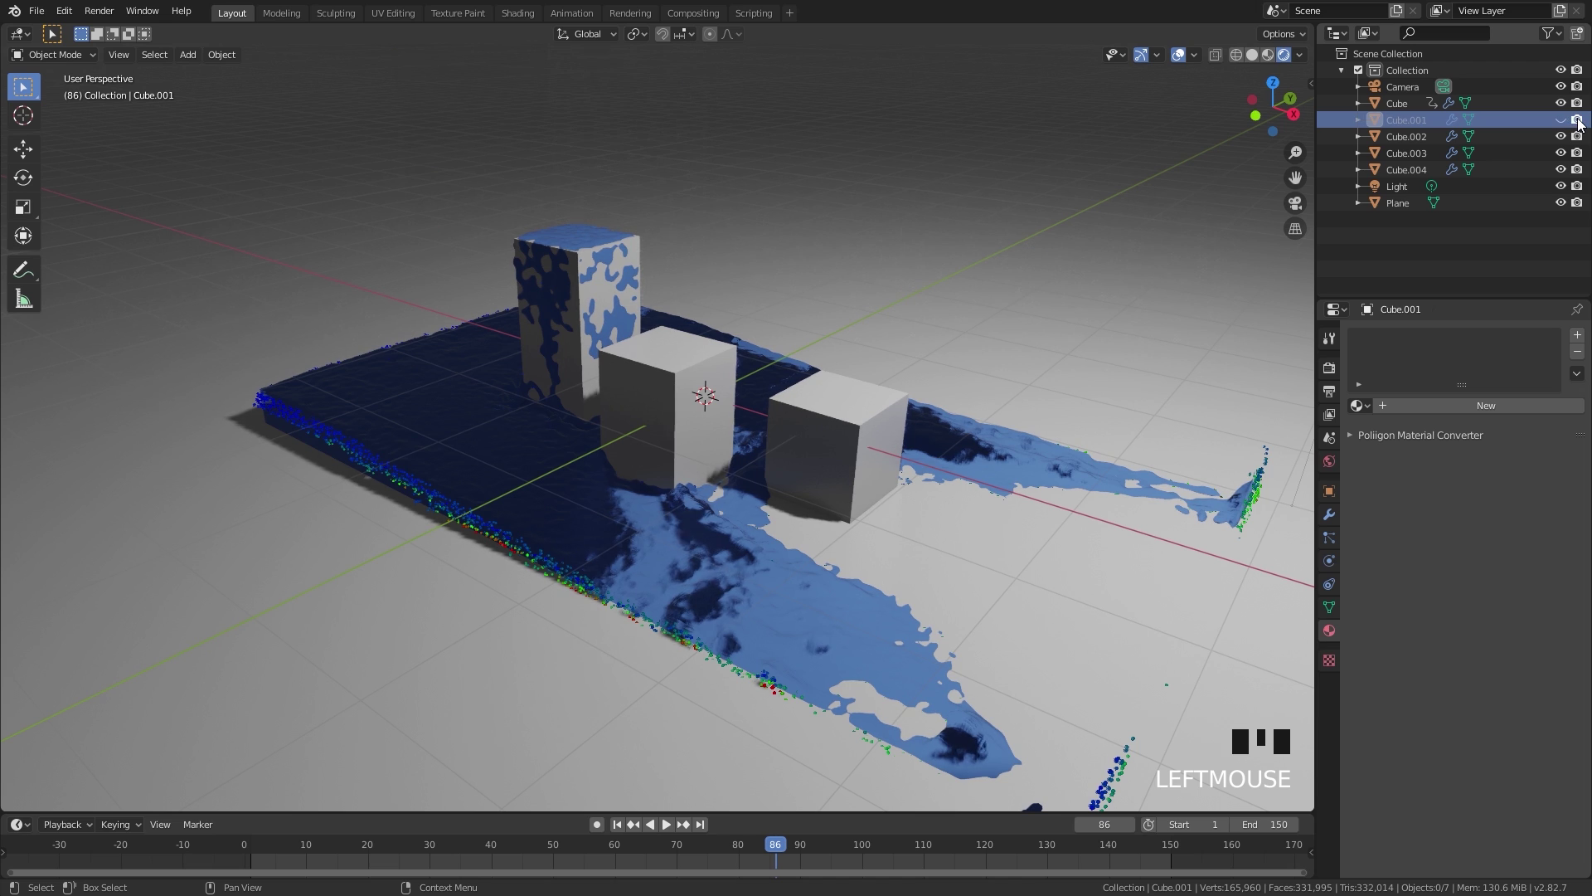
left_click(1583, 125)
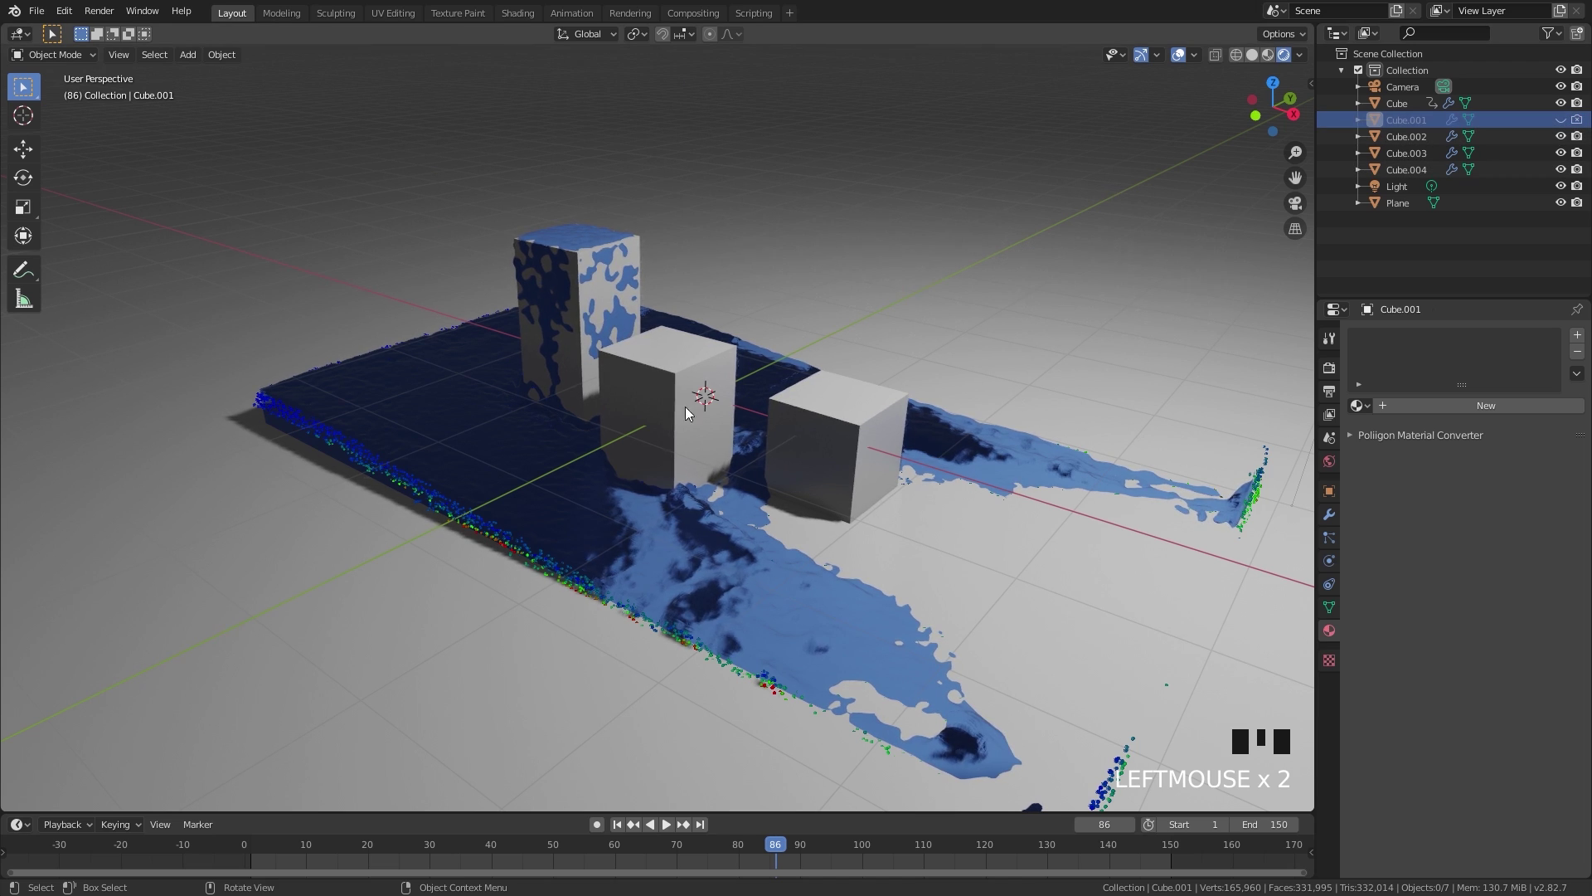
Select the ground plane to give it a new material.
left_click(413, 726)
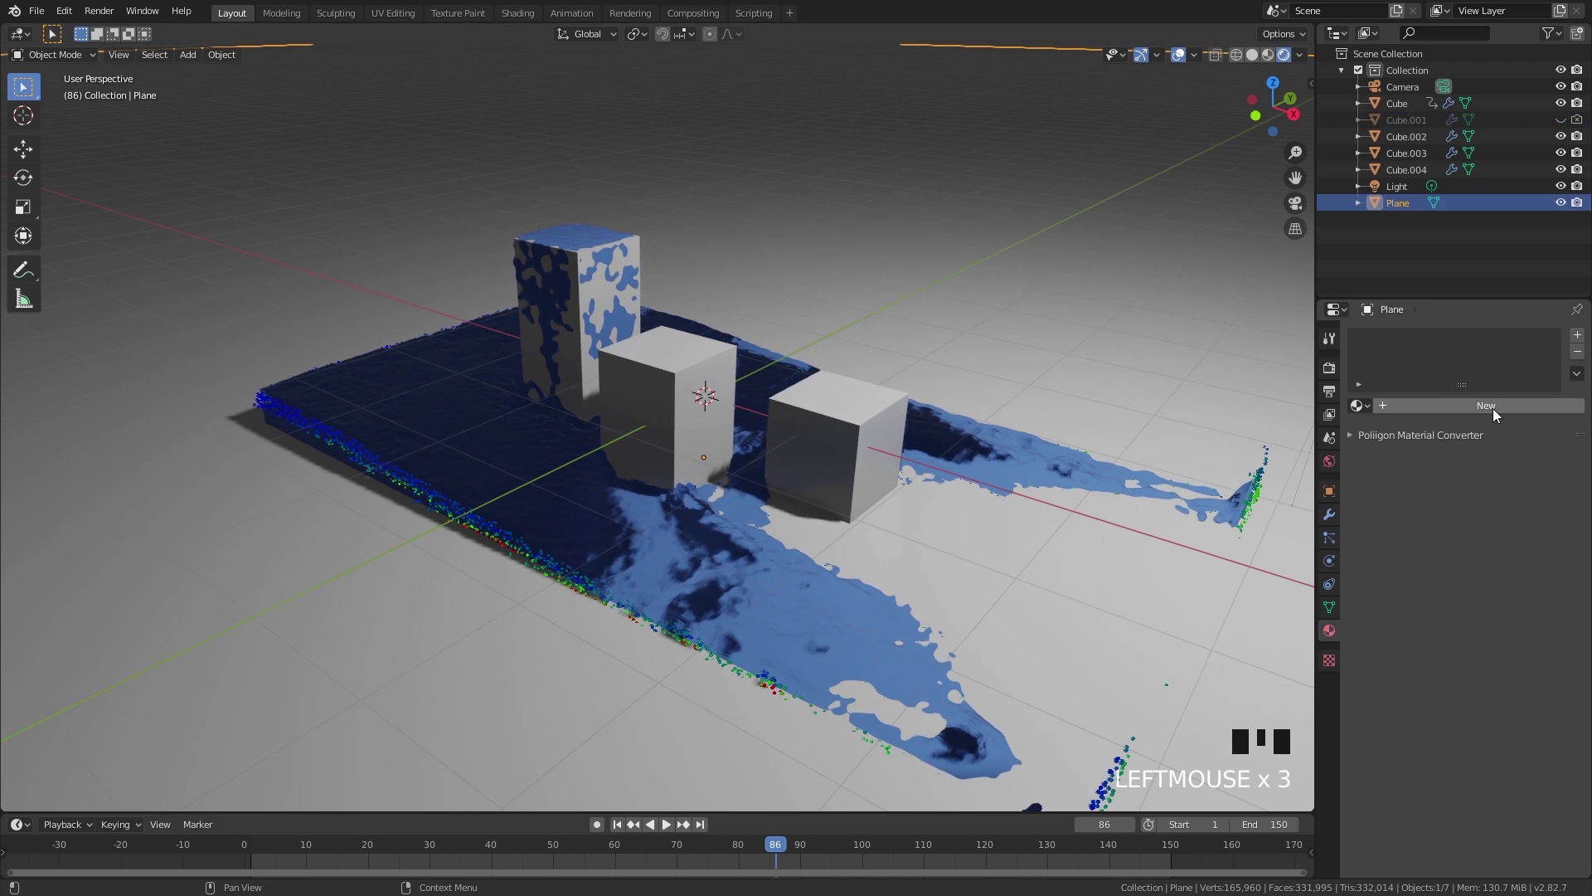
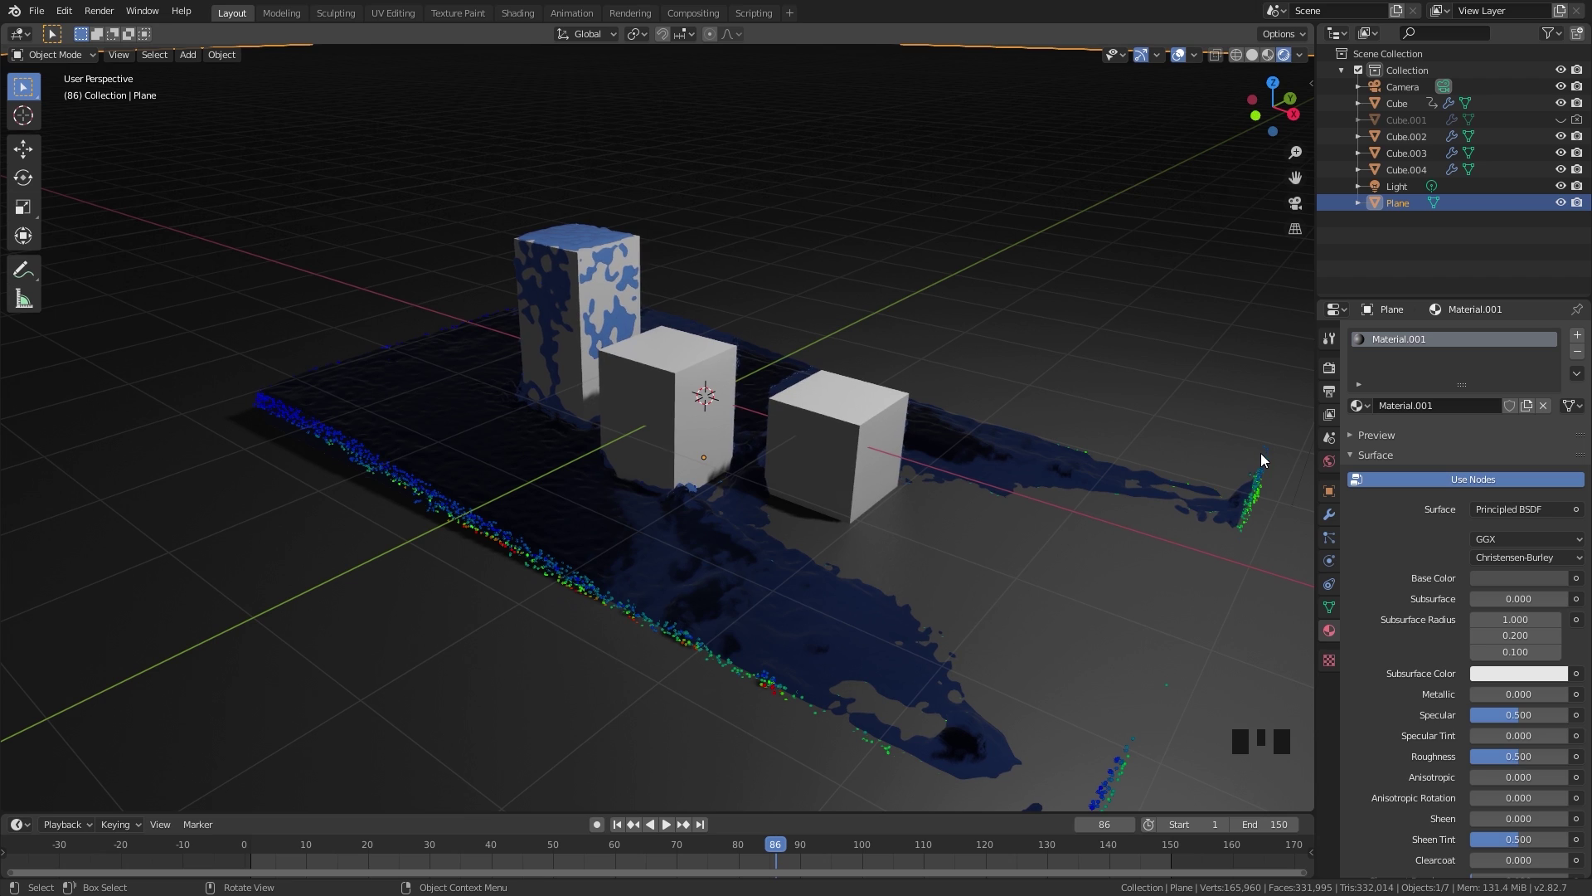
Set the world colour to the delta_2_4k.hdr environment texture from the HDR folder.
left_click(1338, 466)
left_click_drag(1587, 446, 1563, 468)
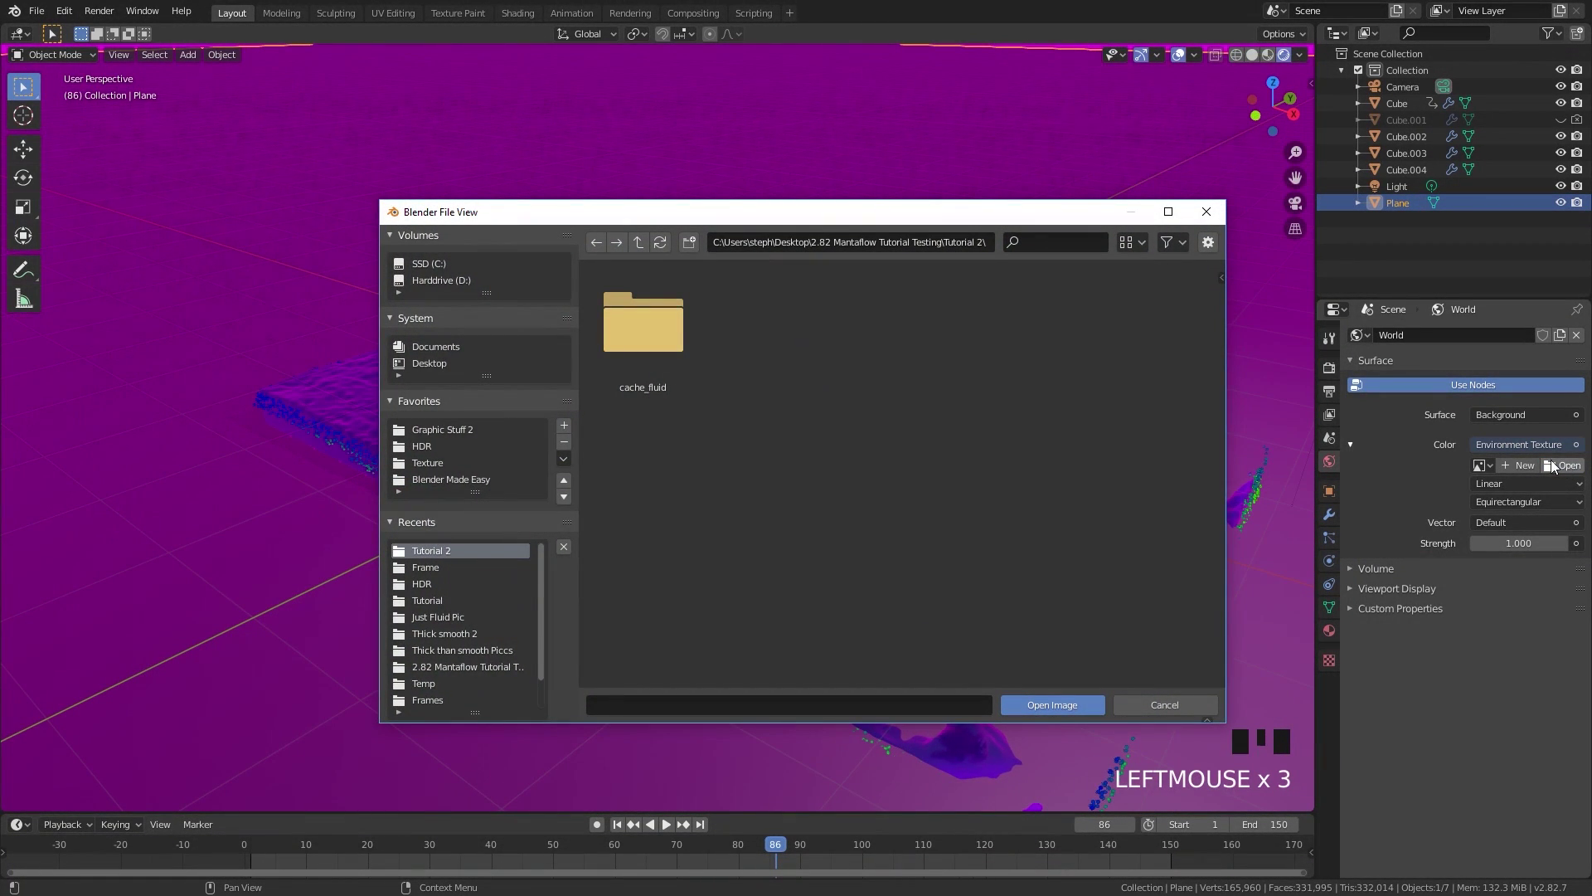
left_click(1466, 423)
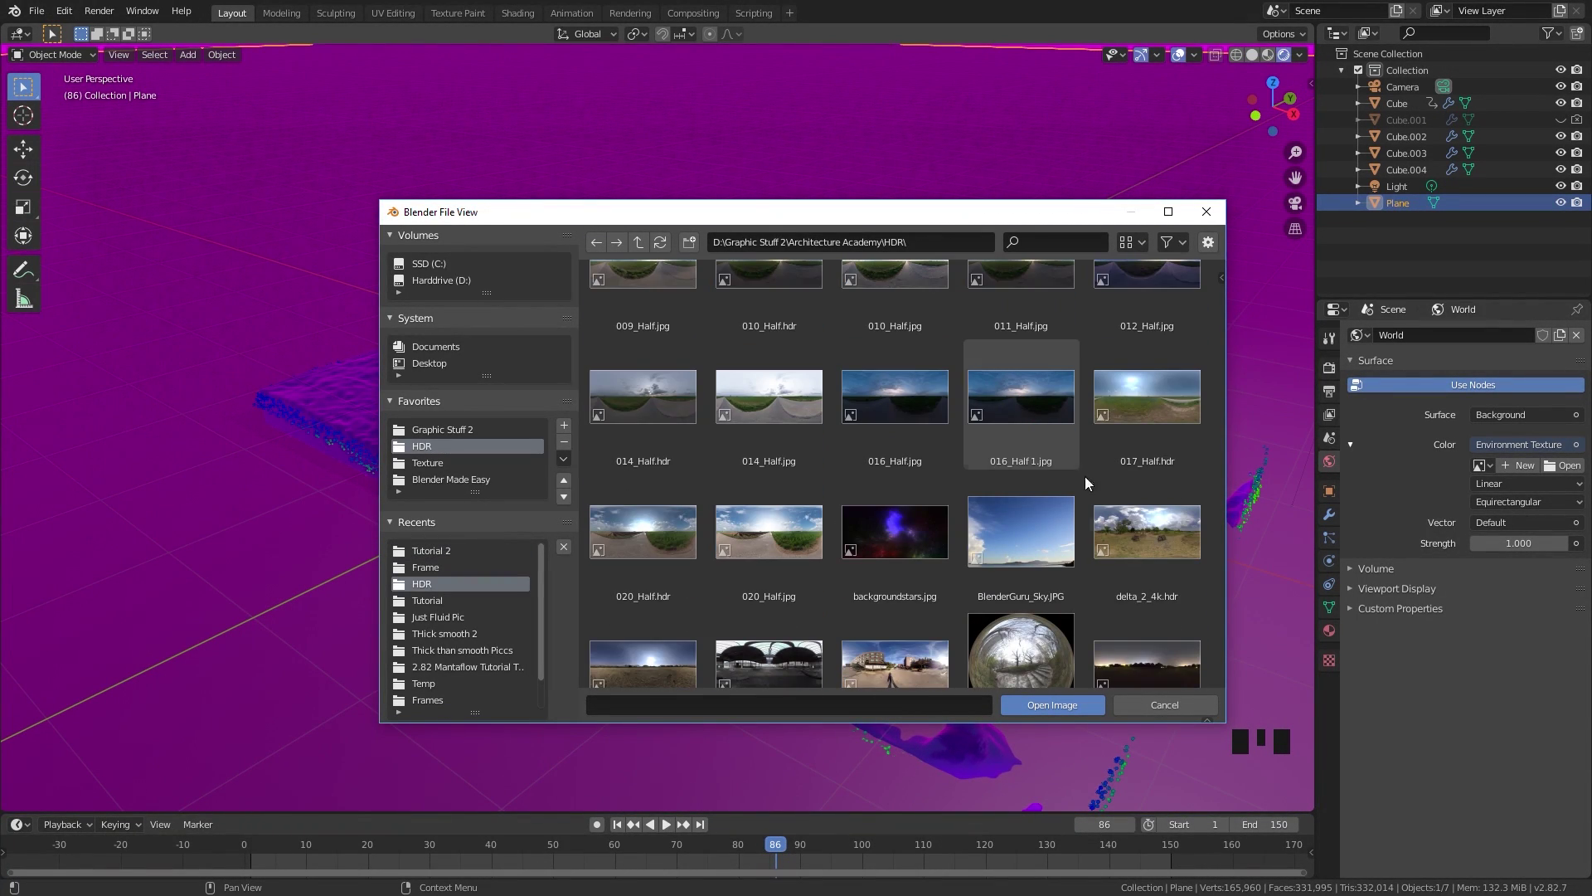
left_click(675, 604)
left_click(574, 358)
left_click(1335, 627)
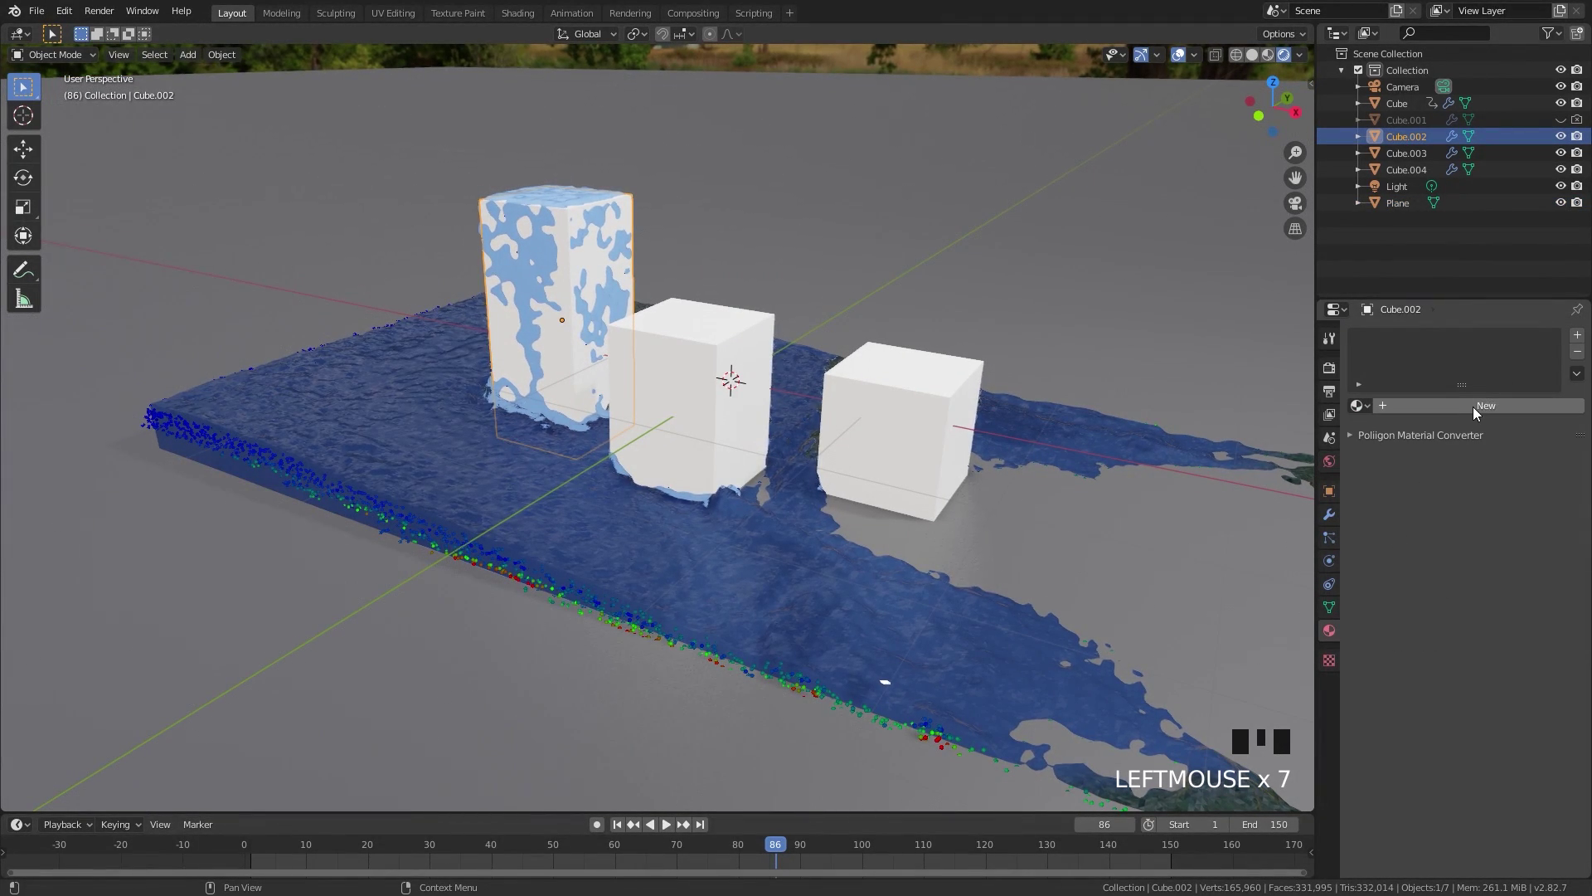
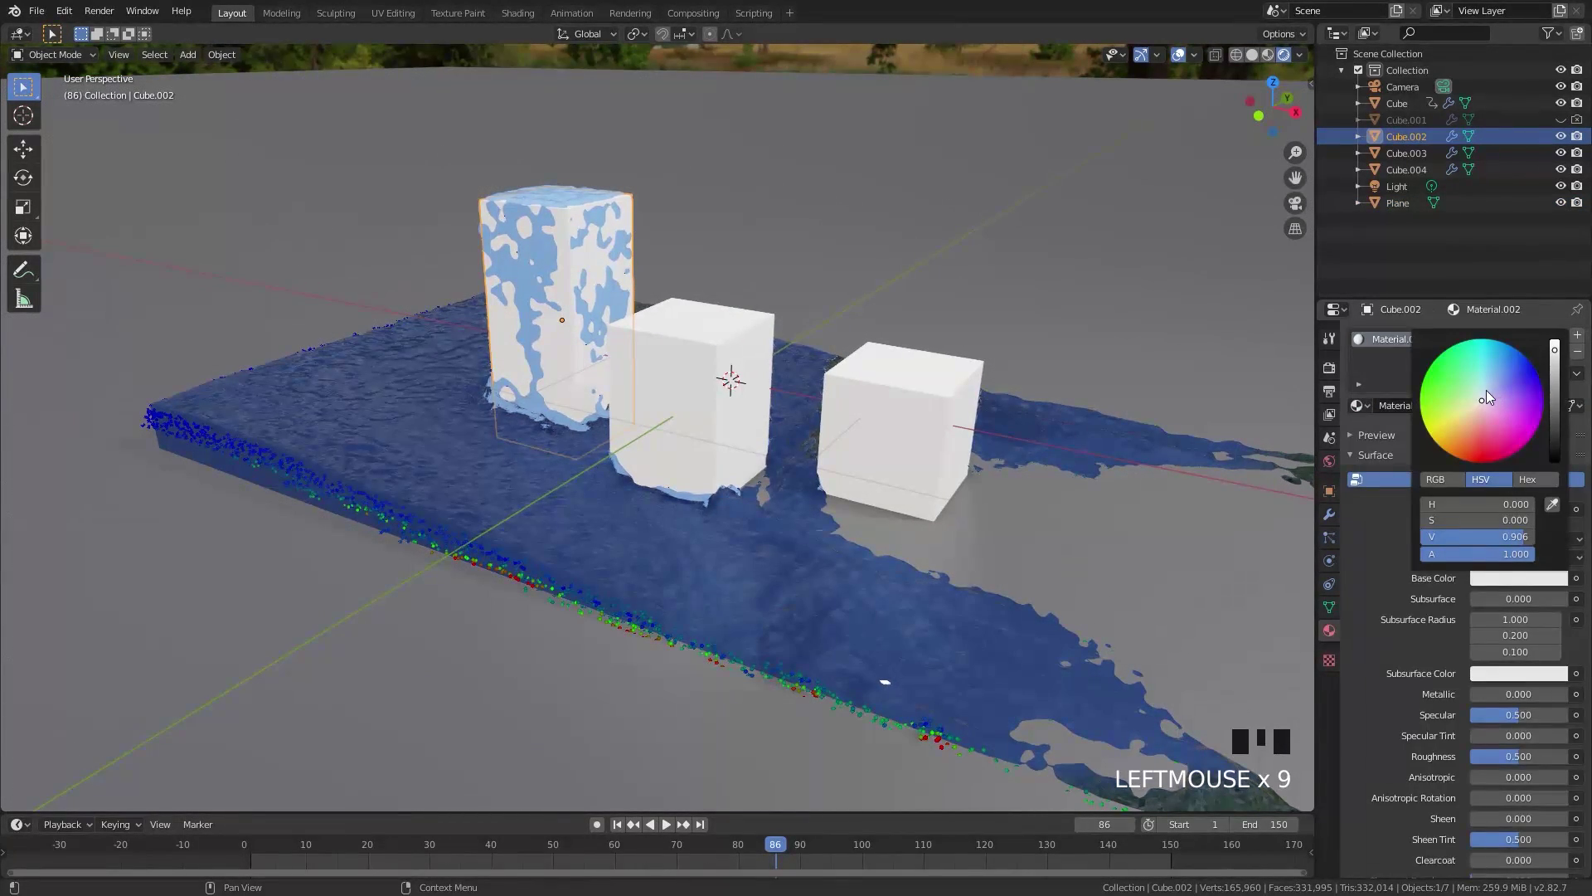
Give the blocks a pale blue material and set the light to a sun of strength 5.
scroll("down", 3)
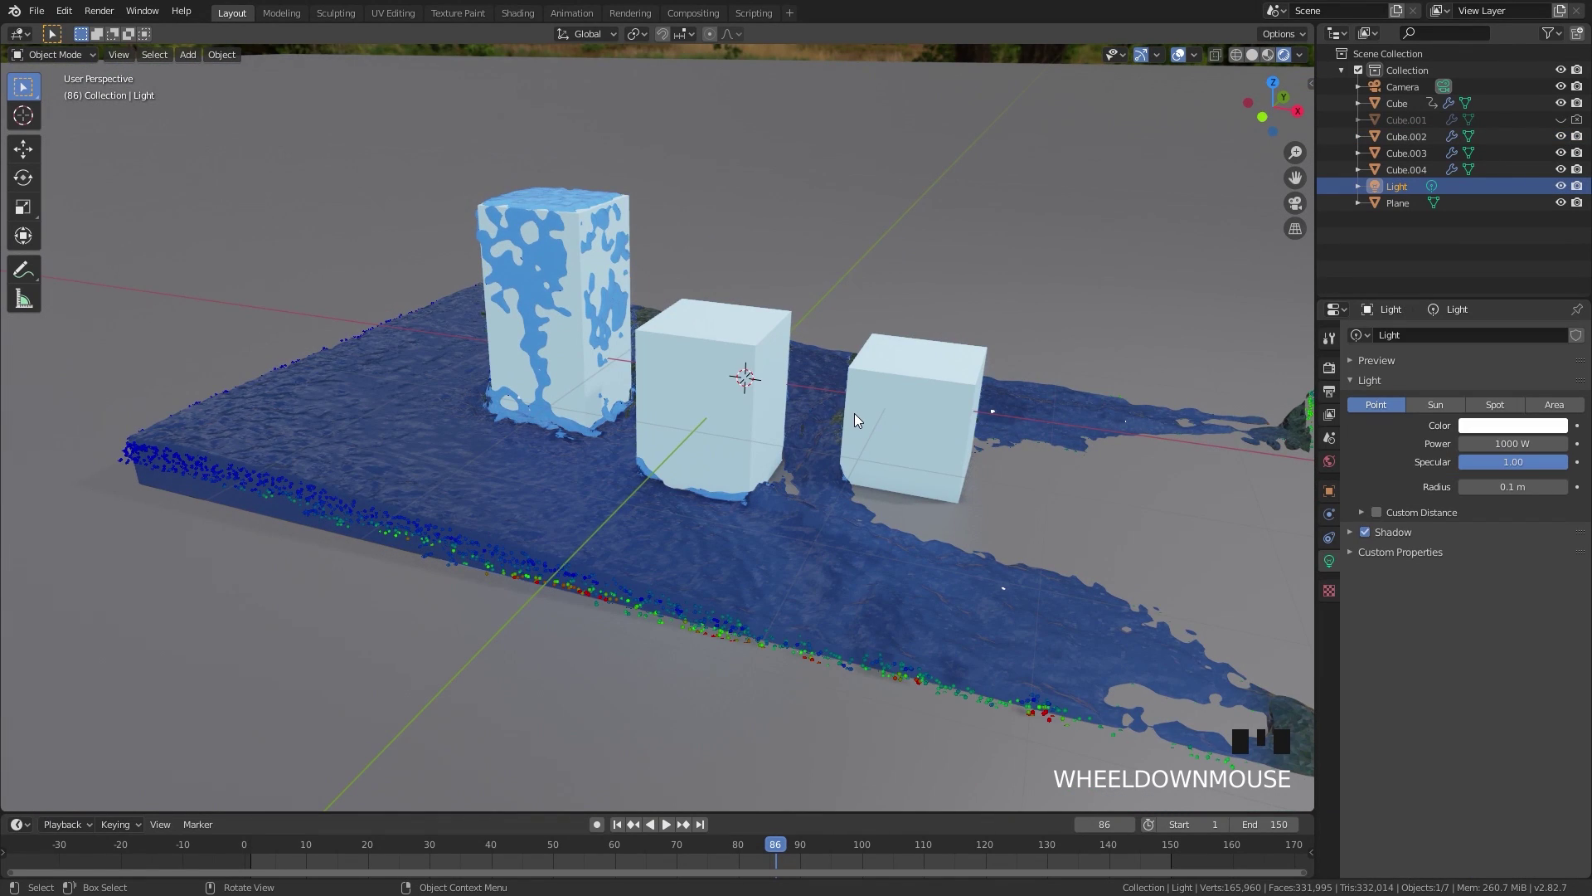
scroll("down", 3)
scroll("down", 3)
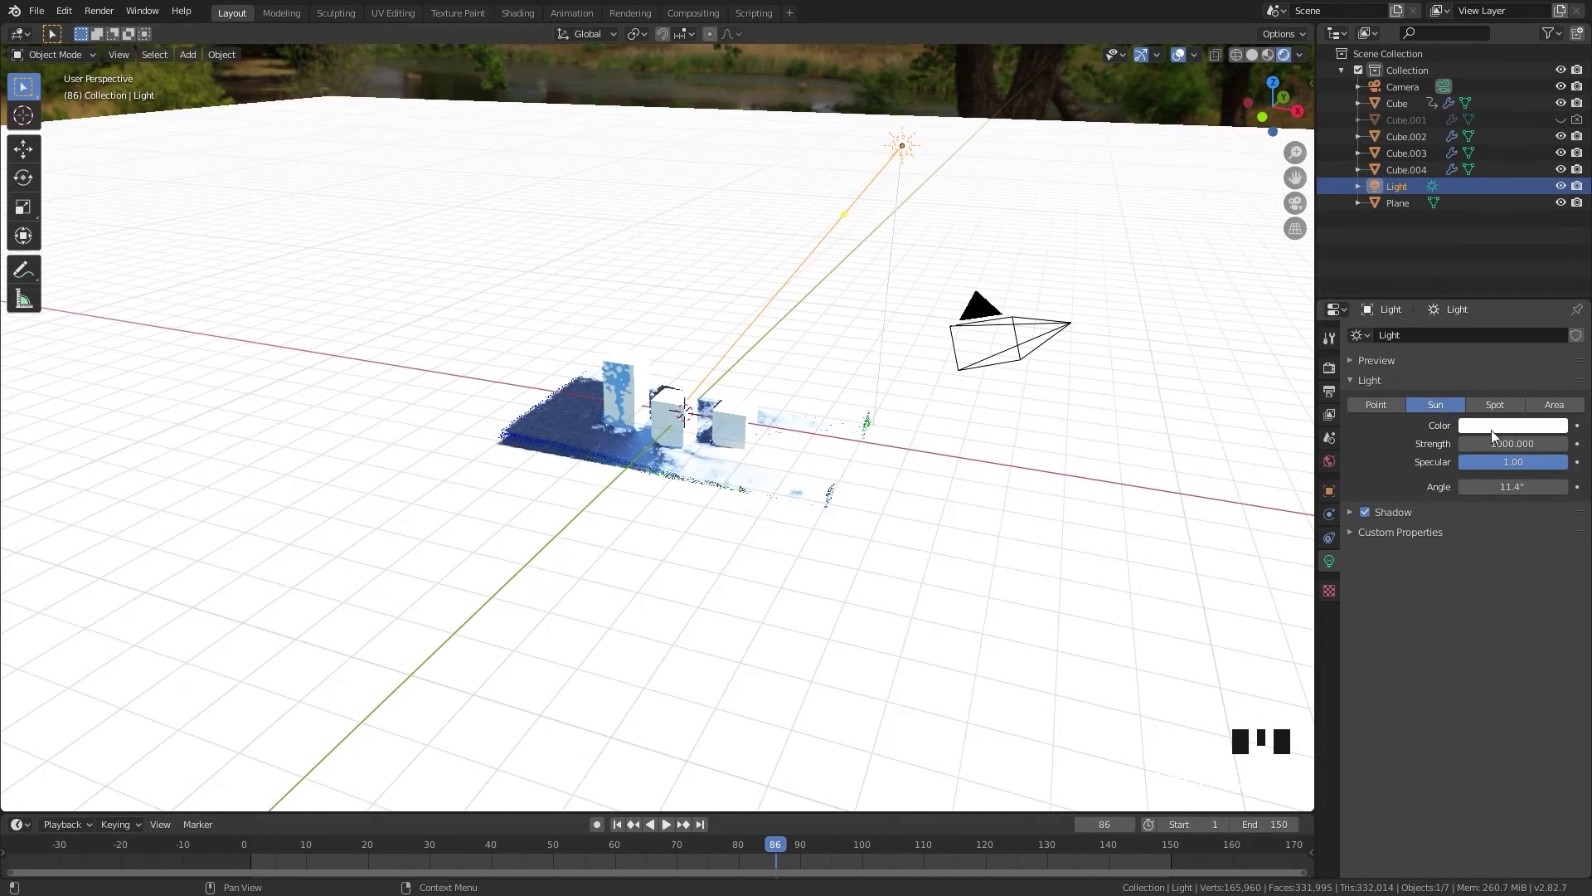
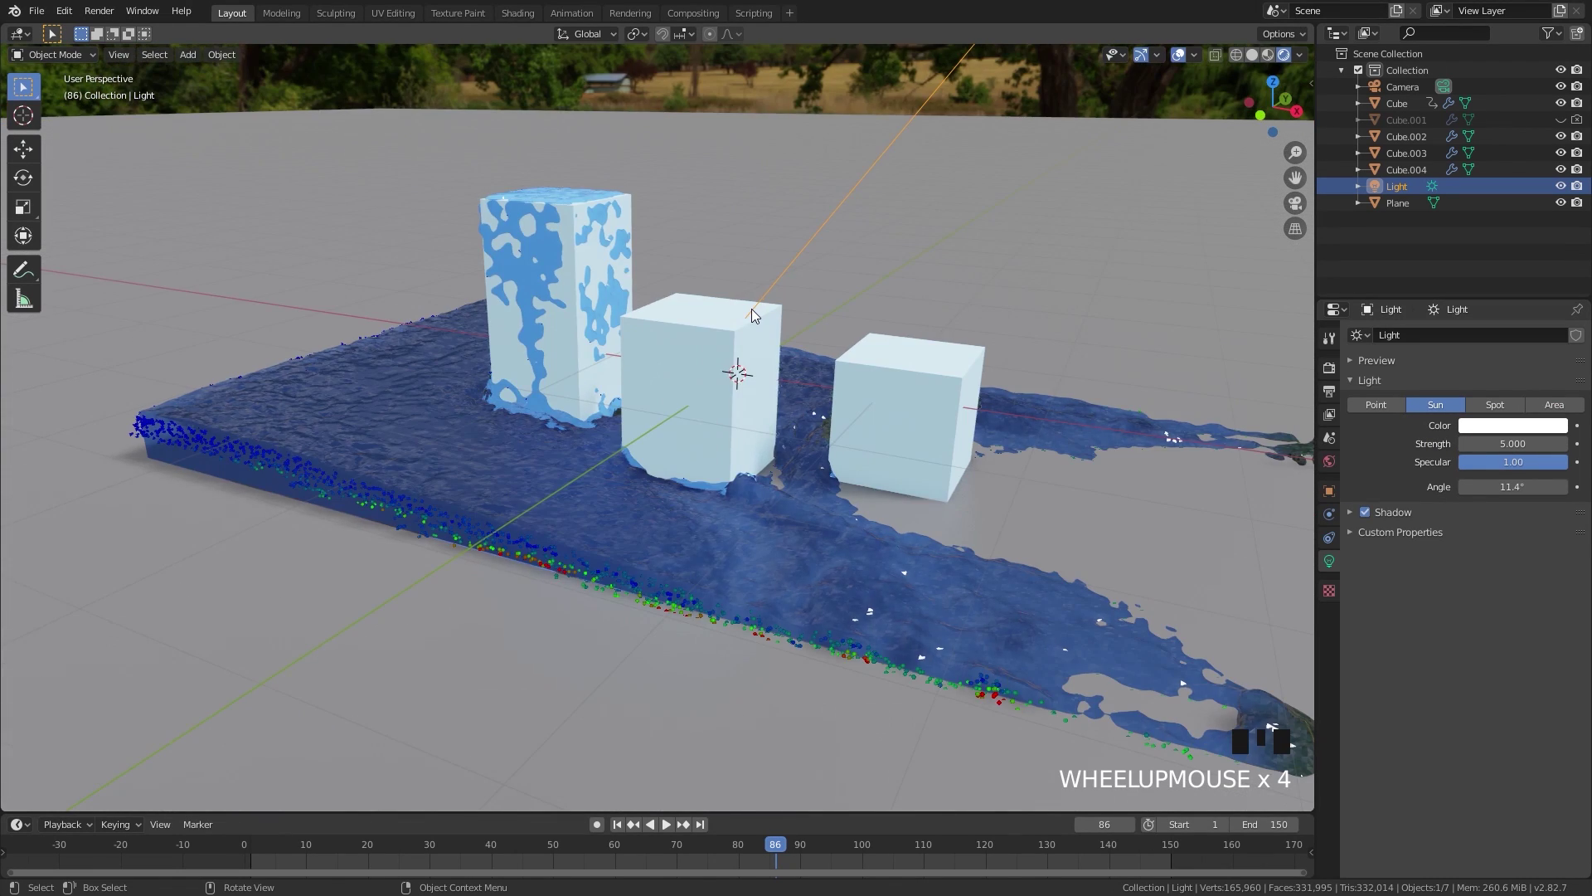
key("KP_7")
scroll("down", 3)
Rotate the sun from top view to aim diagonally across the water.
key("r")
scroll("up", 3)
key("g")
key("r")
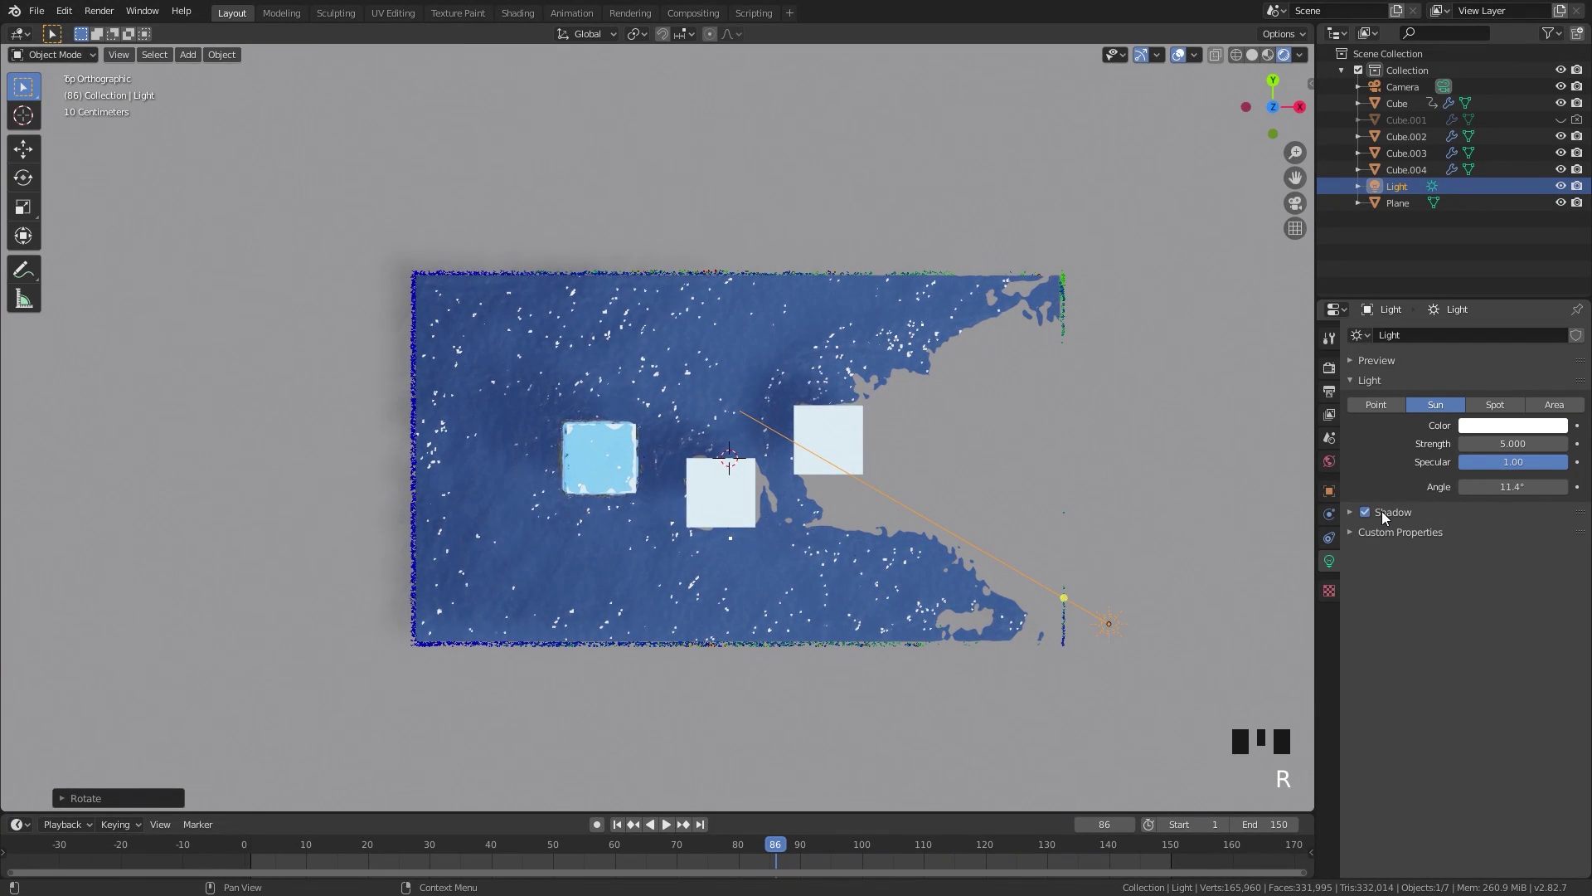
left_click_drag(1392, 518, 1387, 588)
left_click_drag(821, 488, 763, 514)
scroll("down", 3)
scroll("up", 3)
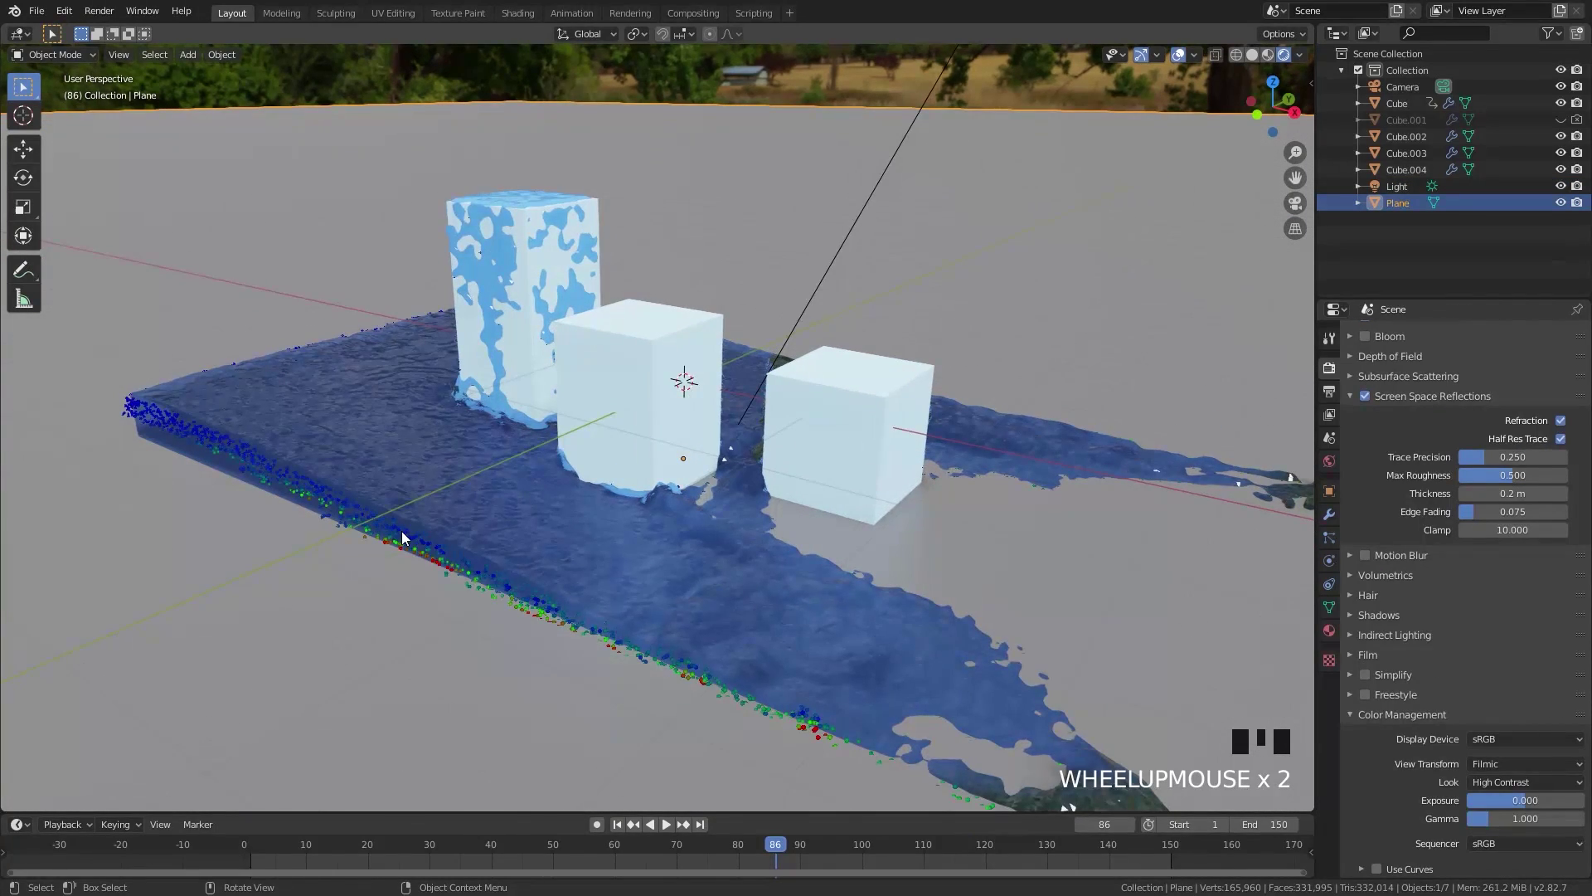
Select the domain Cube and review its fluid physics settings.
left_click(447, 515)
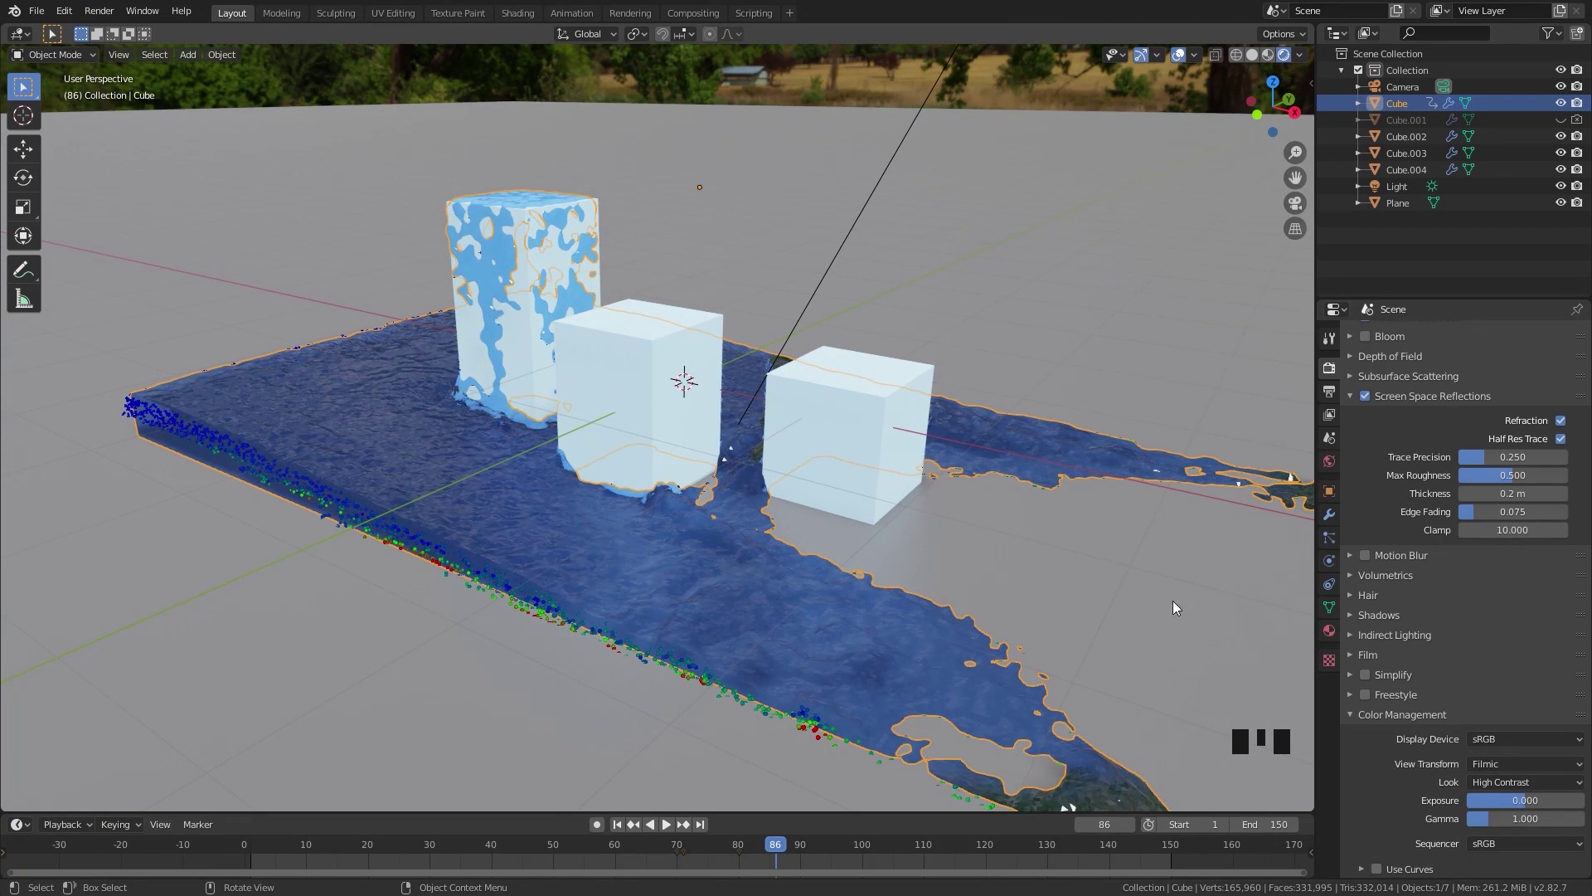
left_click(1335, 566)
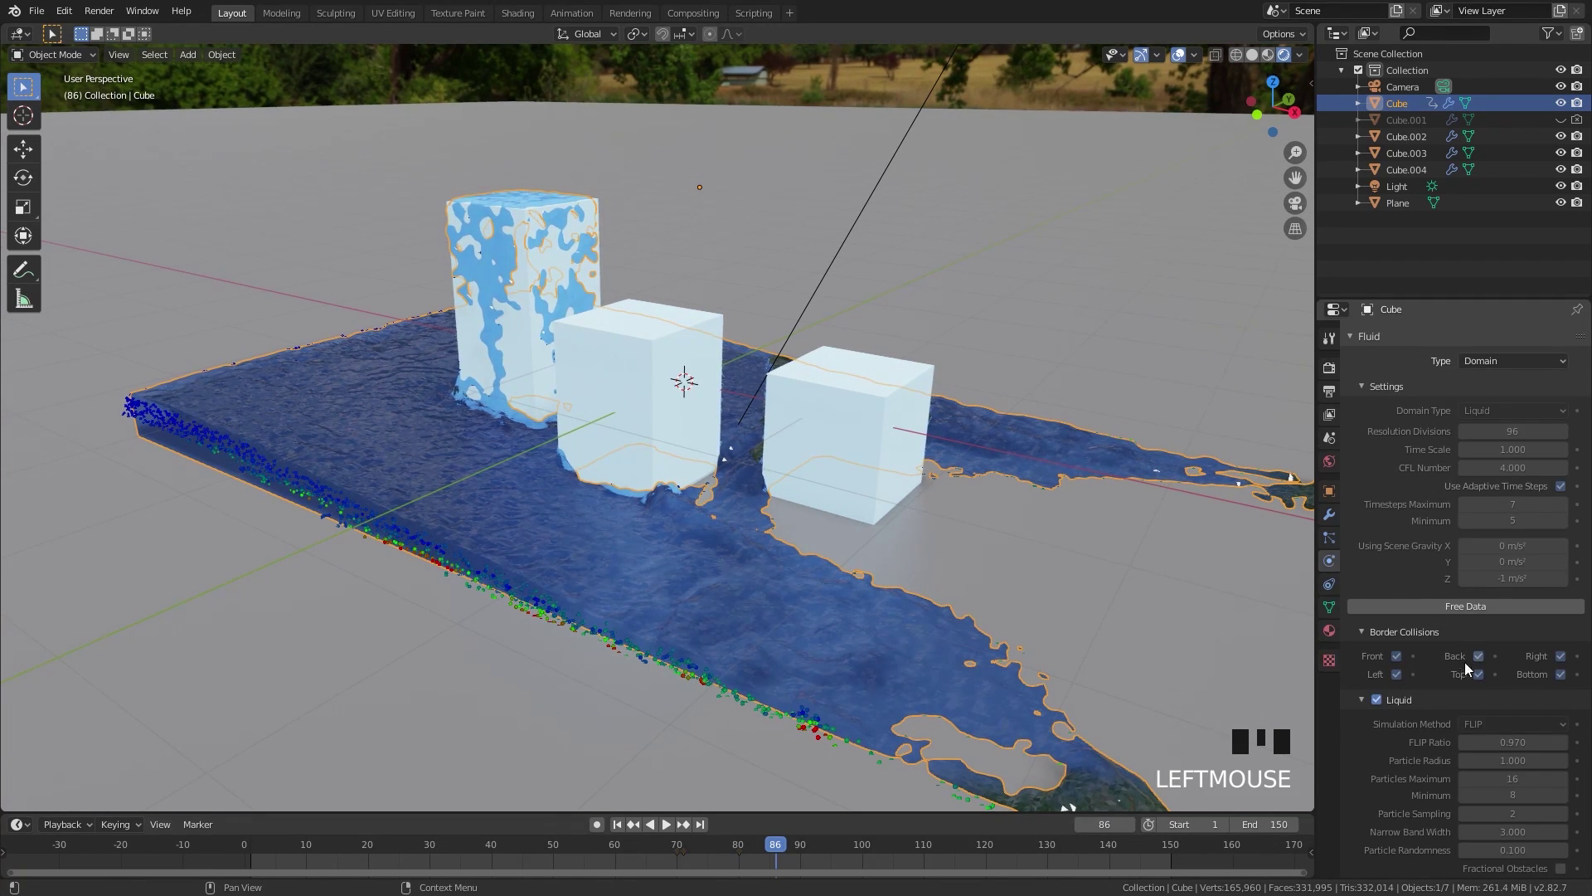
left_click(1382, 702)
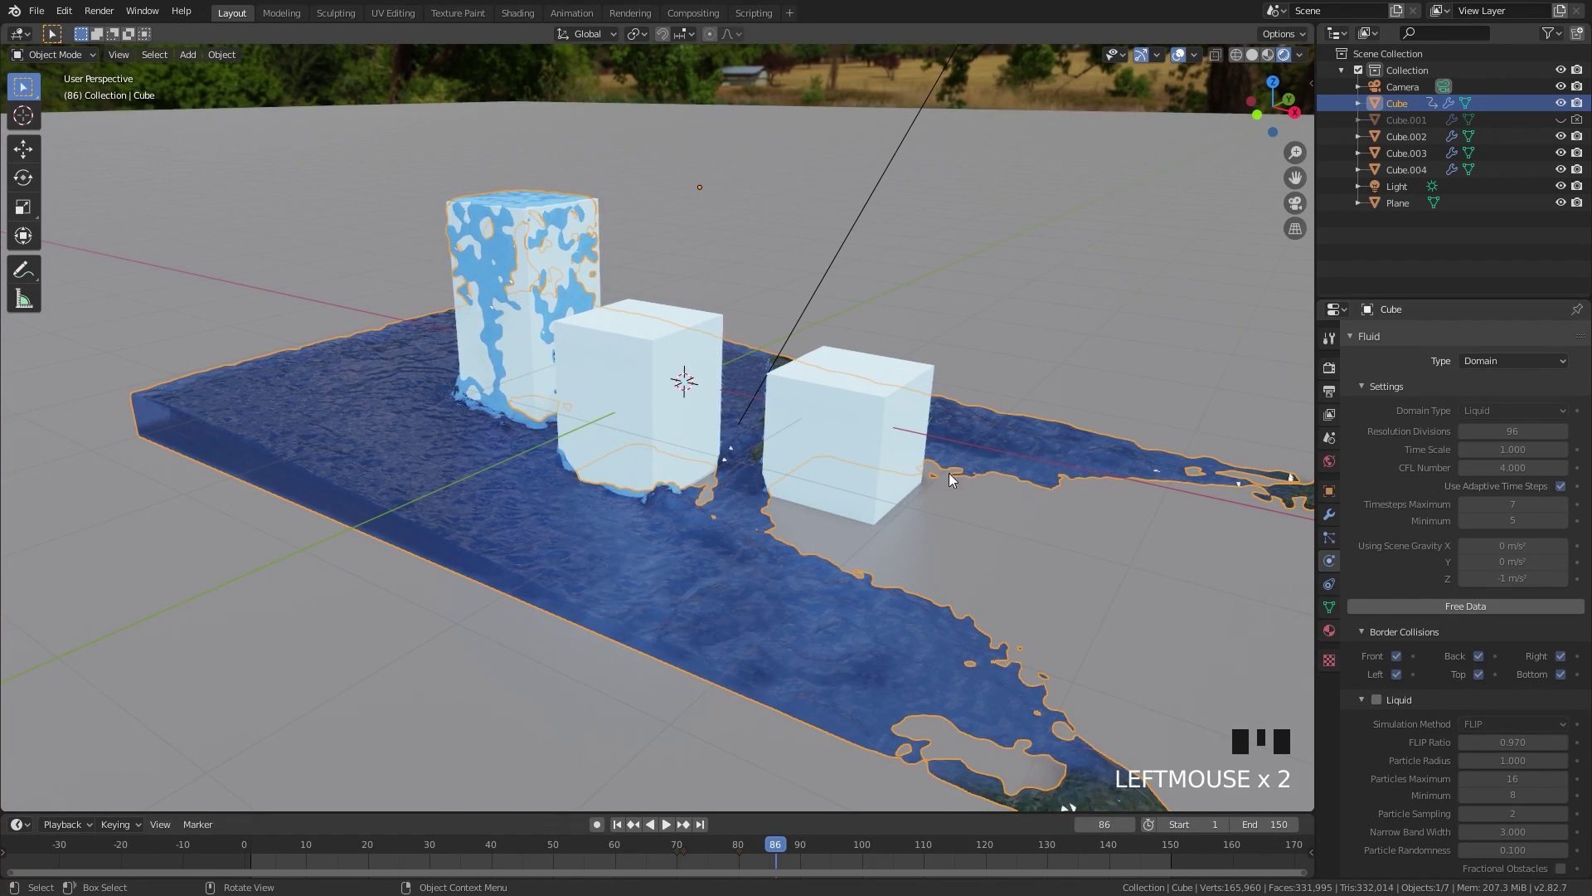
left_click(1363, 657)
Check the Liquid particle system's halo render options, then return to Physics.
left_click(1332, 539)
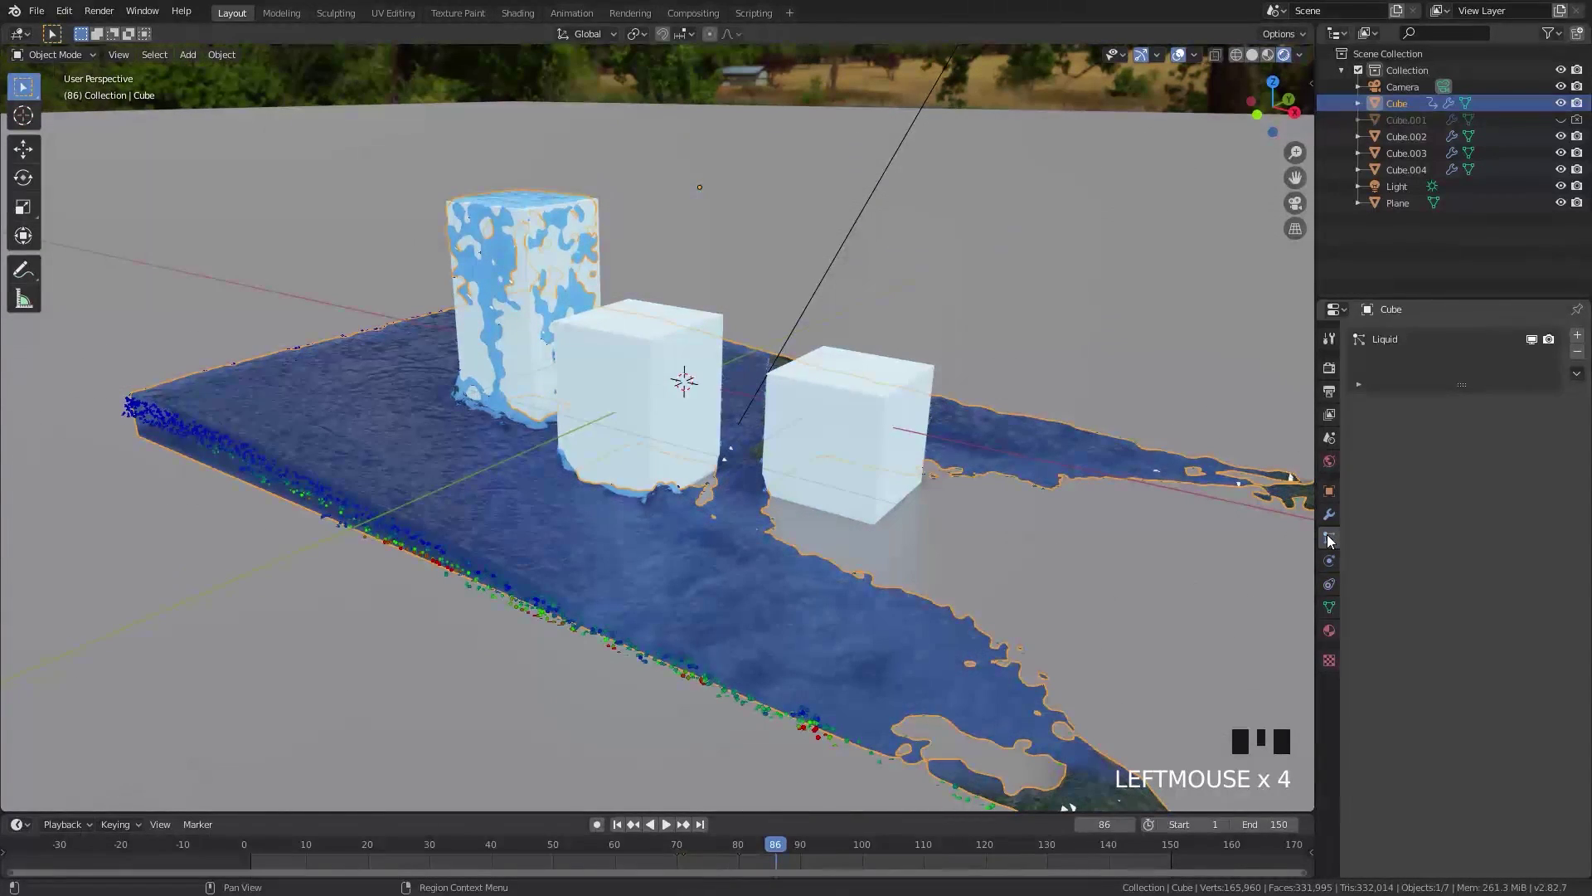
left_click(1369, 340)
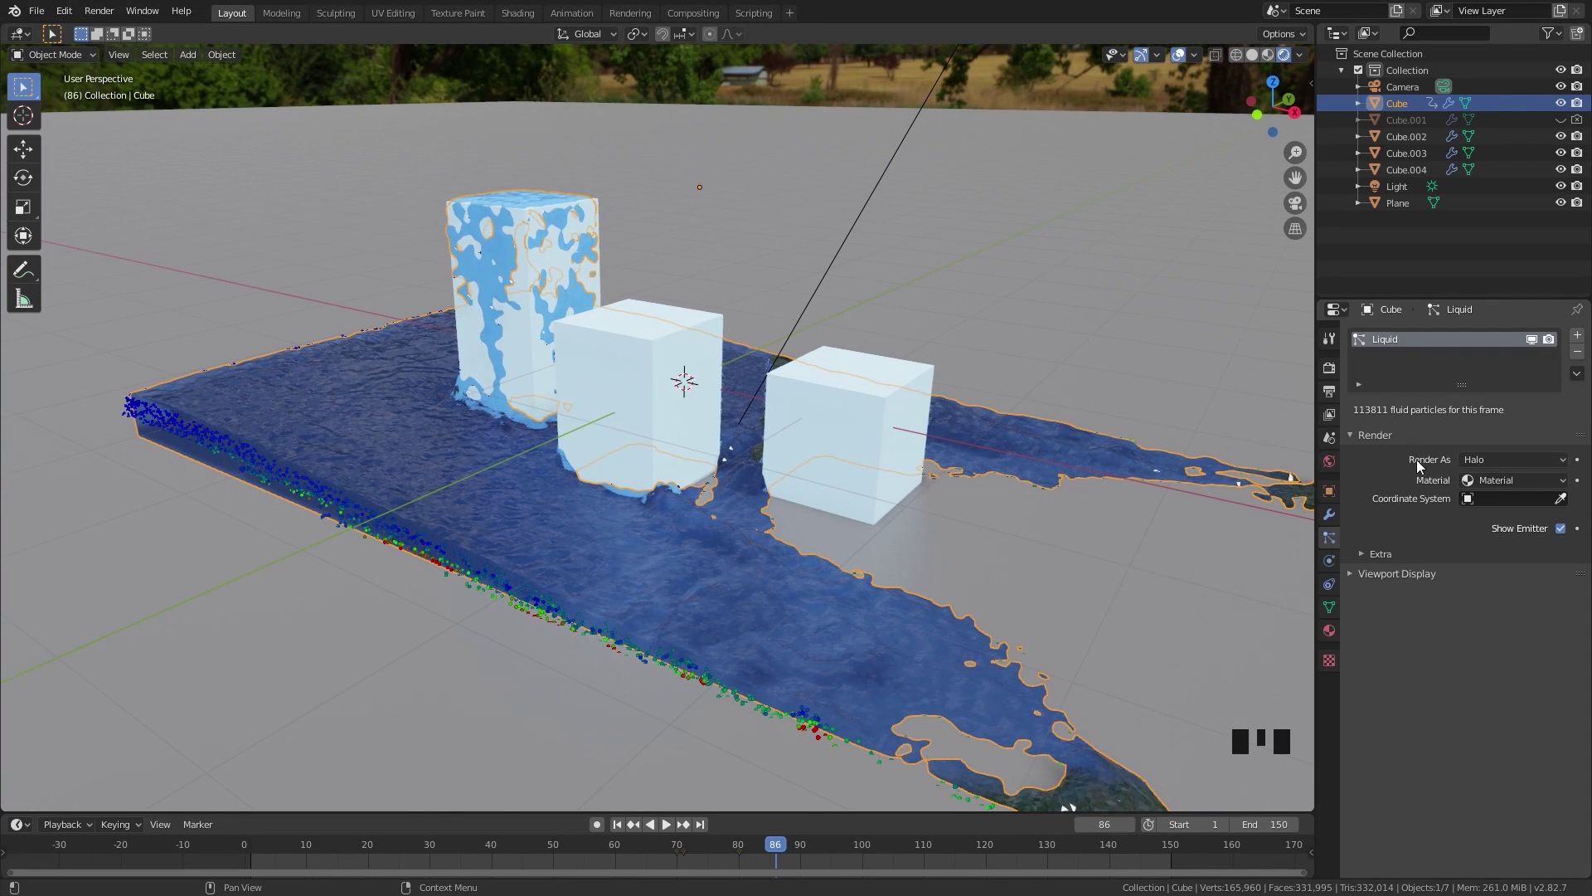
left_click_drag(1484, 464, 476, 529)
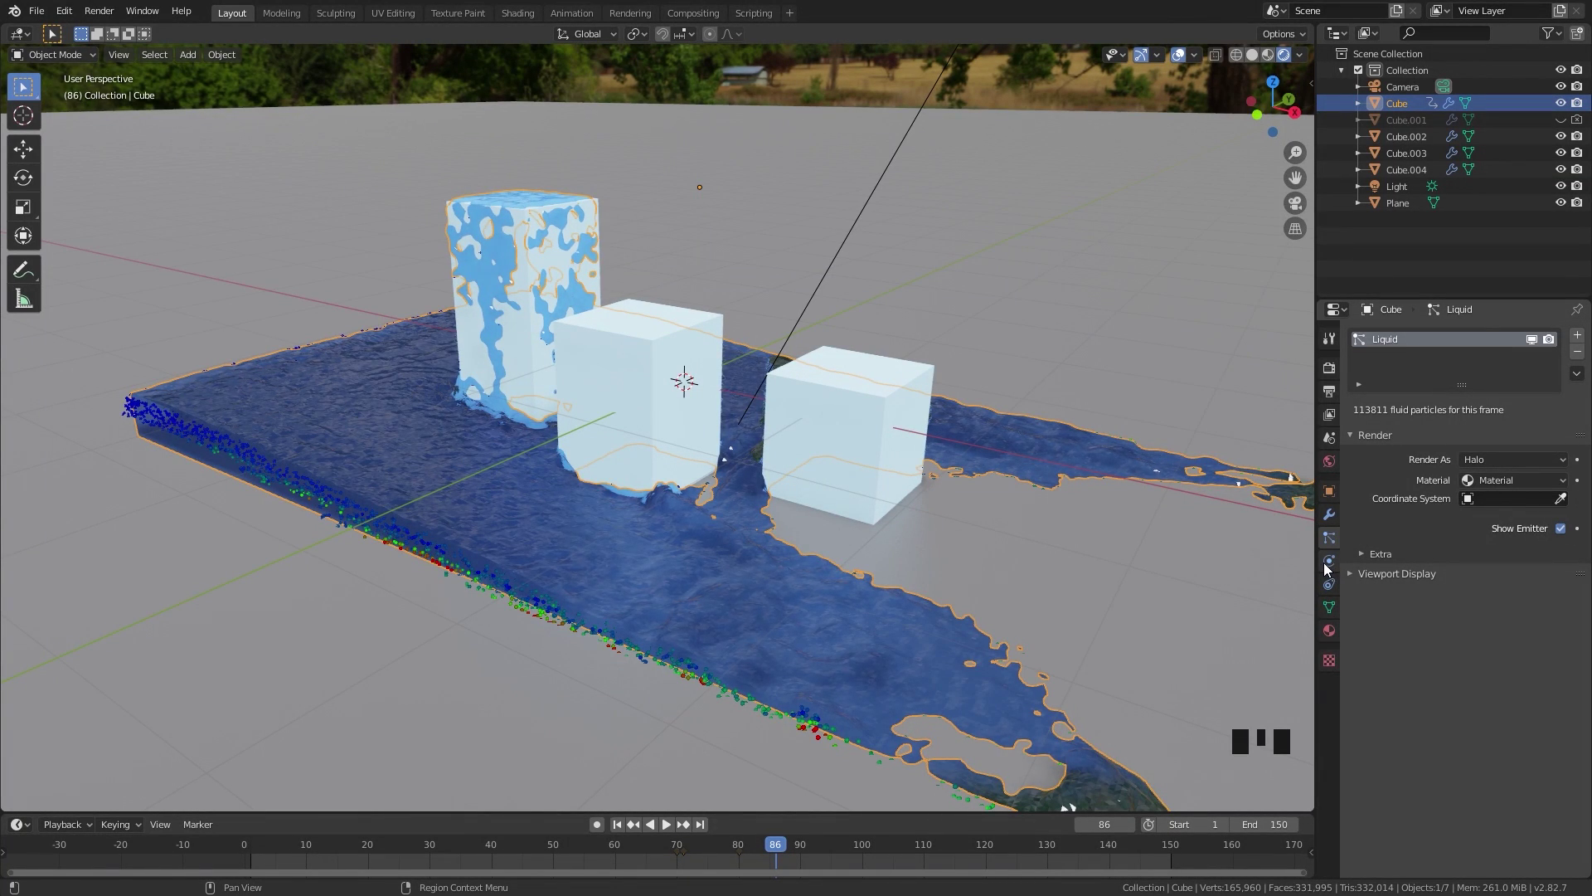
left_click(1333, 566)
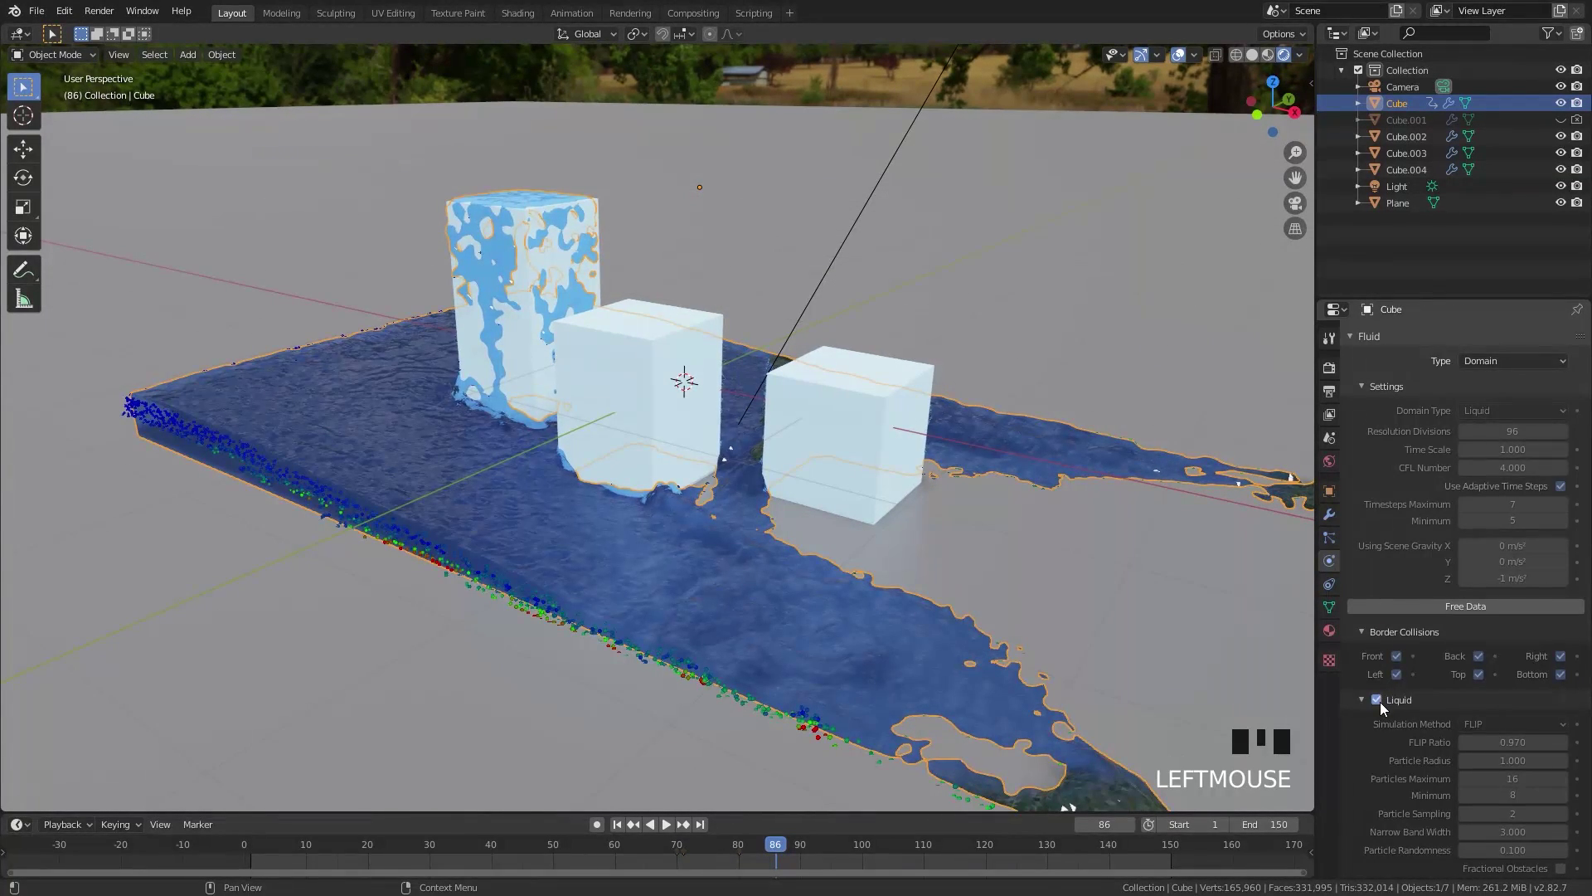
Show the 1920×1080, frames 1–150 output settings and look through the scene camera.
left_click(1385, 706)
scroll("up", 3)
middle_click(841, 426)
scroll("down", 3)
key("ctrl+alt+KP_0")
scroll("up", 3)
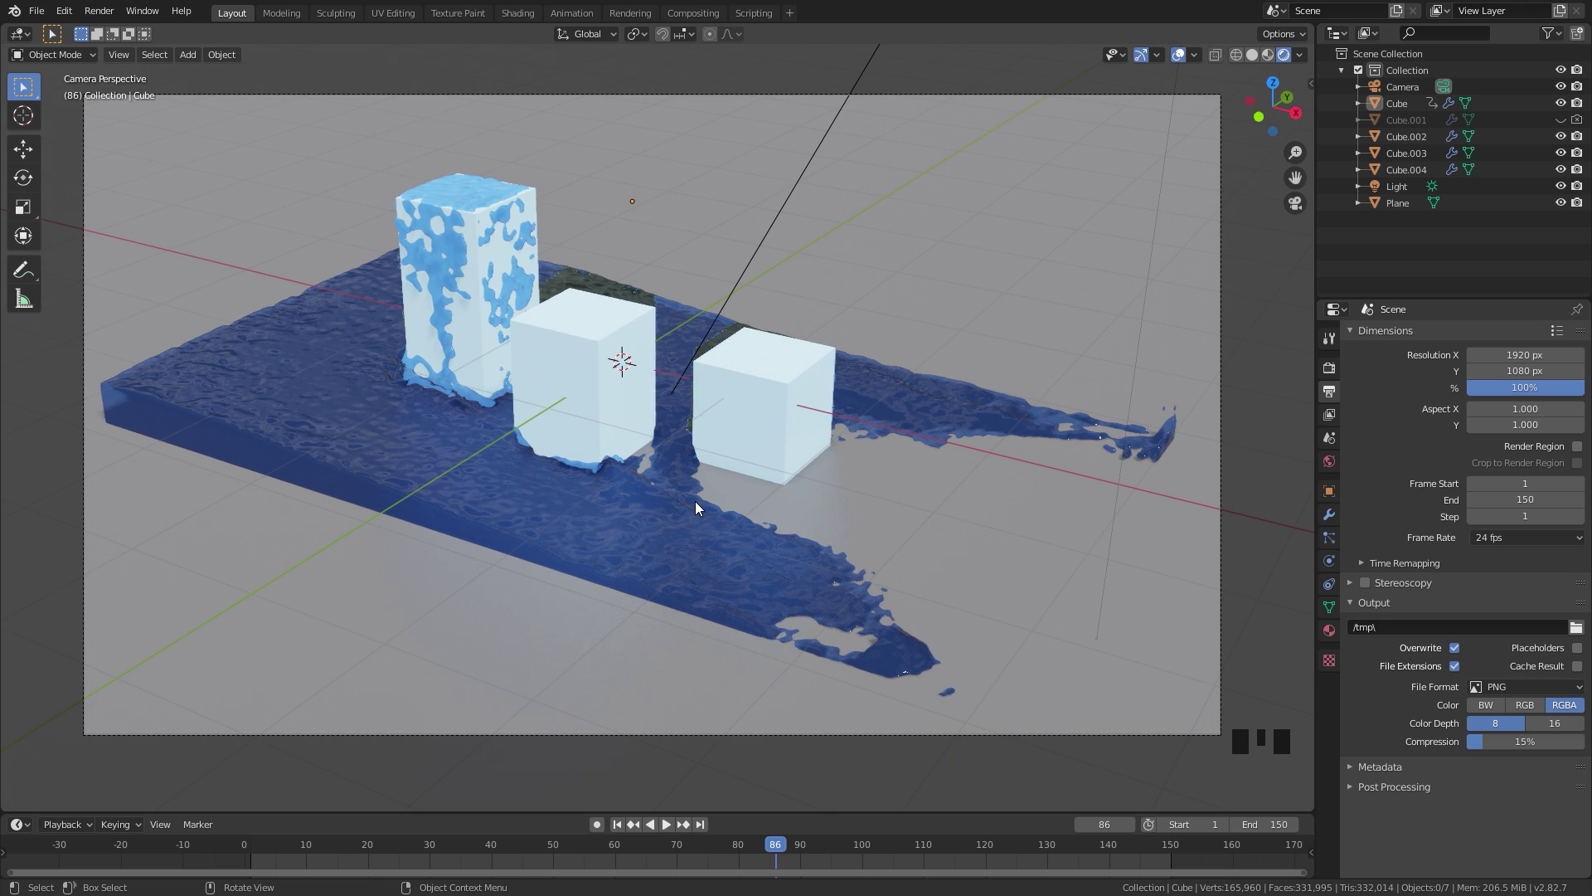